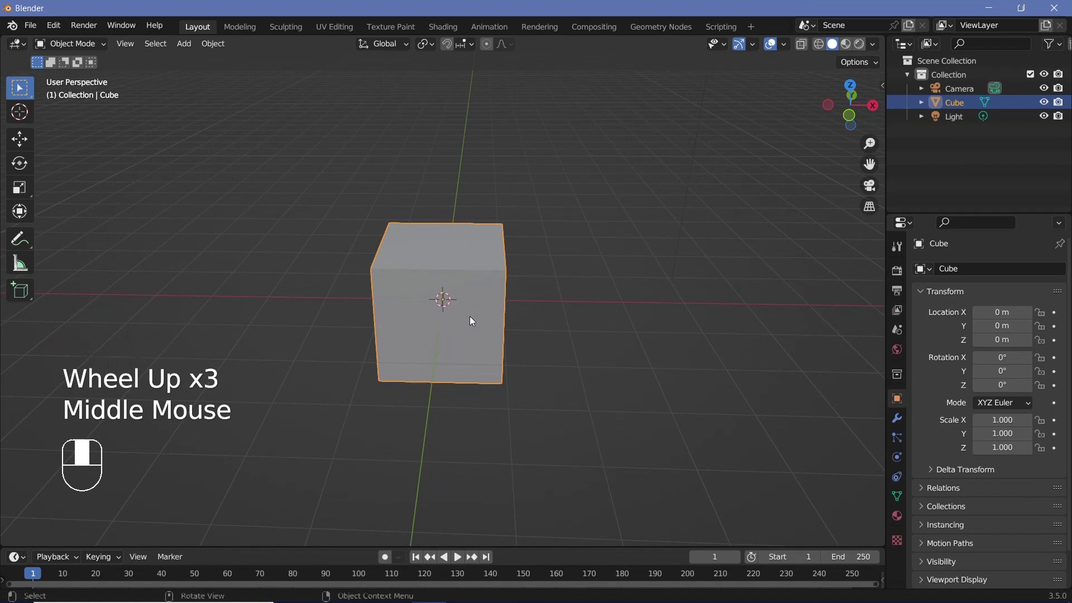
- Orbit around the default cube to view it from several sides and return toward the front
{"action": "left_click_drag", "start_coordinate": [488, 327], "coordinate": [457, 340]}
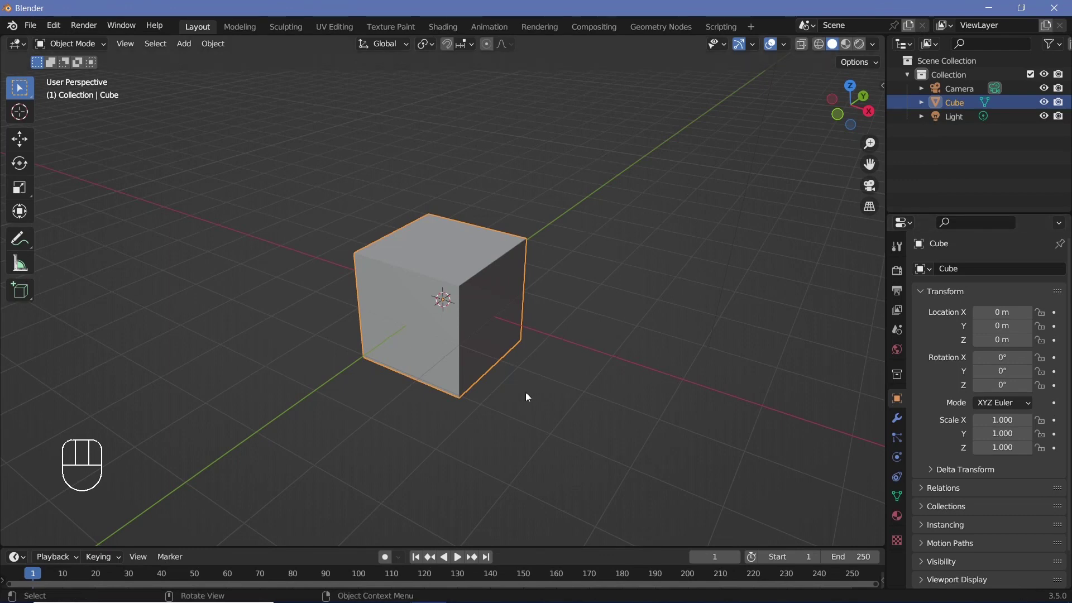
{"action": "left_click_drag", "start_coordinate": [493, 365], "coordinate": [491, 343]}
{"action": "scroll", "scroll_direction": "down", "scroll_amount": 3}
{"action": "middle_click", "coordinate": [469, 336]}
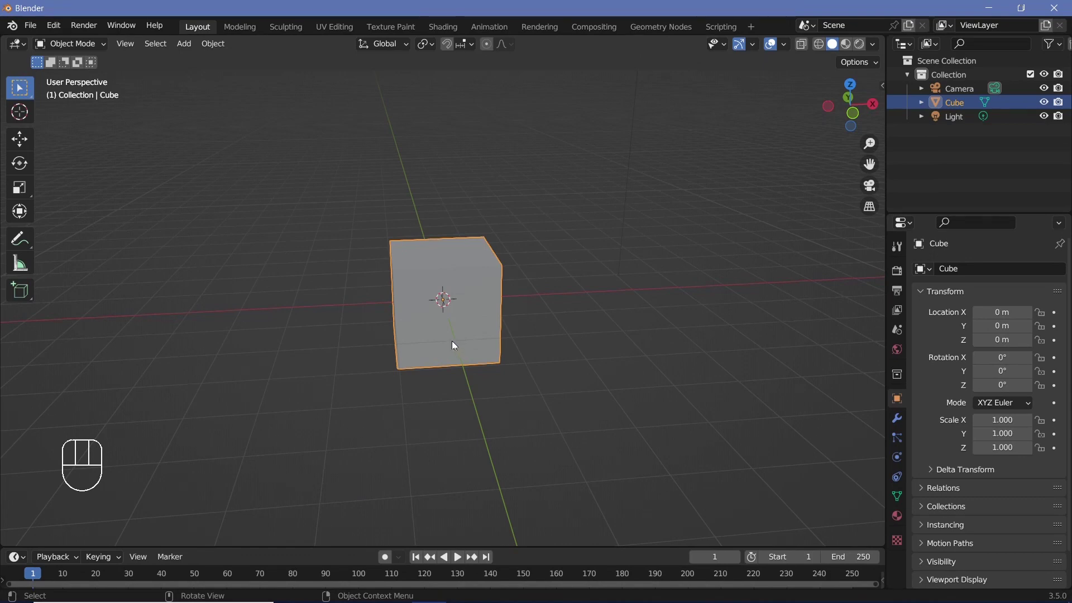
{"action": "middle_click", "coordinate": [446, 339]}
{"action": "middle_click", "coordinate": [456, 341]}
{"action": "key", "text": "ctrl+z"}
{"action": "middle_click", "coordinate": [451, 331]}
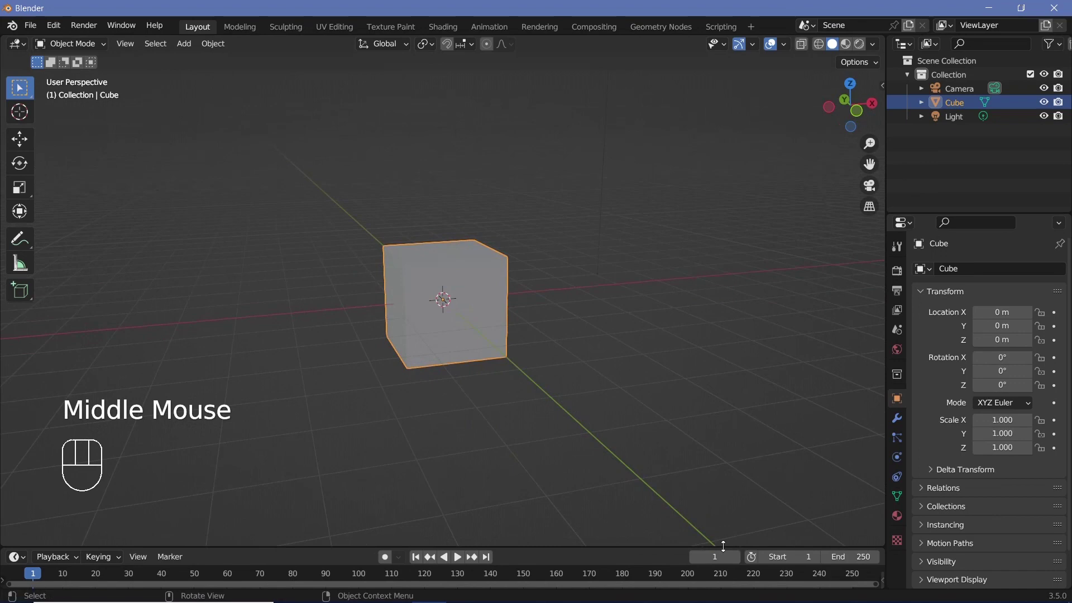
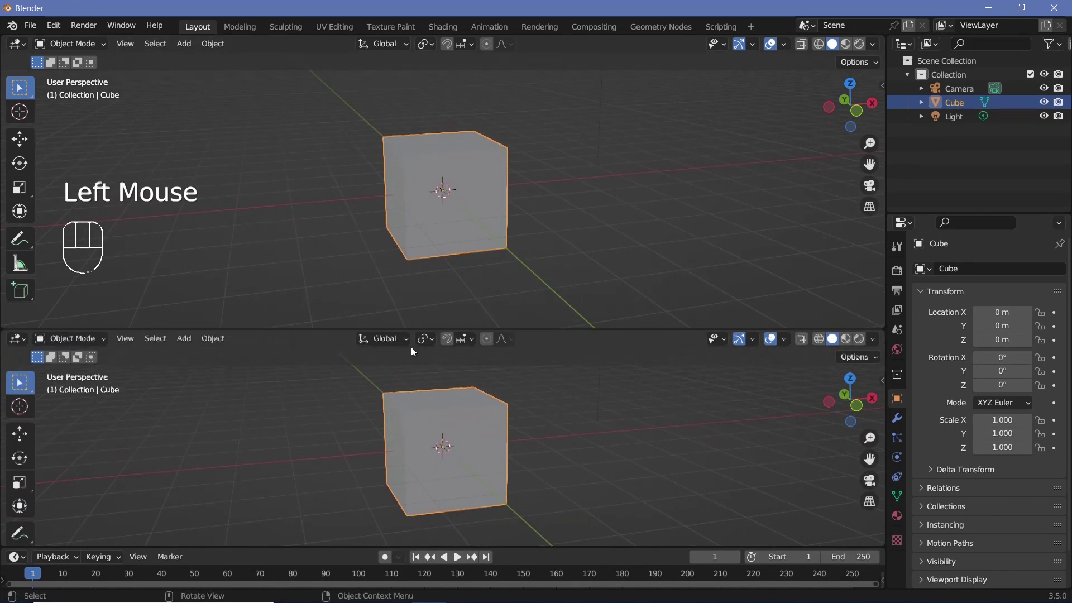
- Turn the lower view into the Geometry Nodes editor and create a new node tree for the cube
{"action": "left_click_drag", "start_coordinate": [18, 339], "coordinate": [63, 461]}
{"action": "left_click", "coordinate": [448, 341]}
{"action": "scroll", "scroll_direction": "up", "scroll_amount": 3}
{"action": "middle_click", "coordinate": [443, 408]}
{"action": "left_click", "coordinate": [346, 413]}
- Add a Volume Cube node and connect its volume to the Group Output
{"action": "key", "text": "x"}
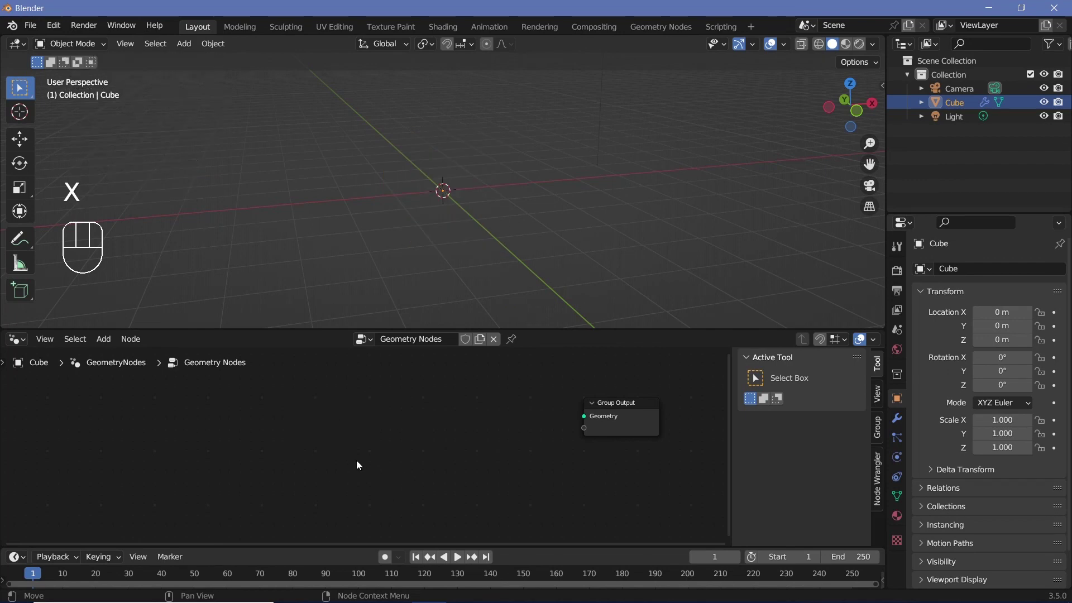
{"action": "key", "text": "shift+a"}
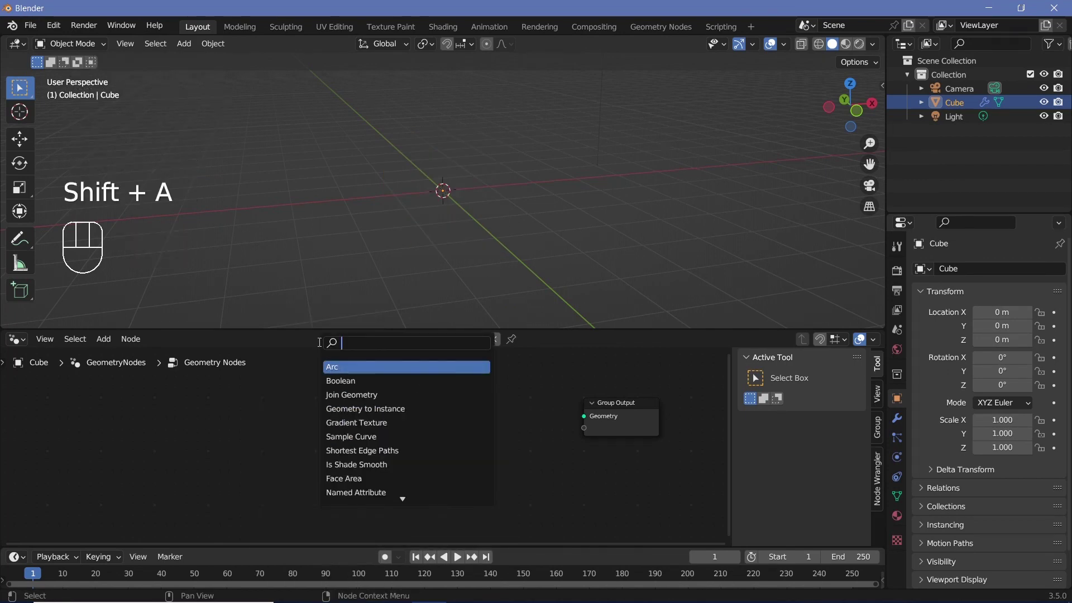
{"action": "left_click_drag", "start_coordinate": [441, 423], "coordinate": [444, 425]}
{"action": "left_click", "coordinate": [443, 425]}
{"action": "left_click_drag", "start_coordinate": [383, 180], "coordinate": [434, 185]}
{"action": "scroll", "scroll_direction": "up", "scroll_amount": 3}
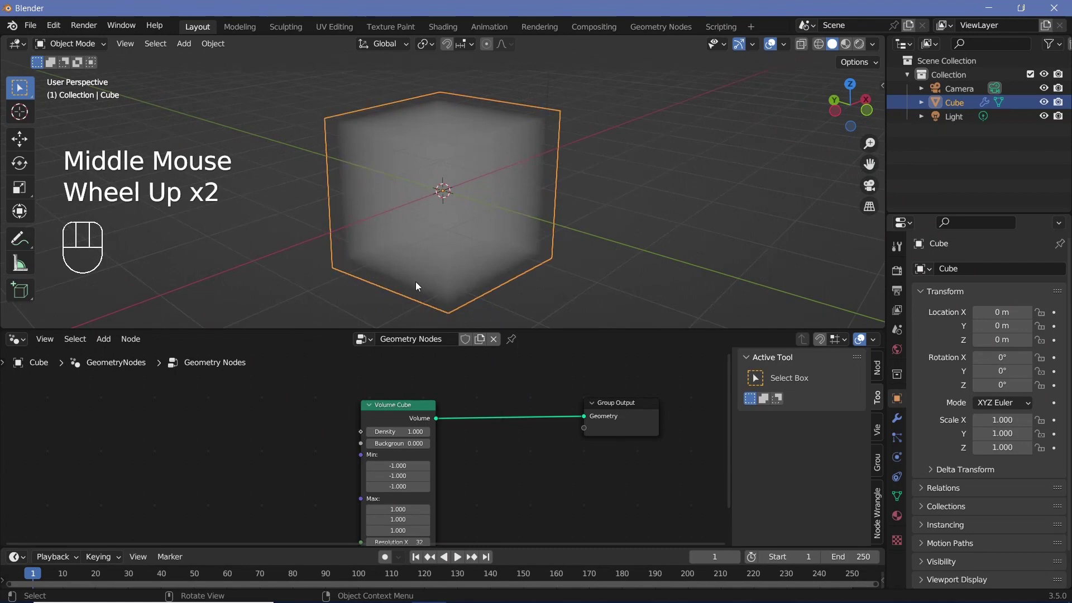
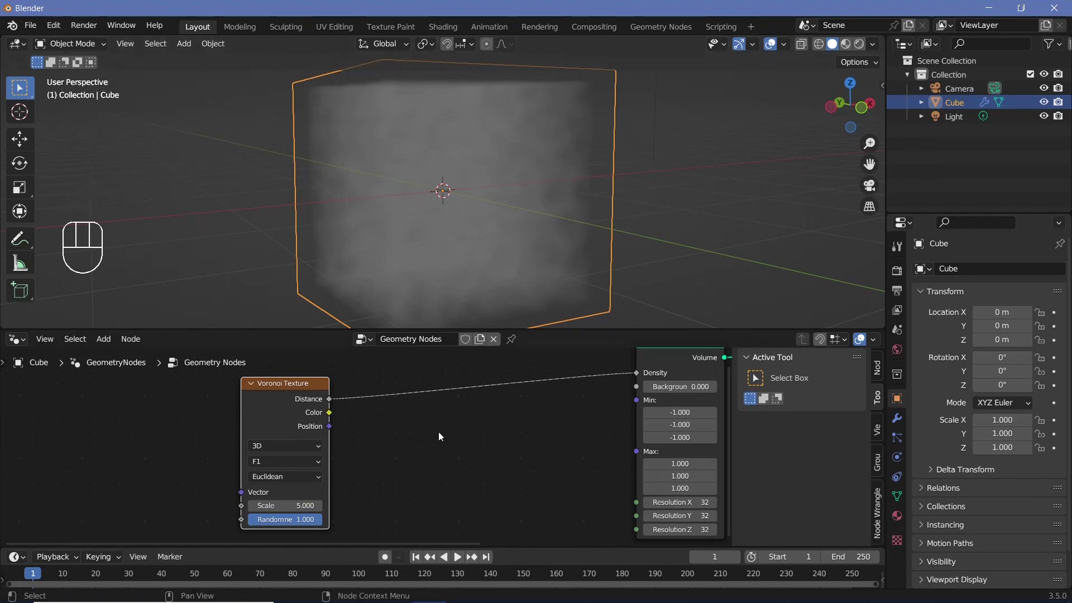
- Search for a texture node to drive the Volume Cube's Density
{"action": "key", "text": "shift+a"}
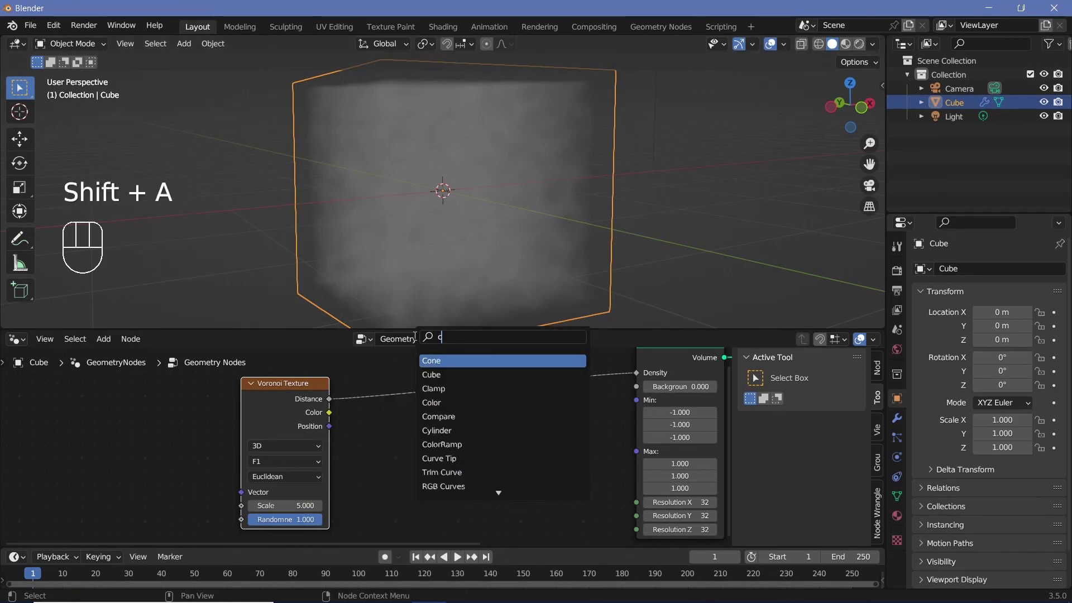
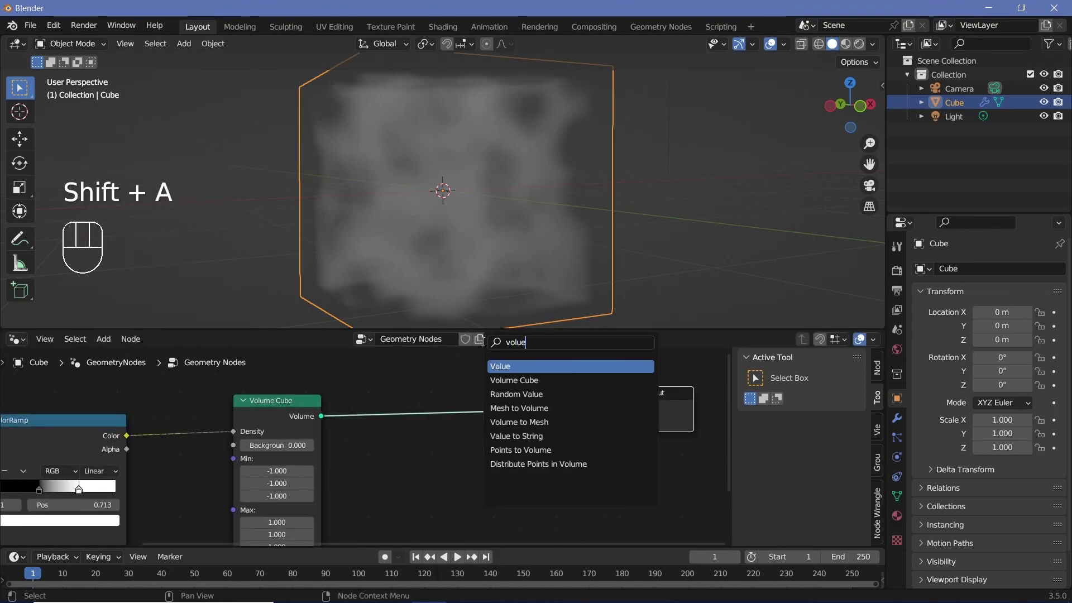
- Orbit around the new lumpy mesh to inspect its surface from several sides
{"action": "left_click_drag", "start_coordinate": [429, 194], "coordinate": [455, 241]}
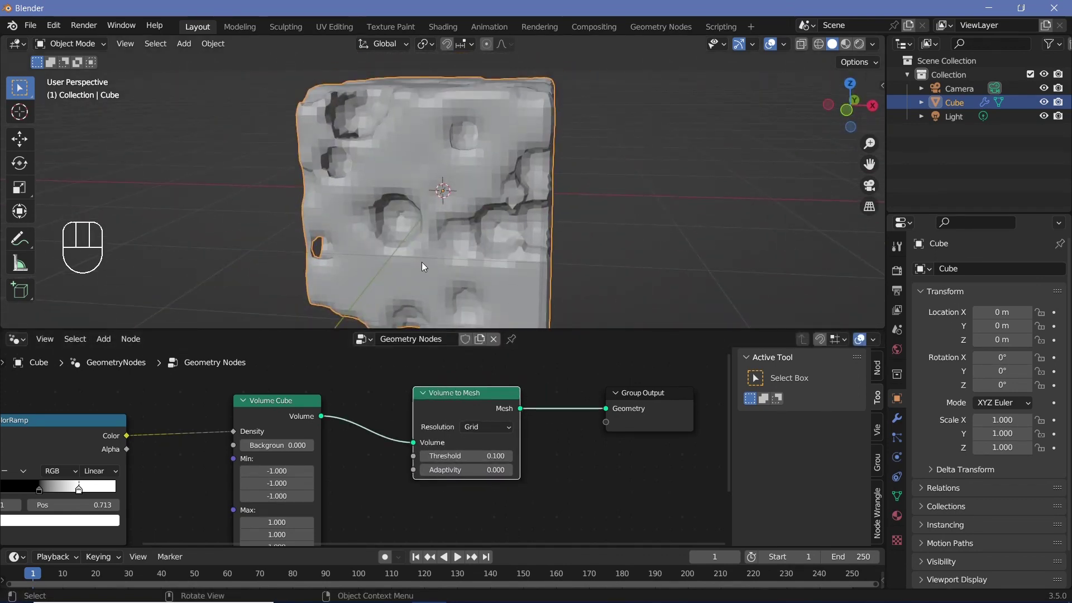
{"action": "left_click_drag", "start_coordinate": [465, 222], "coordinate": [546, 316]}
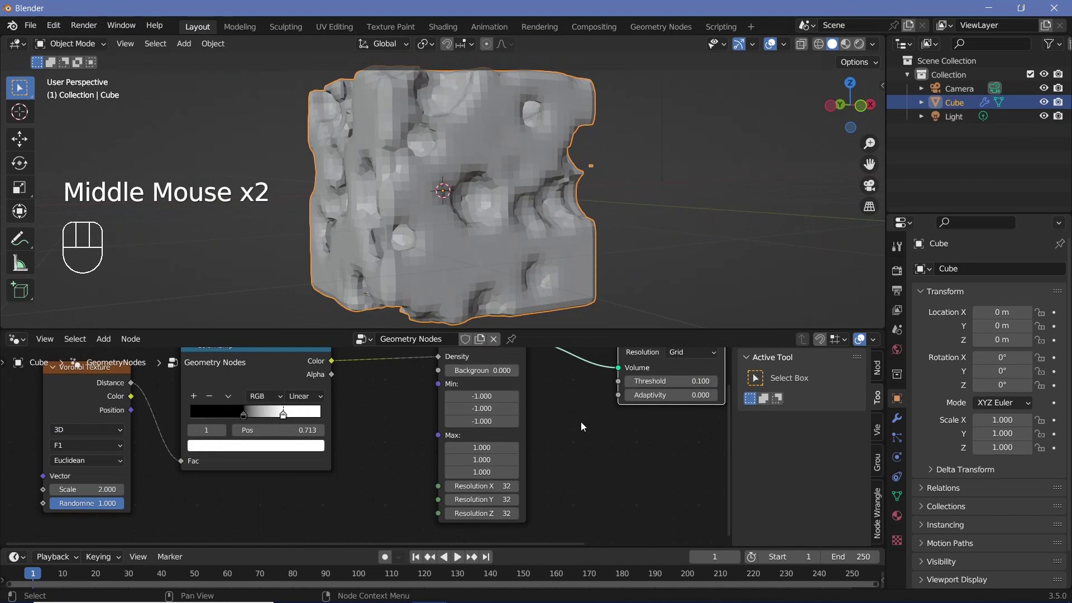
{"action": "left_click_drag", "start_coordinate": [506, 203], "coordinate": [384, 243]}
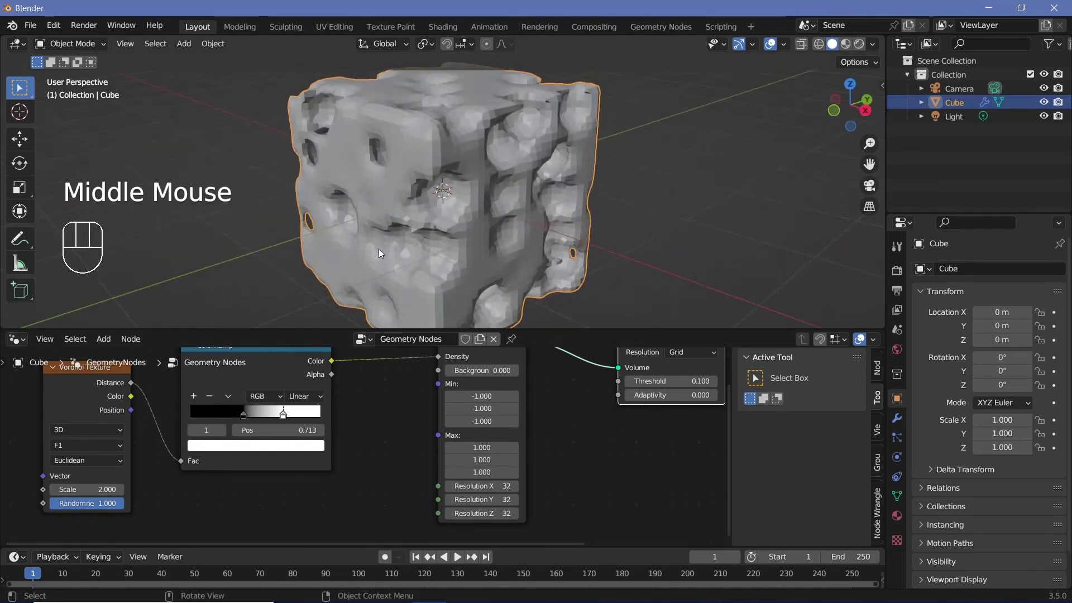
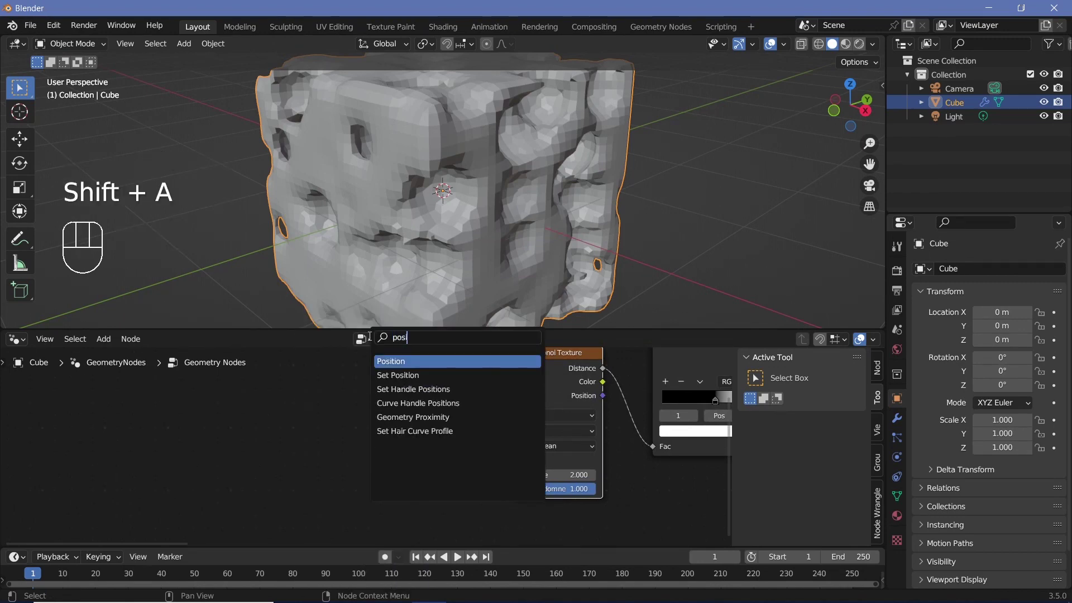
- Connect the Position node into the Voronoi Texture's Vector input
{"action": "left_click_drag", "start_coordinate": [345, 447], "coordinate": [389, 503]}
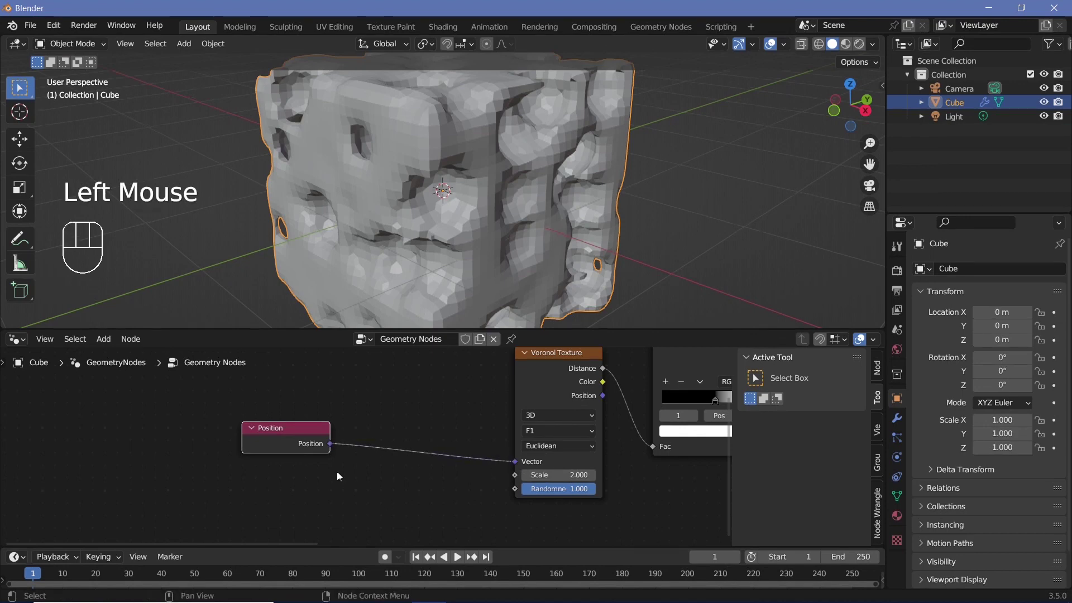
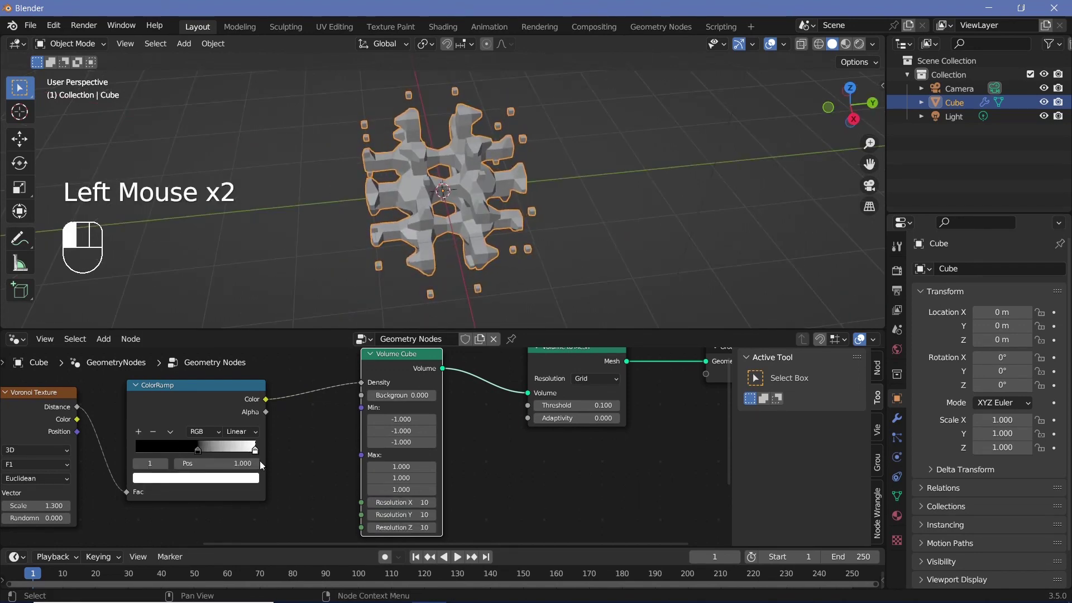
{"action": "left_click_drag", "start_coordinate": [564, 168], "coordinate": [523, 240]}
{"action": "scroll", "scroll_direction": "up", "scroll_amount": 3}
{"action": "left_click_drag", "start_coordinate": [493, 218], "coordinate": [486, 198]}
{"action": "scroll", "scroll_direction": "down", "scroll_amount": 3}
{"action": "left_click_drag", "start_coordinate": [488, 199], "coordinate": [480, 272]}
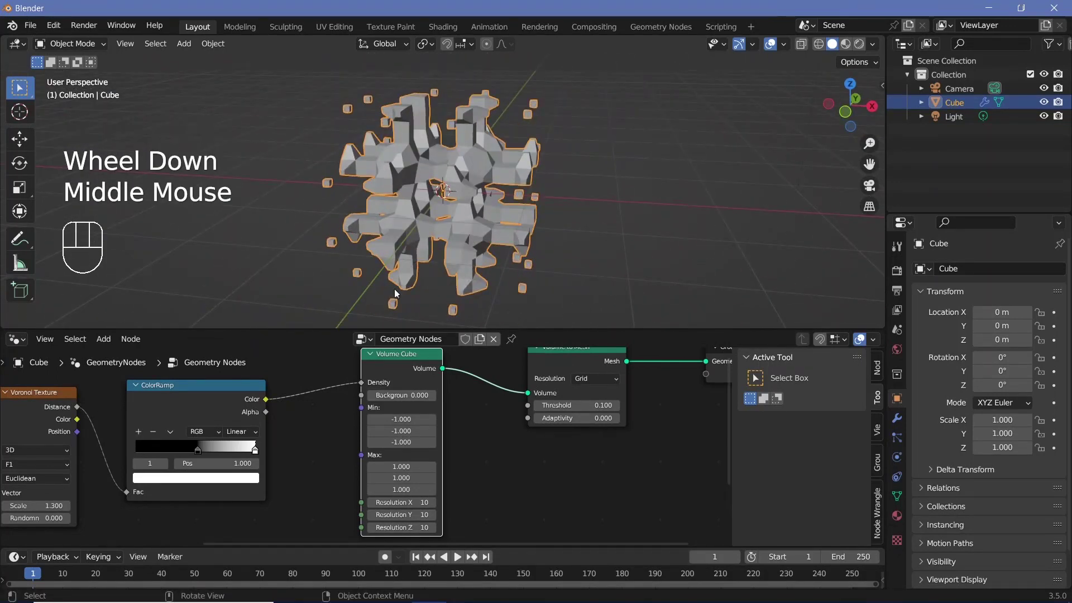
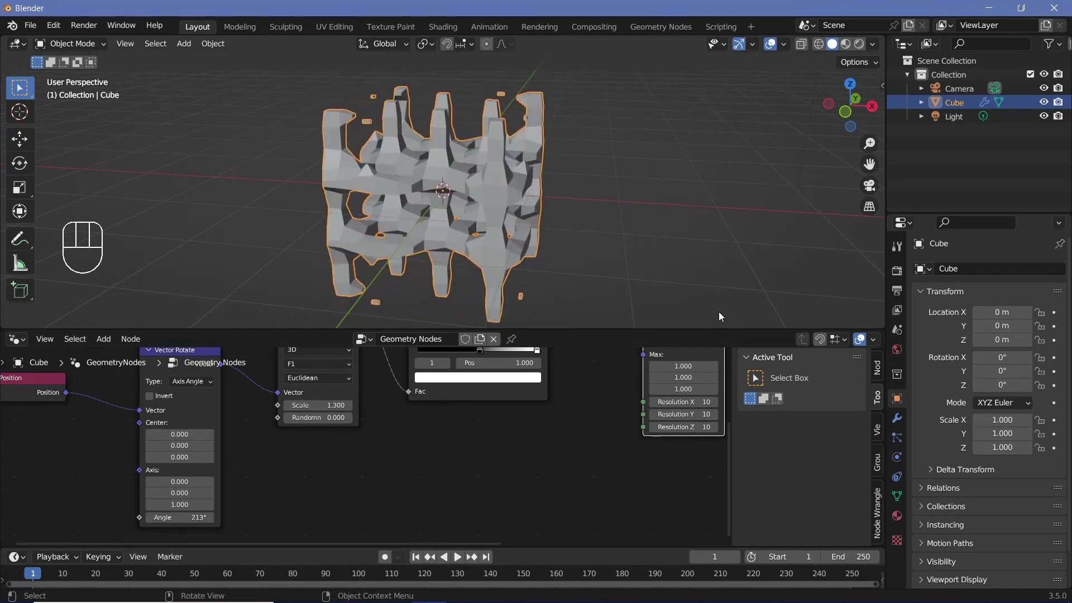
{"action": "left_click_drag", "start_coordinate": [557, 205], "coordinate": [545, 198]}
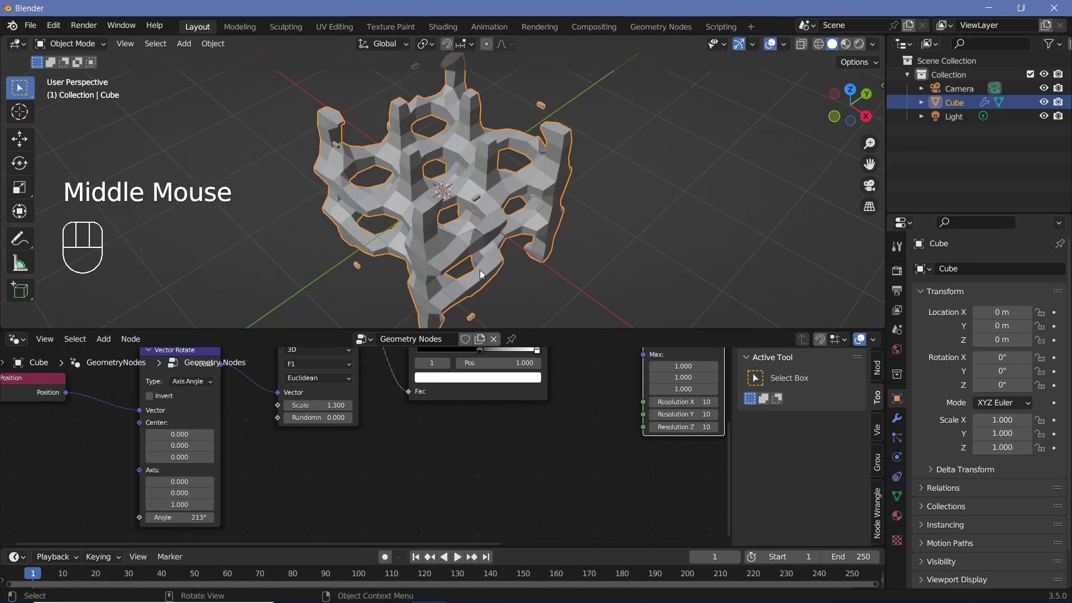
{"action": "left_click_drag", "start_coordinate": [448, 209], "coordinate": [469, 181]}
{"action": "left_click_drag", "start_coordinate": [438, 192], "coordinate": [469, 153]}
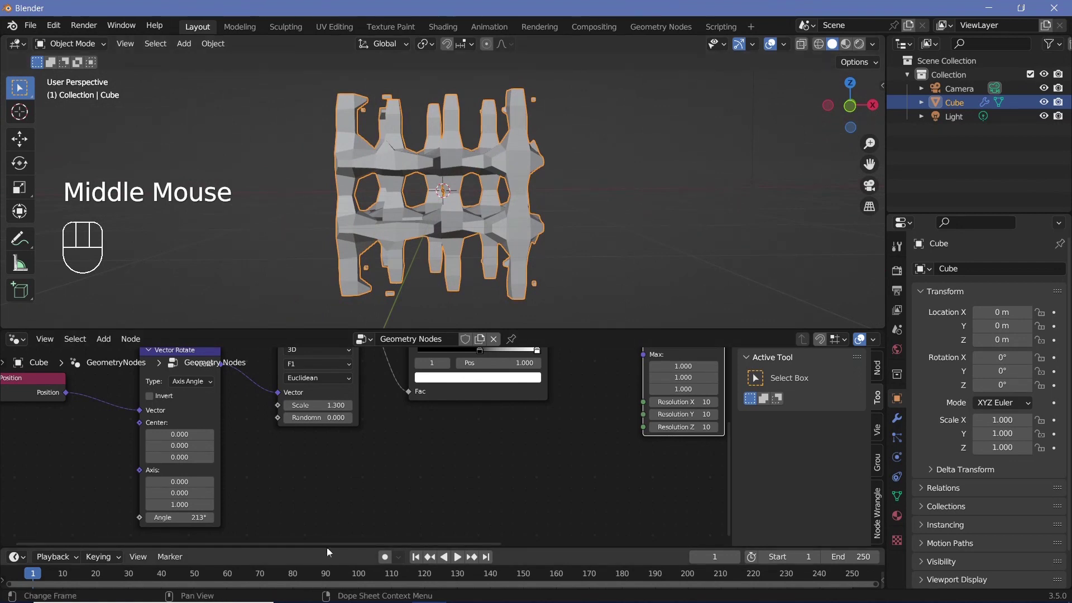
- Move a stop on the lower colour ramp near the start to open up the lattice
{"action": "scroll", "scroll_direction": "down", "scroll_amount": 3}
{"action": "middle_click", "coordinate": [385, 471]}
{"action": "key", "text": "shift+a"}
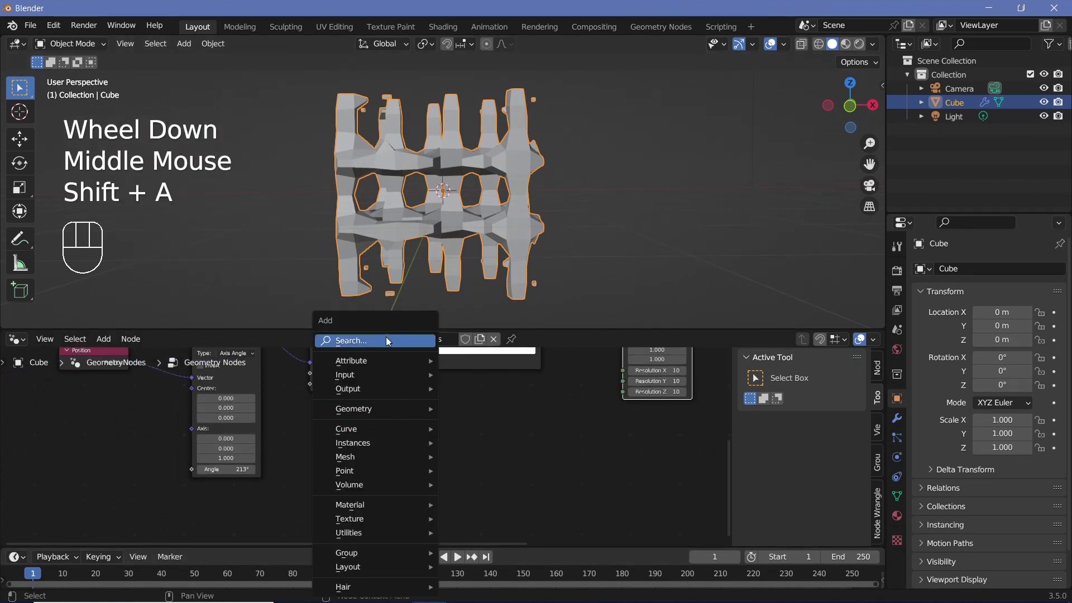
{"action": "scroll", "scroll_direction": "up", "scroll_amount": 3}
{"action": "left_click_drag", "start_coordinate": [381, 497], "coordinate": [361, 434]}
{"action": "middle_click", "coordinate": [440, 486]}
{"action": "scroll", "scroll_direction": "down", "scroll_amount": 3}
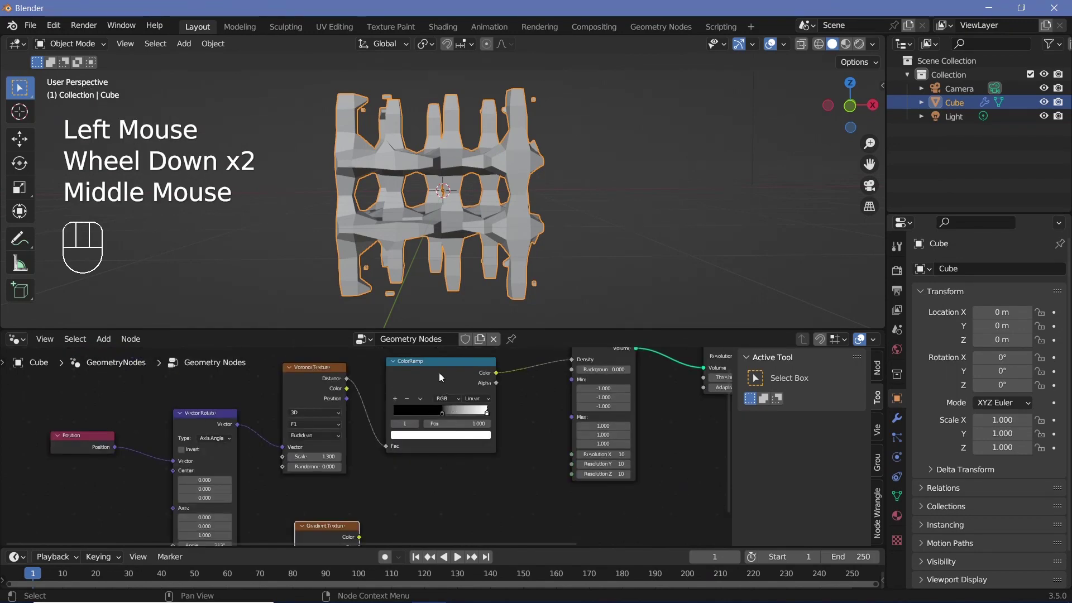
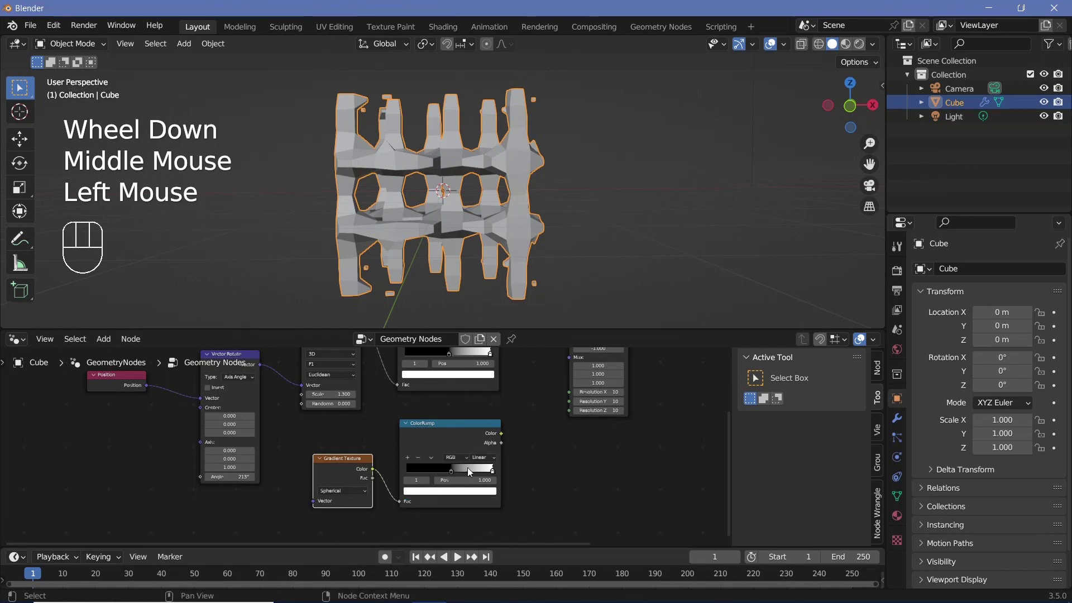
{"action": "left_click", "coordinate": [383, 483]}
{"action": "left_click", "coordinate": [414, 480]}
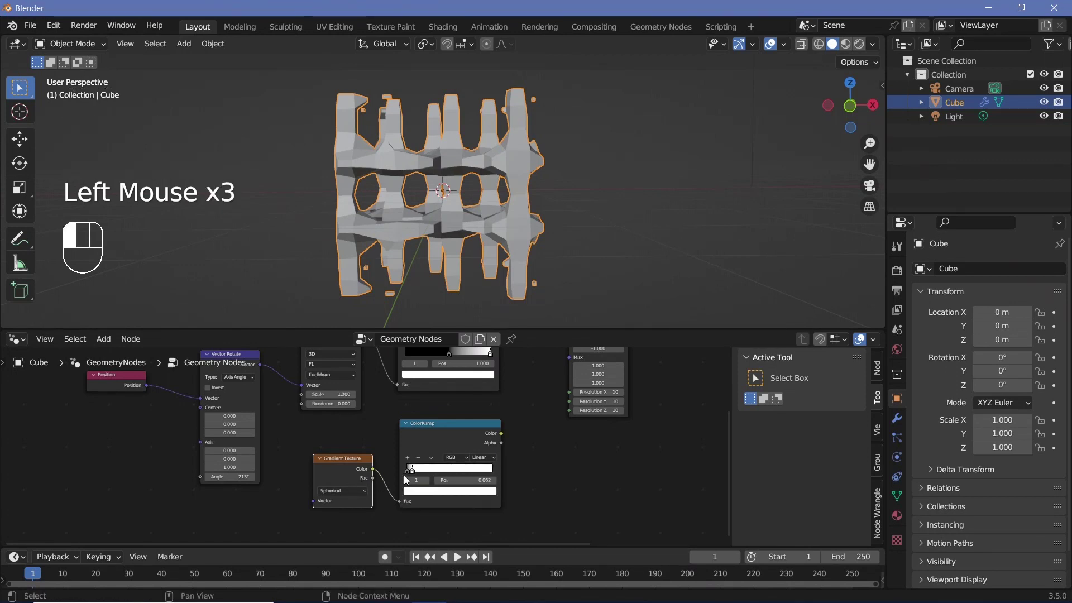
- Add a Math node to the tree and set its operation to Multiply
{"action": "middle_click", "coordinate": [317, 482]}
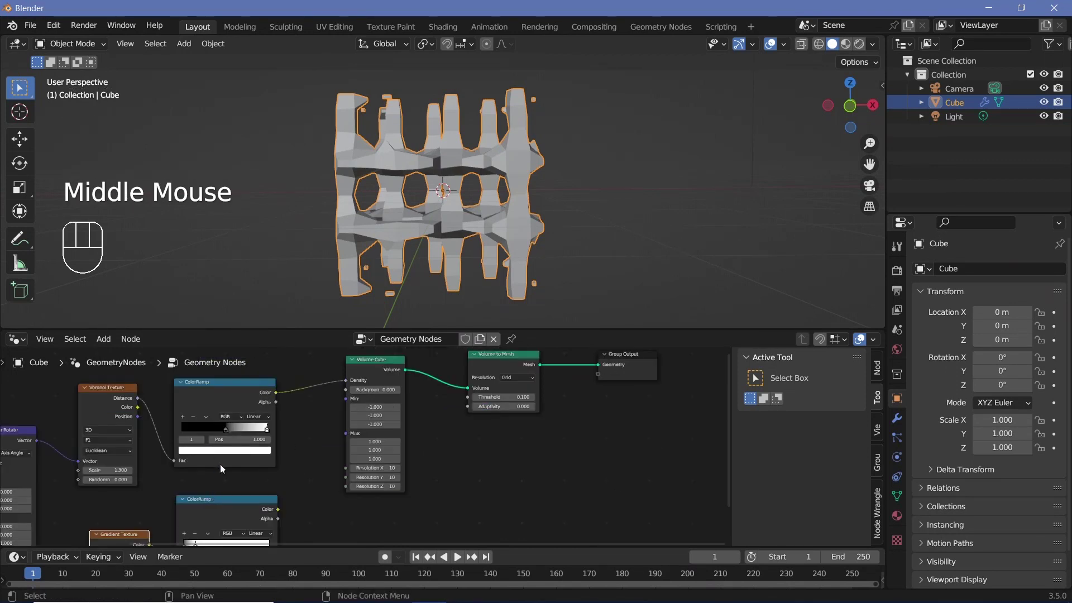
{"action": "left_click", "coordinate": [422, 421]}
{"action": "middle_click", "coordinate": [449, 460]}
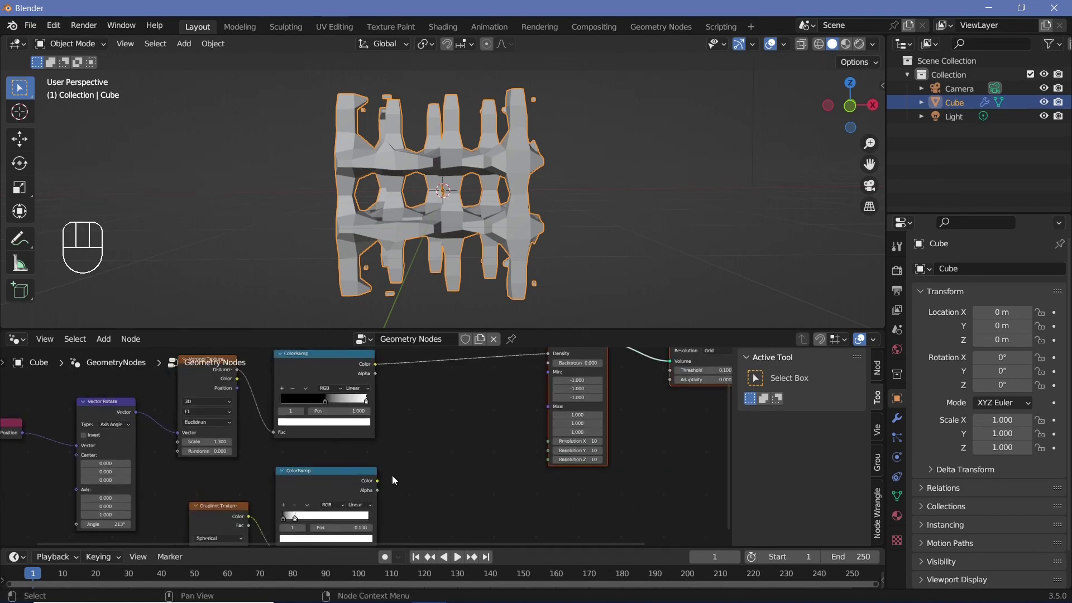
{"action": "middle_click", "coordinate": [347, 482]}
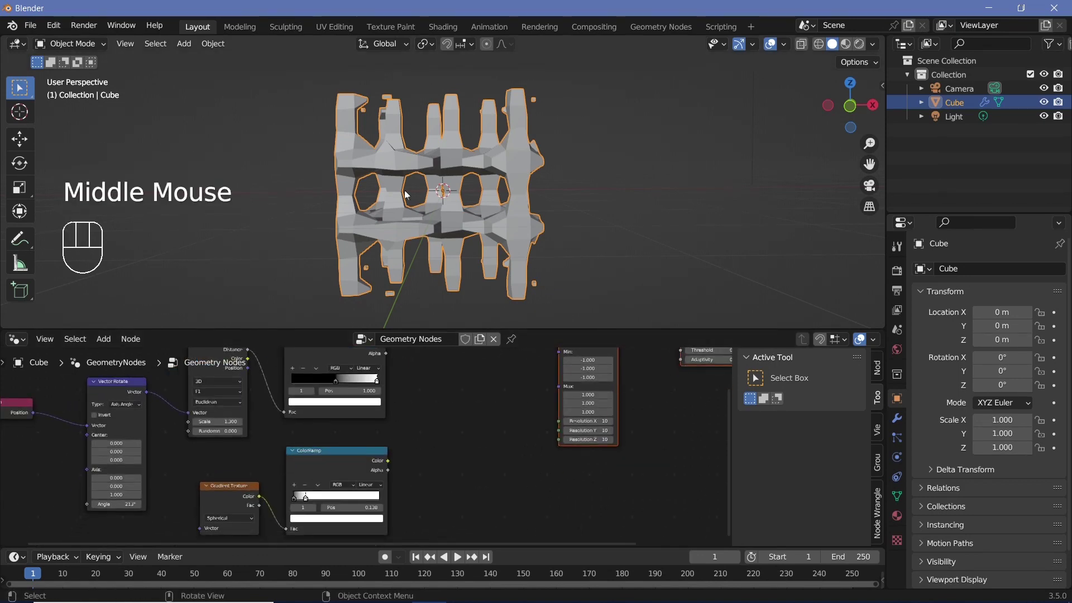
{"action": "key", "text": "shift+a"}
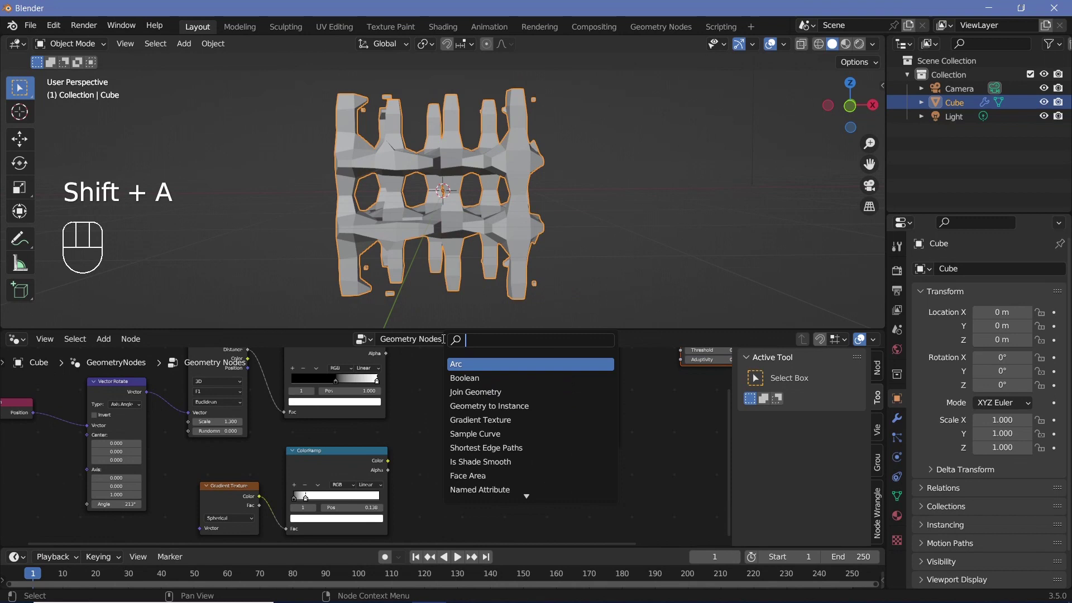
{"action": "left_click", "coordinate": [467, 437]}
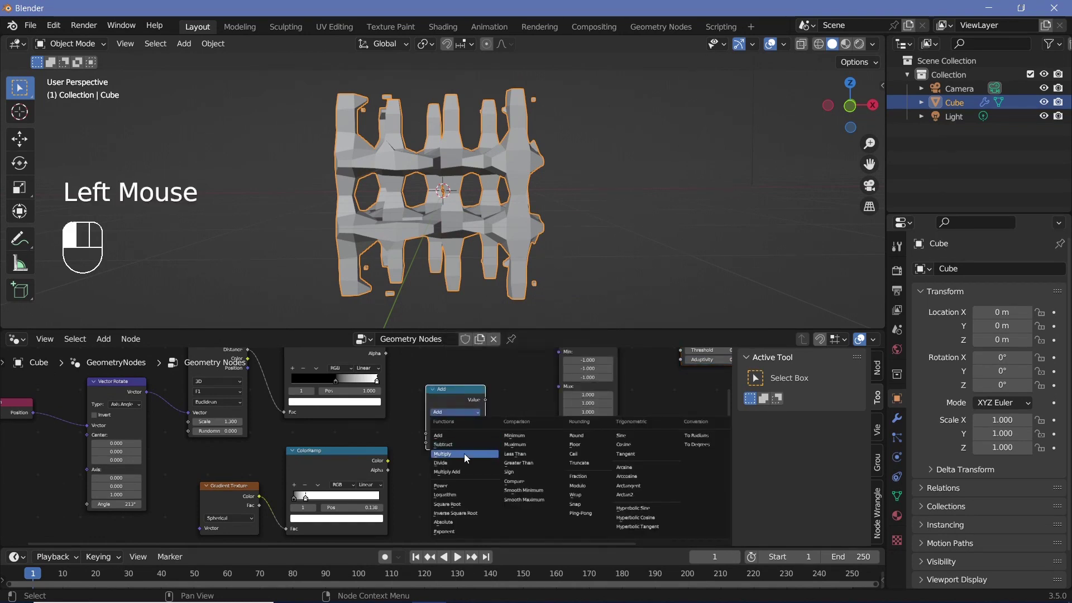
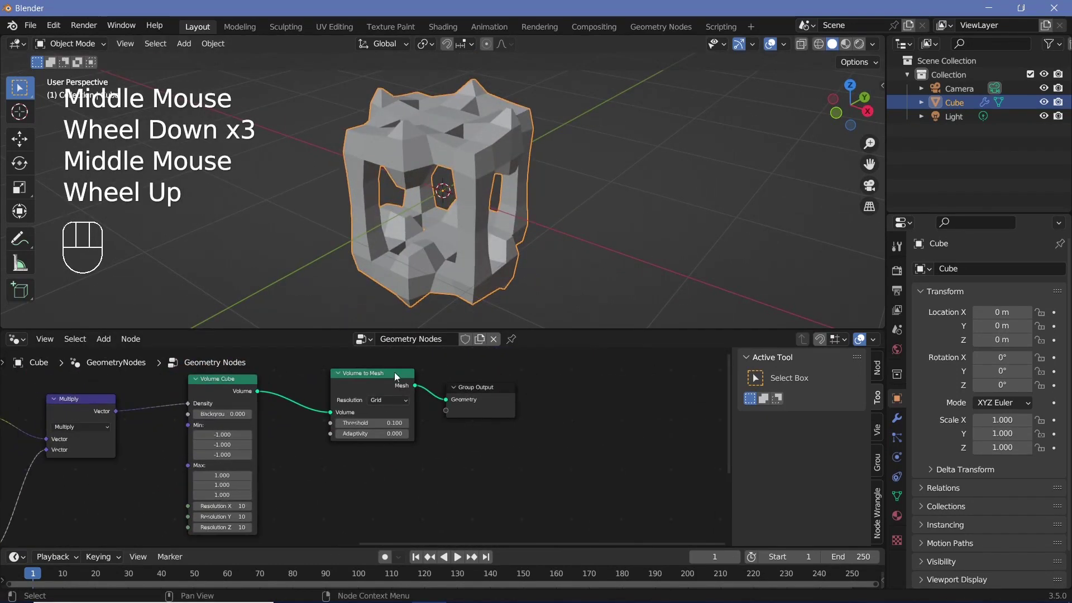
- Add a Subdivision Surface node at Level 3 before the output to round the lattice
{"action": "left_click", "coordinate": [388, 376]}
{"action": "left_click", "coordinate": [488, 406]}
{"action": "key", "text": "shift+a"}
{"action": "middle_click", "coordinate": [492, 444]}
{"action": "scroll", "scroll_direction": "up", "scroll_amount": 3}
{"action": "double_click", "coordinate": [501, 443]}
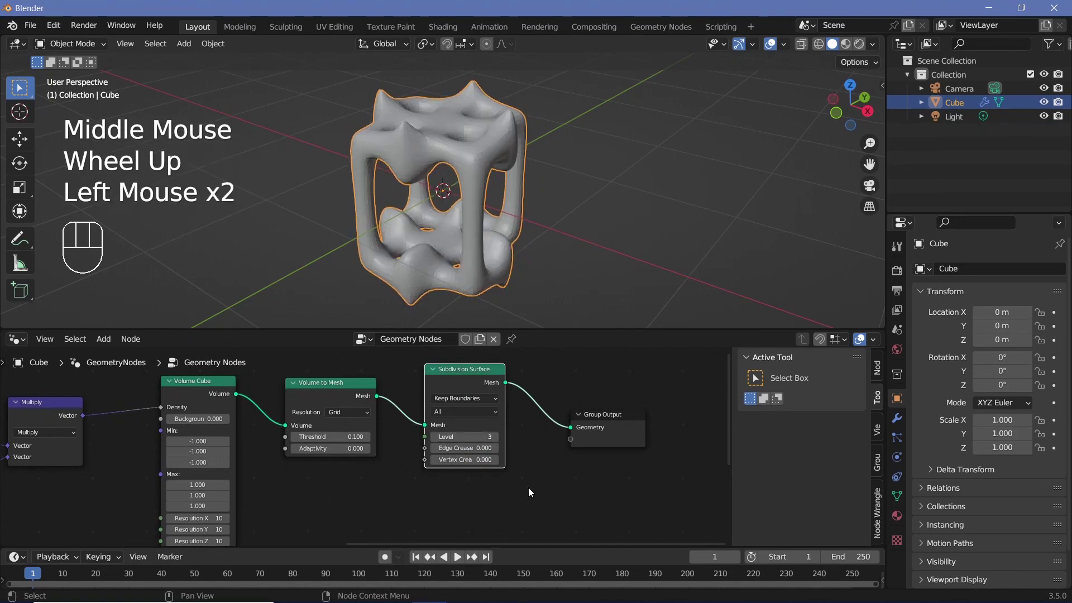
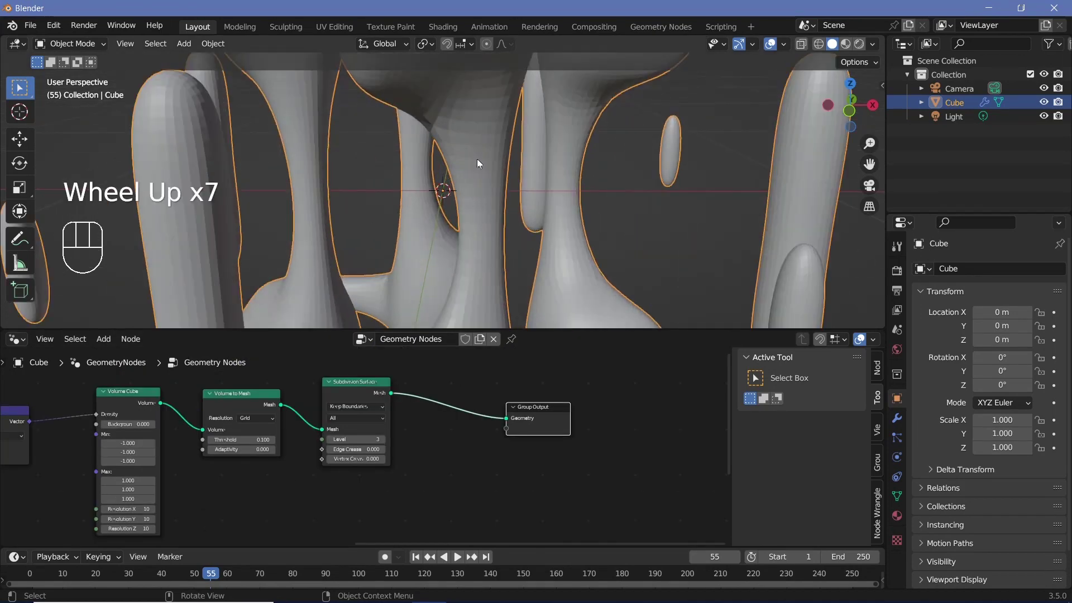
- Add a Set Shade Smooth node so the blob shades smoothly
{"action": "scroll", "scroll_direction": "down", "scroll_amount": 3}
{"action": "key", "text": "shift+a"}
{"action": "key", "text": "s"}
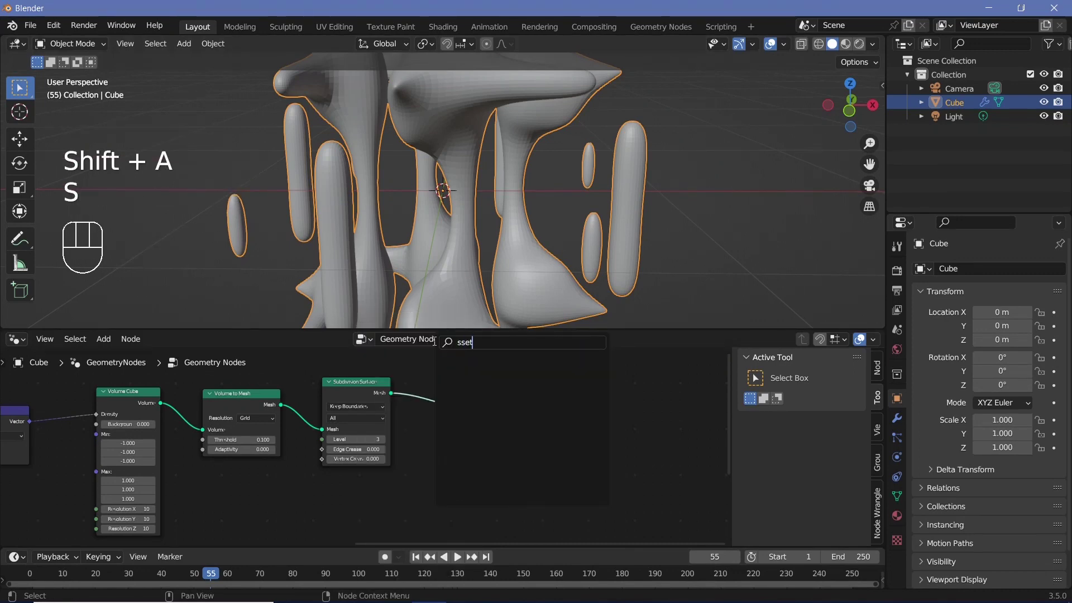
{"action": "key", "text": "BackSpace"}
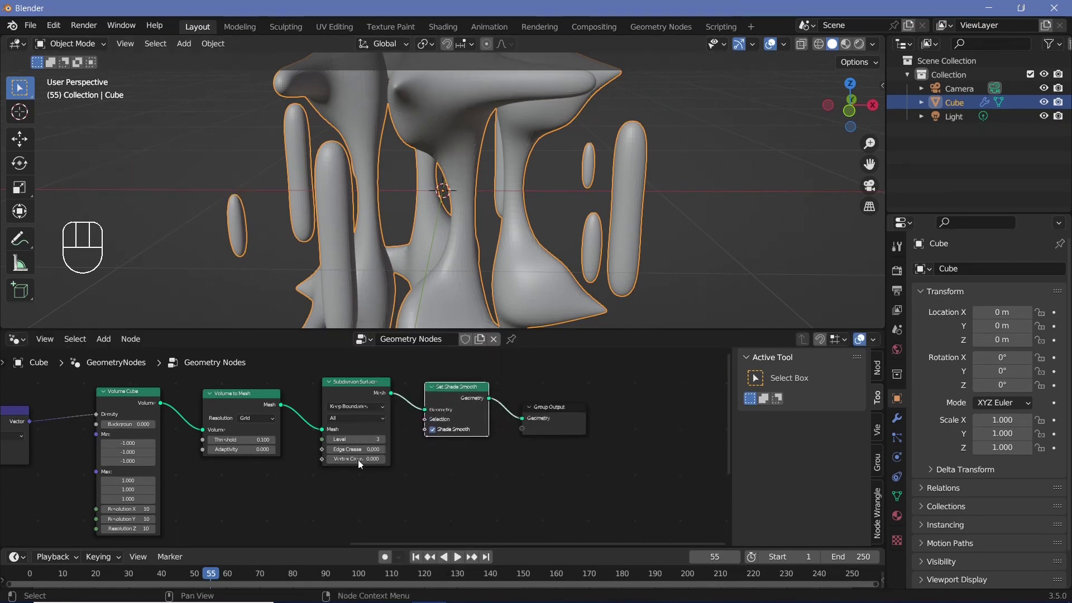
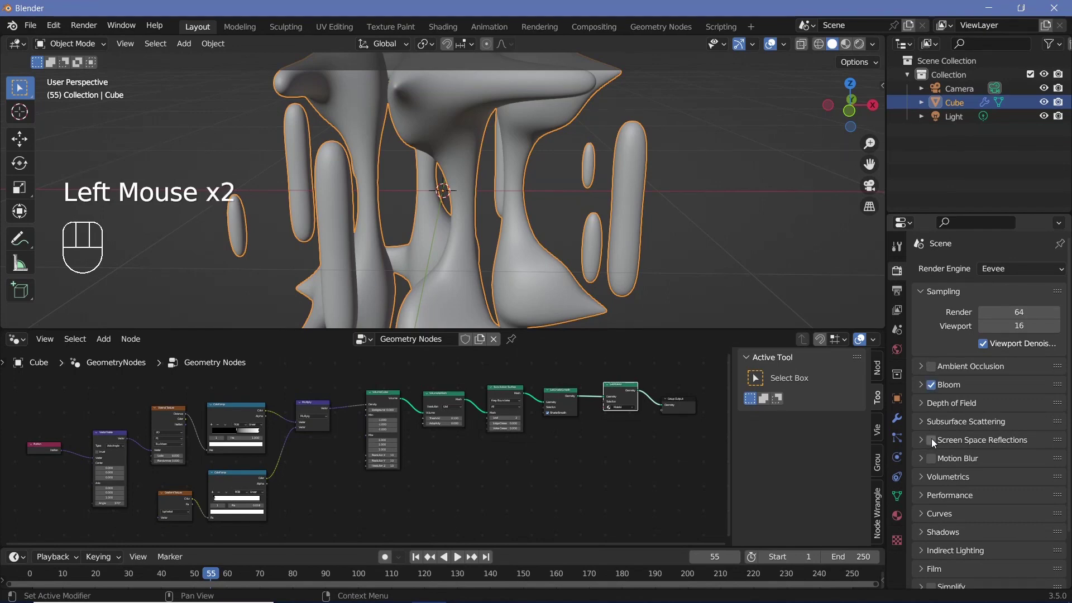
- Enable Screen Space Reflections with Refraction turned on
{"action": "left_click", "coordinate": [933, 441]}
{"action": "left_click", "coordinate": [927, 442]}
{"action": "left_click", "coordinate": [980, 461]}
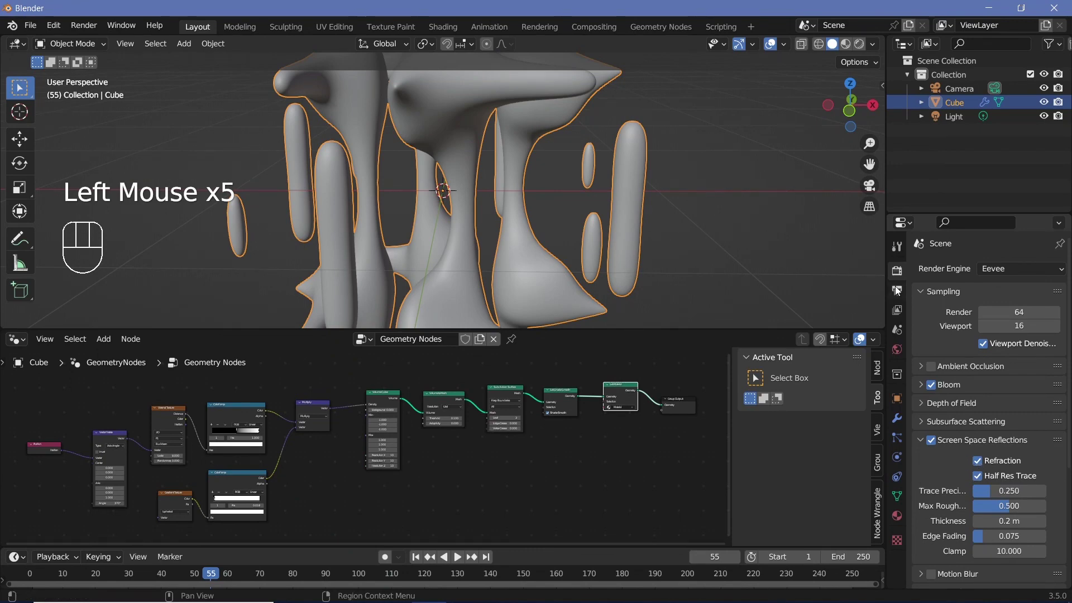
- Set the output to frames 1–150 as an FFmpeg MPEG-4 H.264 video at perceptually lossless quality
{"action": "left_click", "coordinate": [899, 289]}
{"action": "left_click_drag", "start_coordinate": [1011, 400], "coordinate": [1013, 465]}
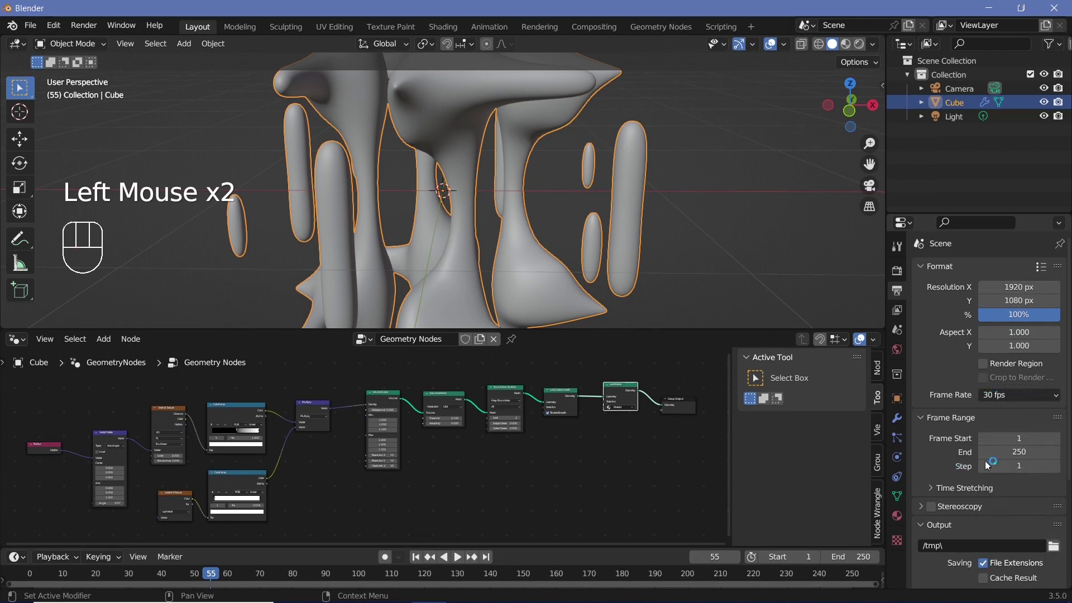
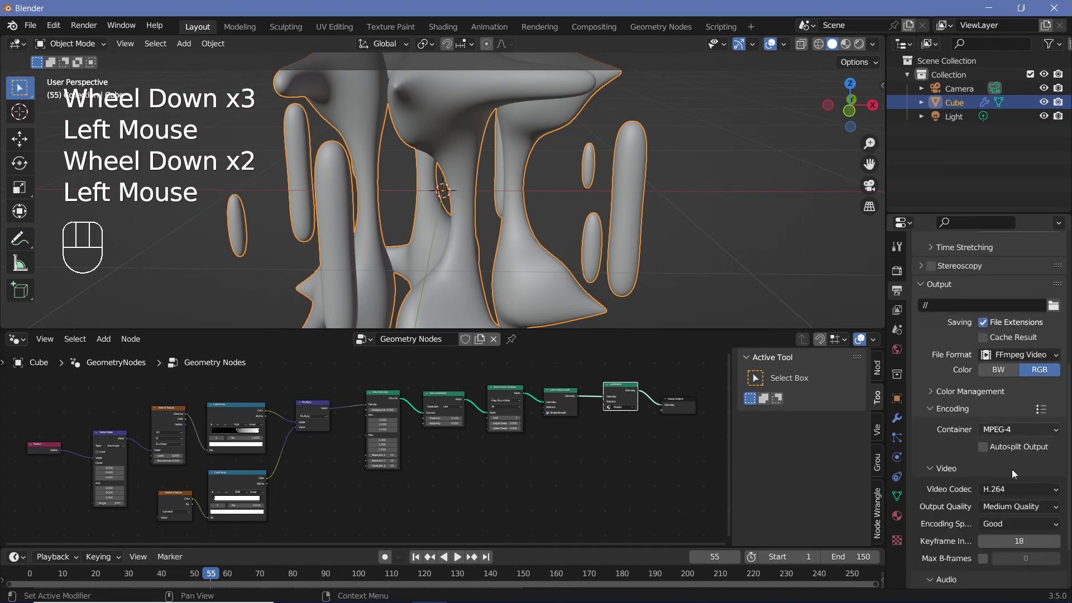
{"action": "left_click_drag", "start_coordinate": [1017, 509], "coordinate": [995, 462]}
- Jump to frame 150 and slide the ColorRamp stop near the start, ready for a keyframe
{"action": "middle_click", "coordinate": [435, 495]}
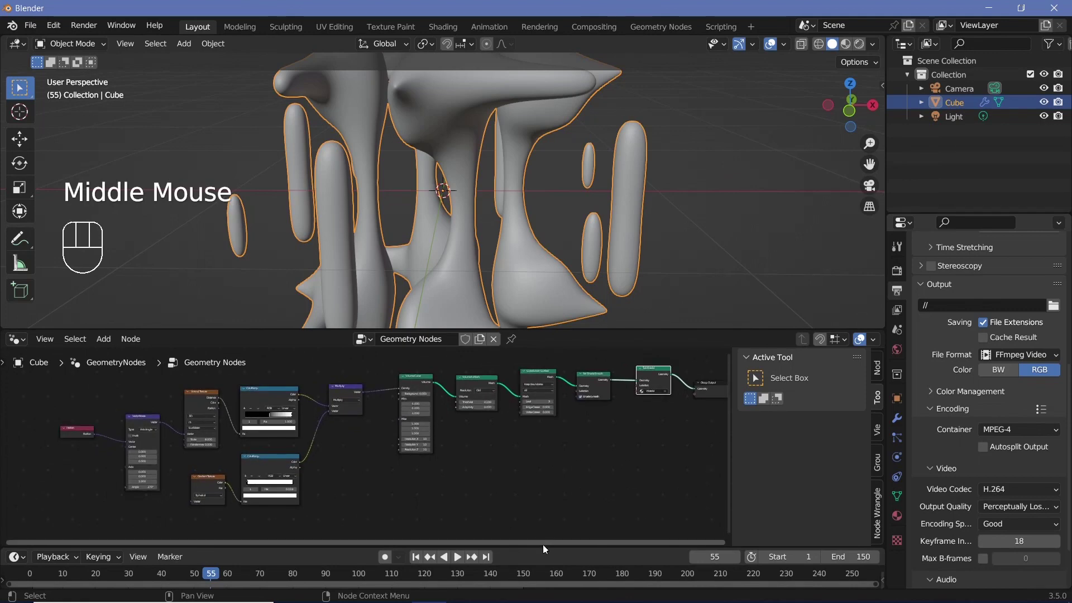
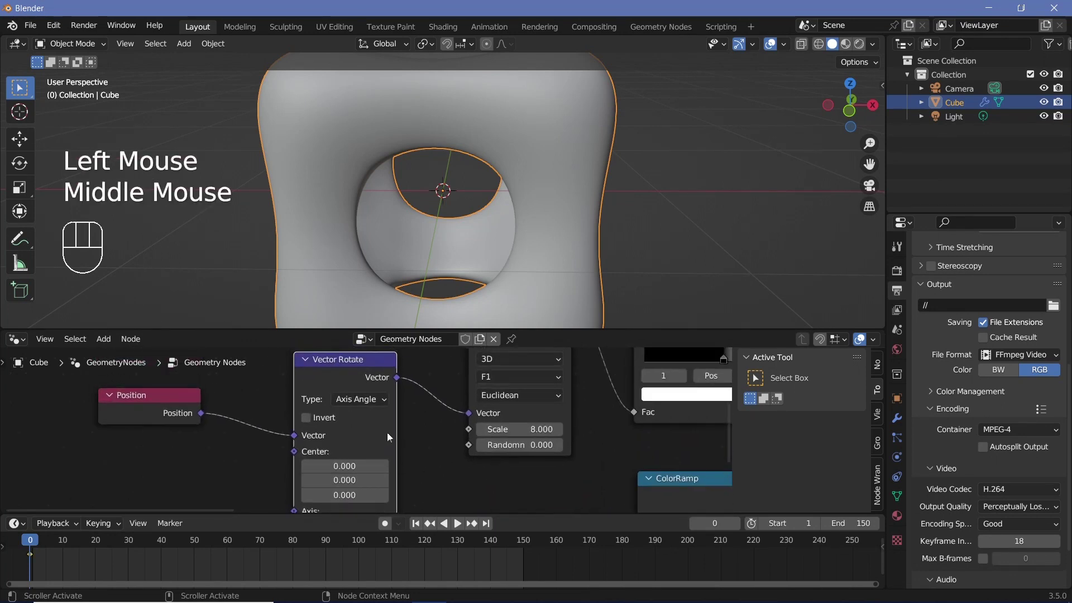
{"action": "left_click_drag", "start_coordinate": [462, 497], "coordinate": [73, 546]}
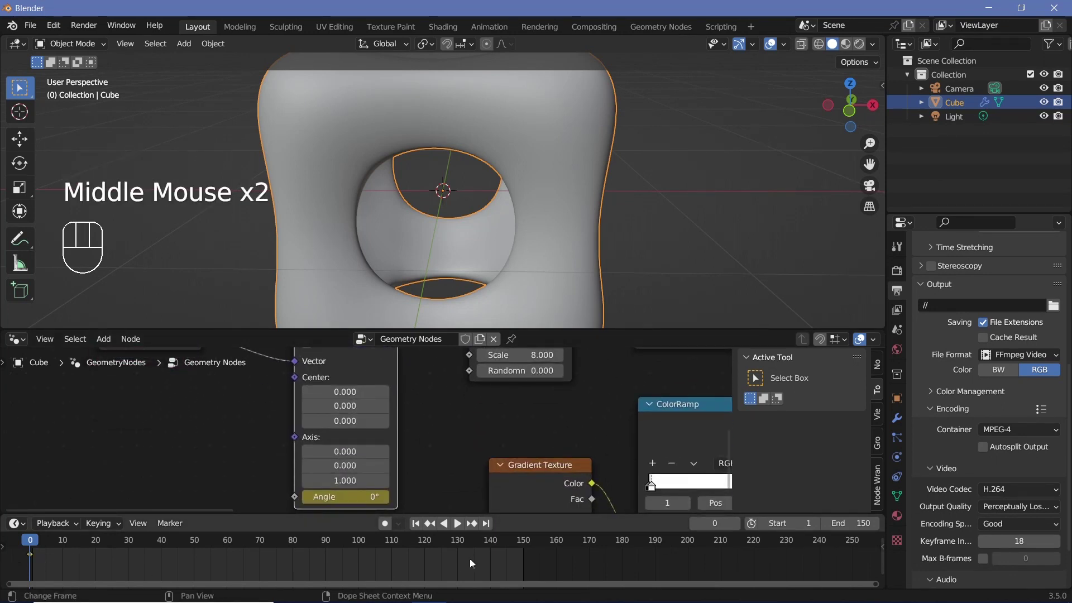
{"action": "left_click_drag", "start_coordinate": [527, 550], "coordinate": [534, 578]}
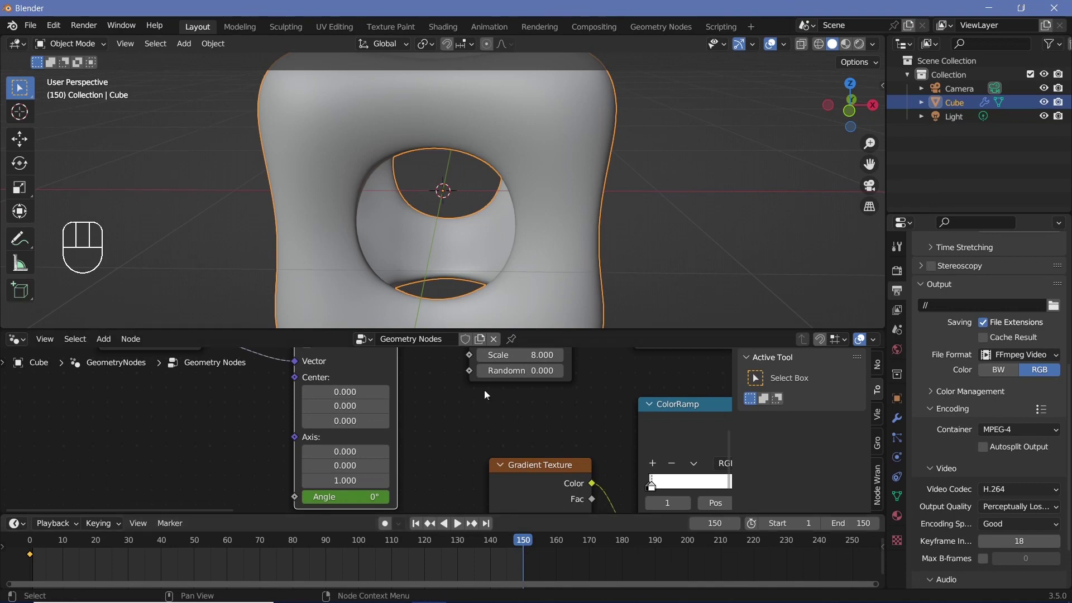
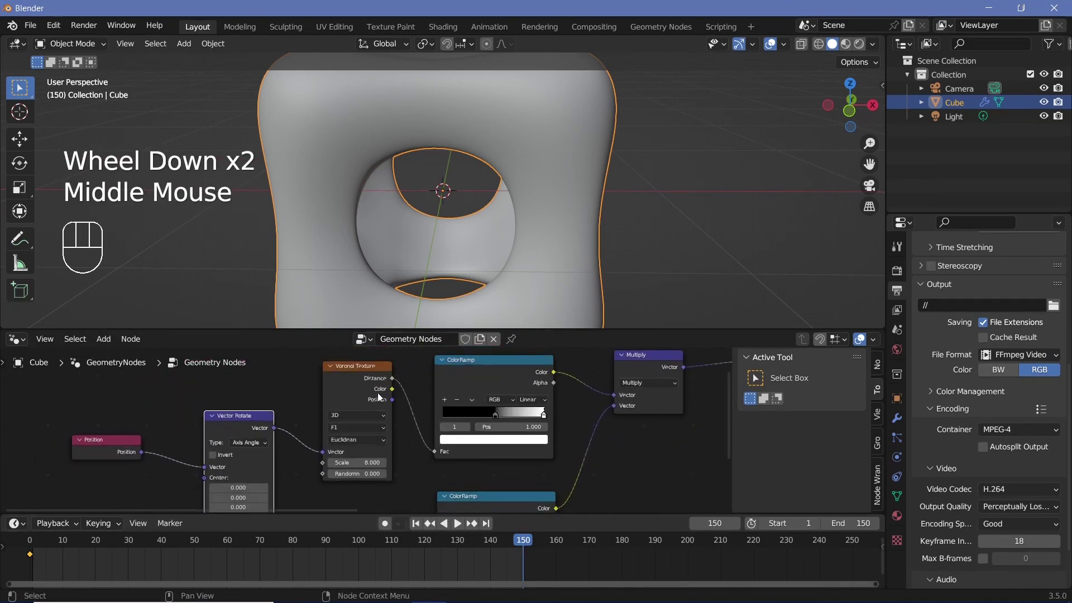
{"action": "middle_click", "coordinate": [361, 487]}
{"action": "left_click_drag", "start_coordinate": [388, 472], "coordinate": [472, 401]}
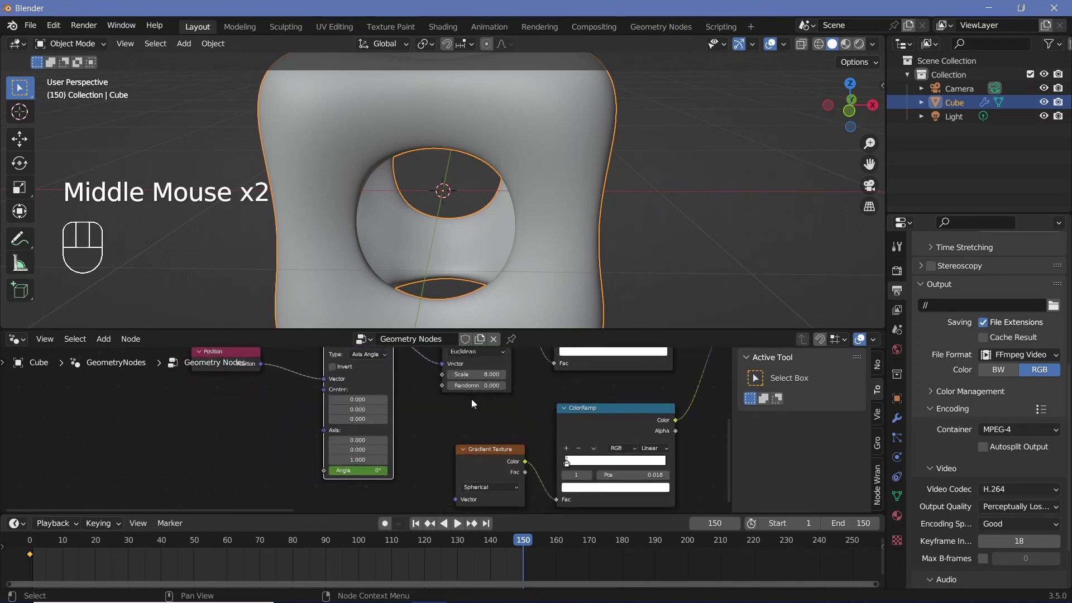
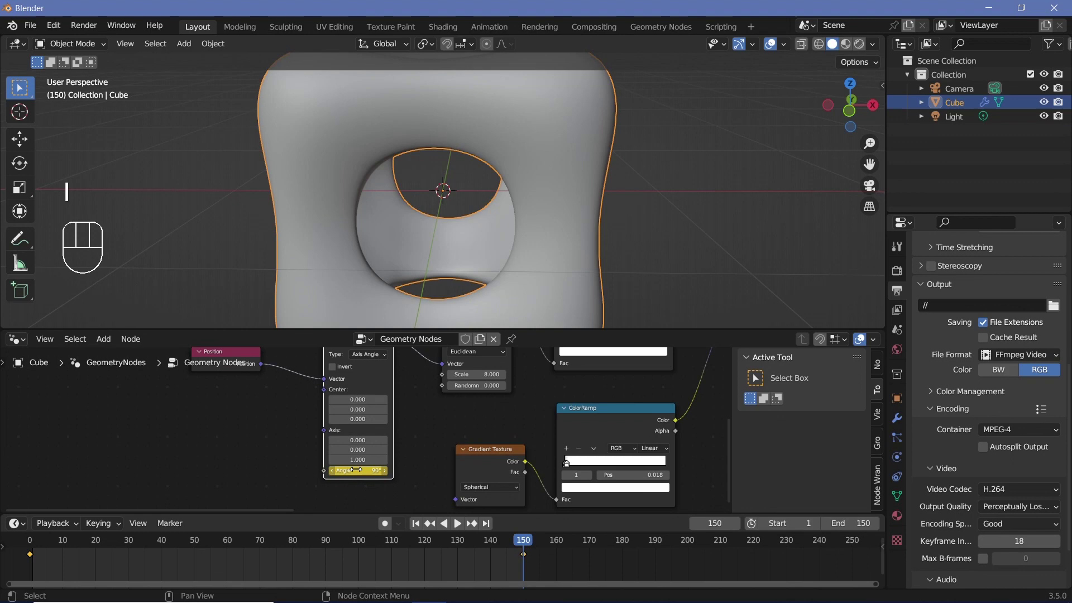
- Play the animation, select all keyframes and set their interpolation to Linear
{"action": "key", "text": "space"}
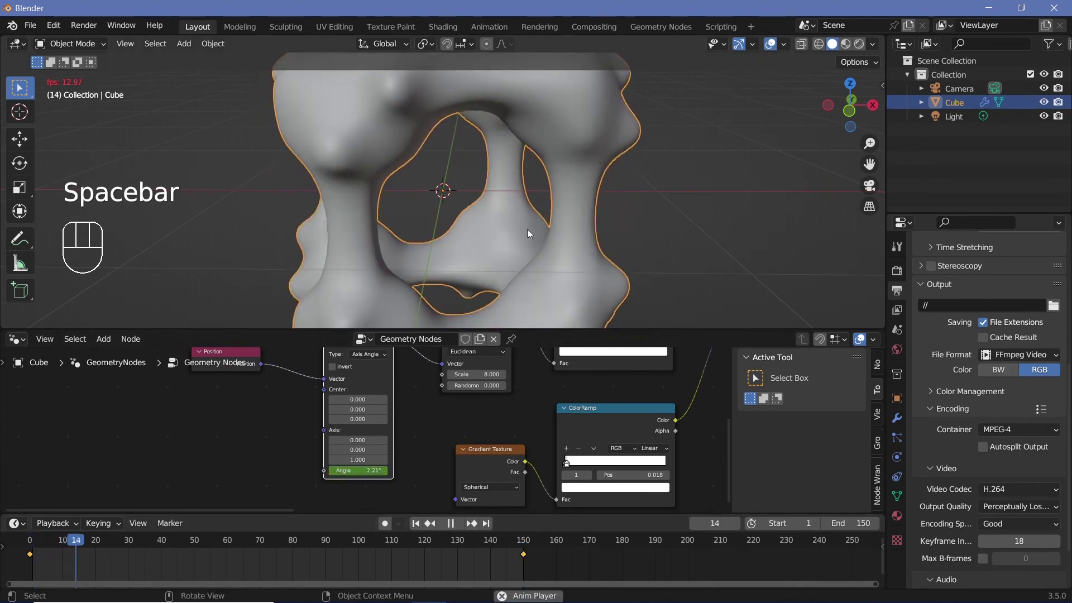
{"action": "scroll", "scroll_direction": "down", "scroll_amount": 3}
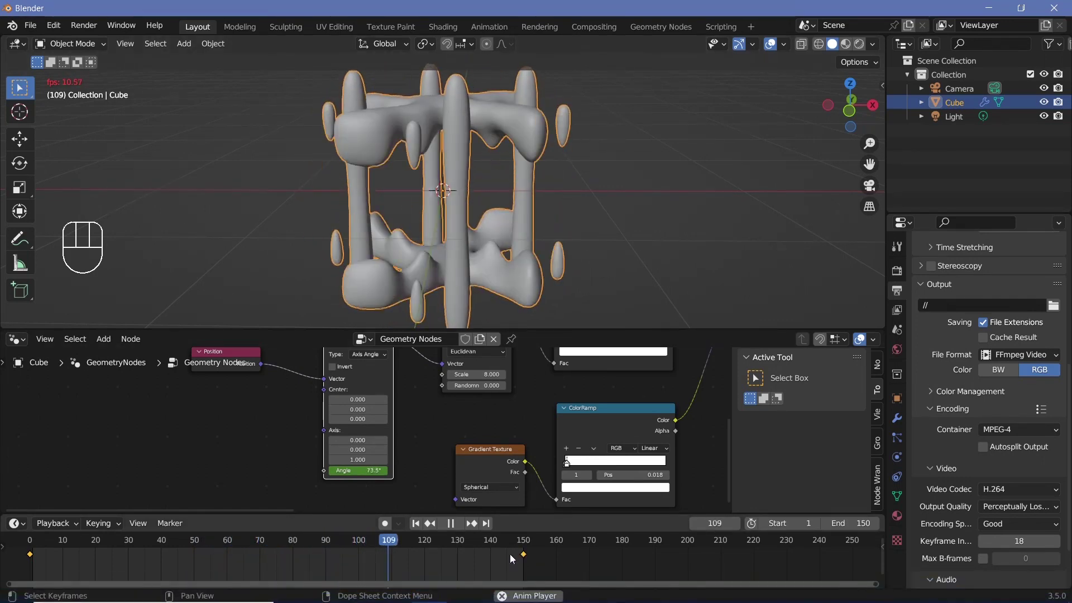
{"action": "key", "text": "space"}
{"action": "key", "text": "t"}
{"action": "key", "text": "space"}
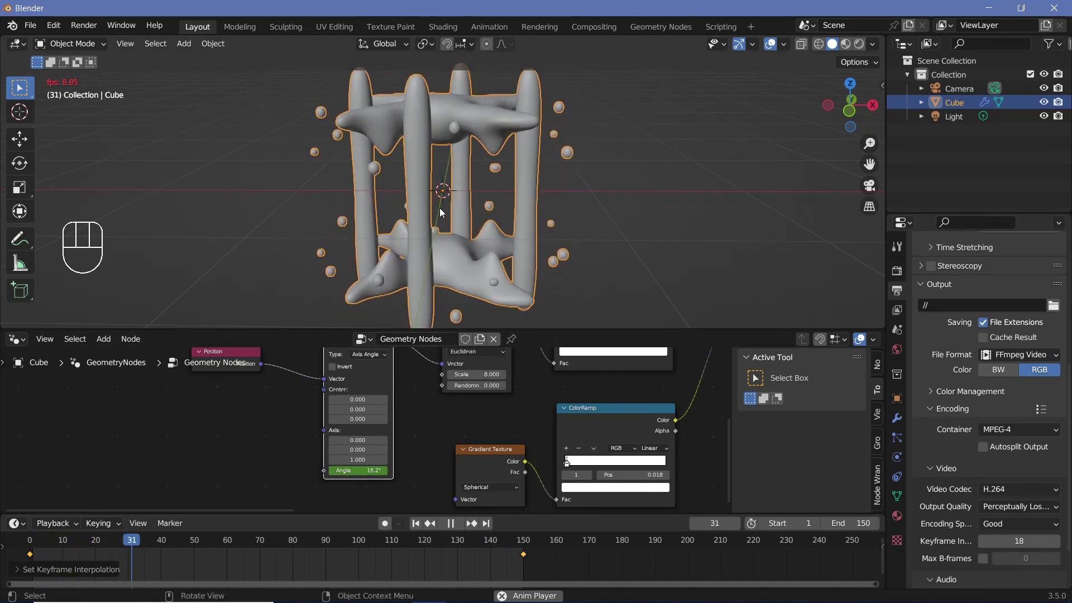
- Play back the animation while orbiting around the morphing lattice blob
{"action": "key", "text": "space"}
{"action": "left_click_drag", "start_coordinate": [67, 521], "coordinate": [480, 233]}
{"action": "key", "text": "space"}
{"action": "middle_click", "coordinate": [486, 222]}
{"action": "scroll", "scroll_direction": "down", "scroll_amount": 3}
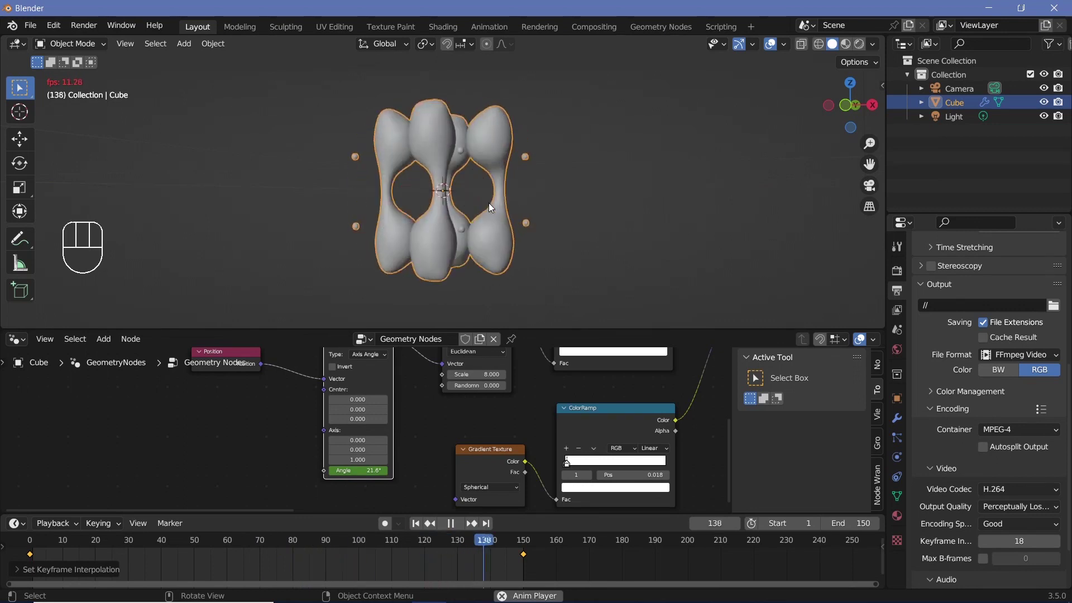
{"action": "key", "text": "space"}
{"action": "key", "text": "space"}
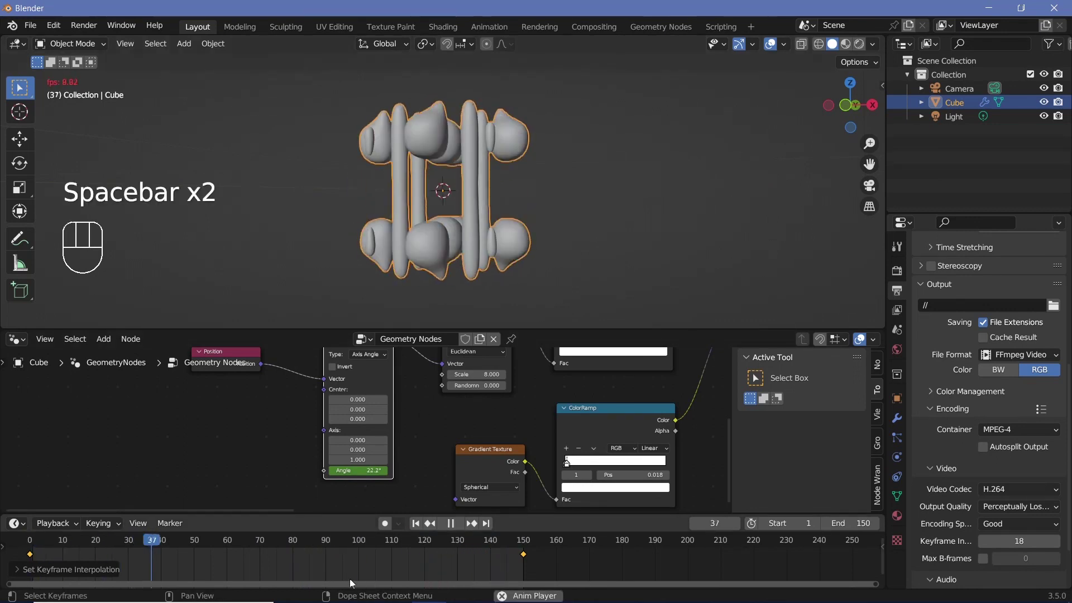
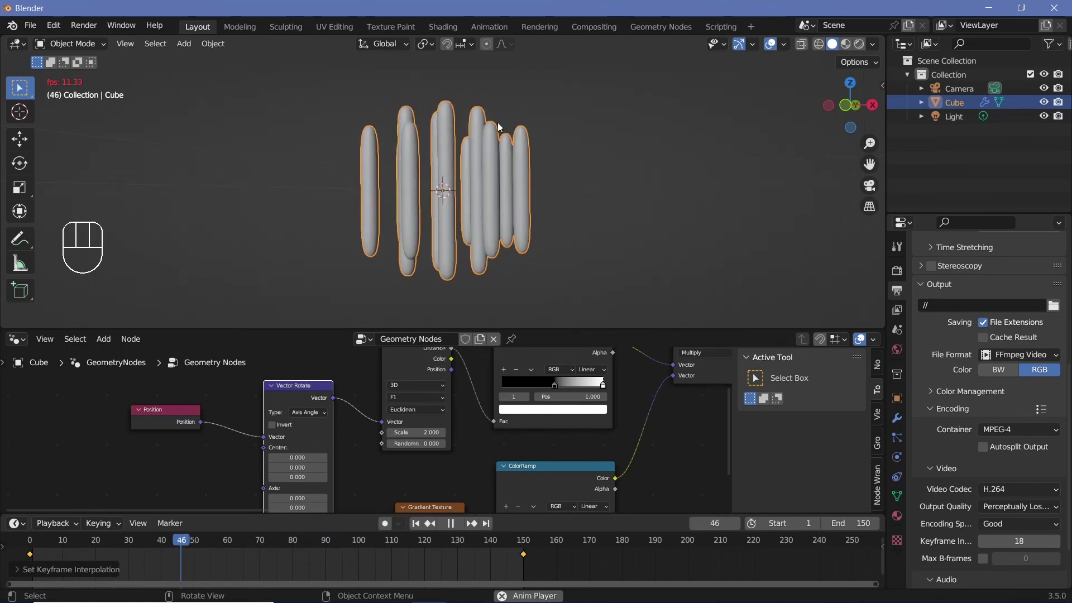
- Stop playback, select the Camera and clear its location and rotation to the origin
{"action": "key", "text": "space"}
{"action": "left_click_drag", "start_coordinate": [404, 160], "coordinate": [413, 199]}
{"action": "scroll", "scroll_direction": "down", "scroll_amount": 3}
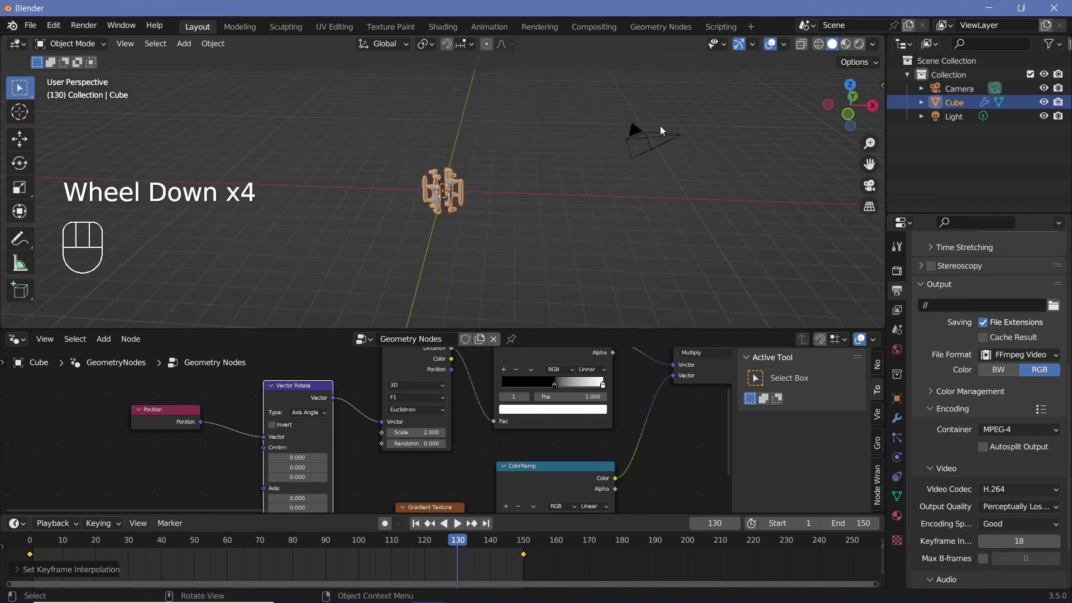
{"action": "left_click", "coordinate": [655, 136]}
{"action": "key", "text": "alt+g"}
{"action": "key", "text": "alt+r"}
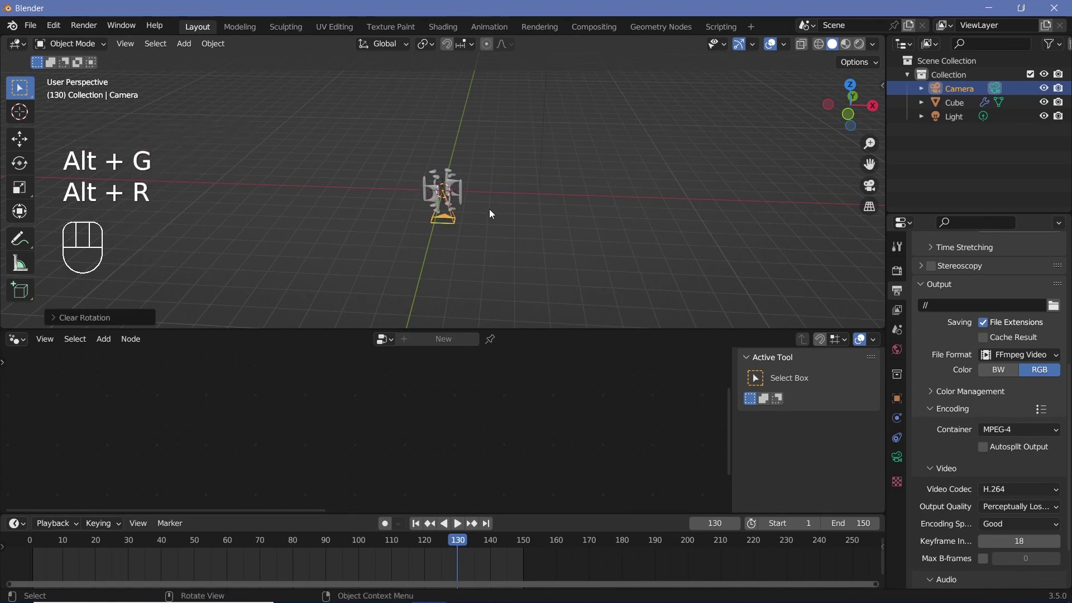
- Slide the camera back along one axis and look through it to frame the blob
{"action": "key", "text": "r"}
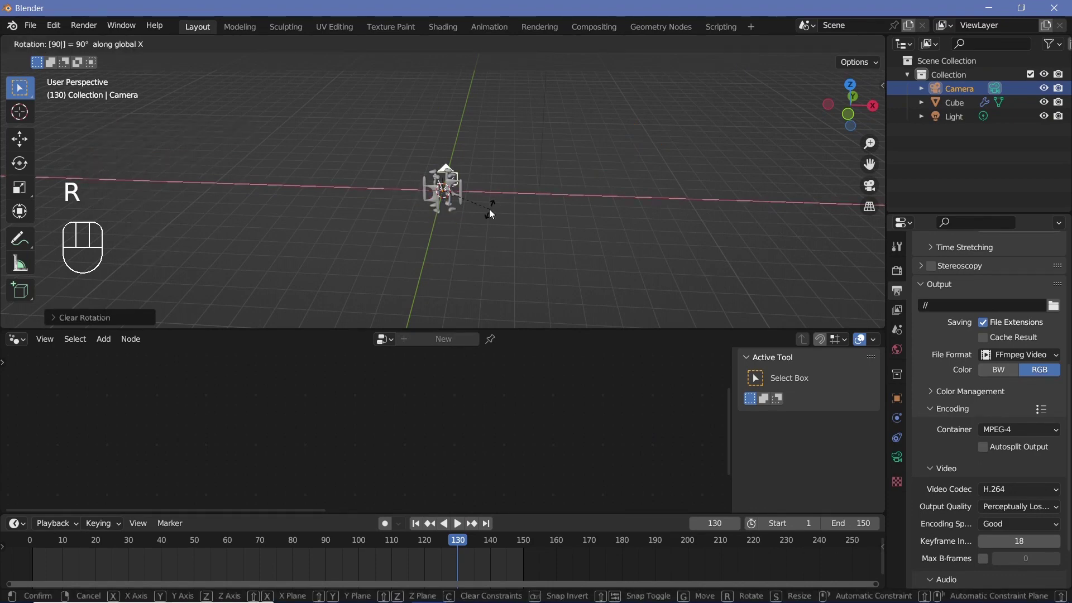
{"action": "key", "text": "g"}
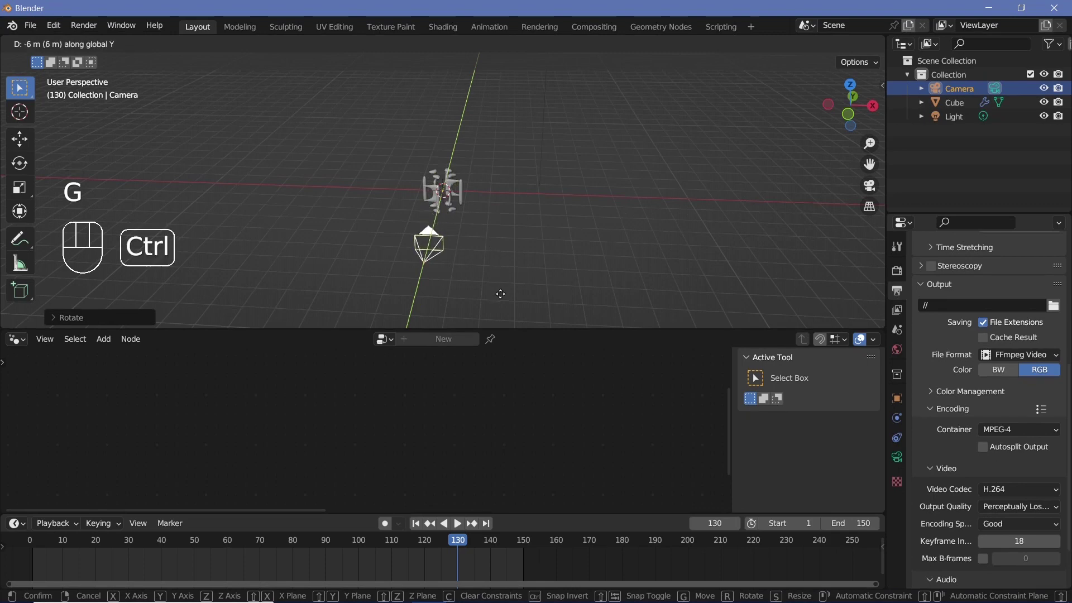
{"action": "key", "text": "KP_0"}
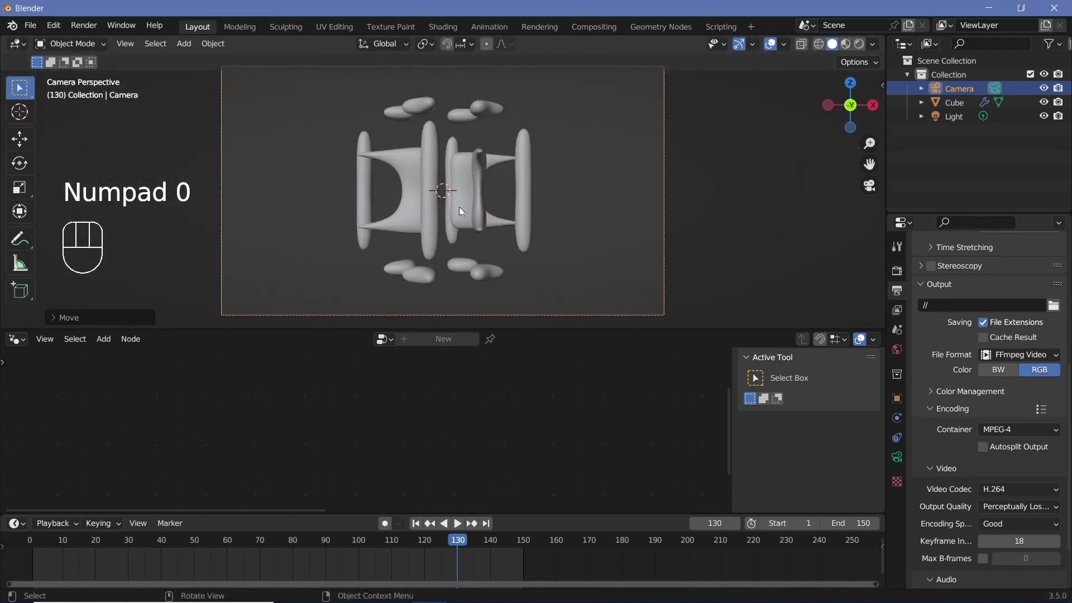
- Select the lattice blob and try rotating it while the animation plays
{"action": "key", "text": "g"}
{"action": "left_click", "coordinate": [468, 202]}
{"action": "key", "text": "space"}
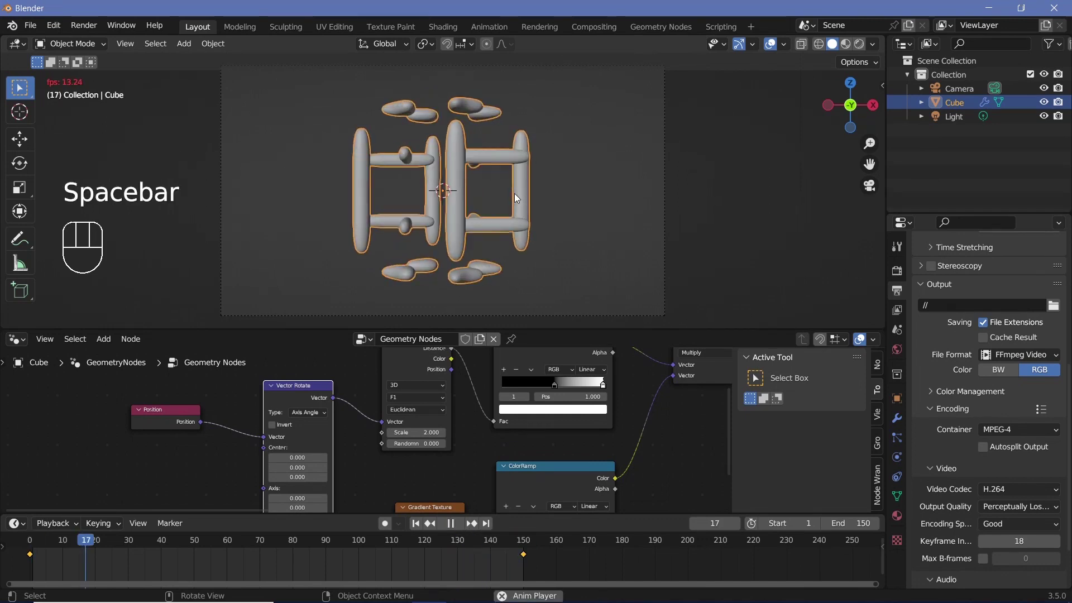
{"action": "key", "text": "r"}
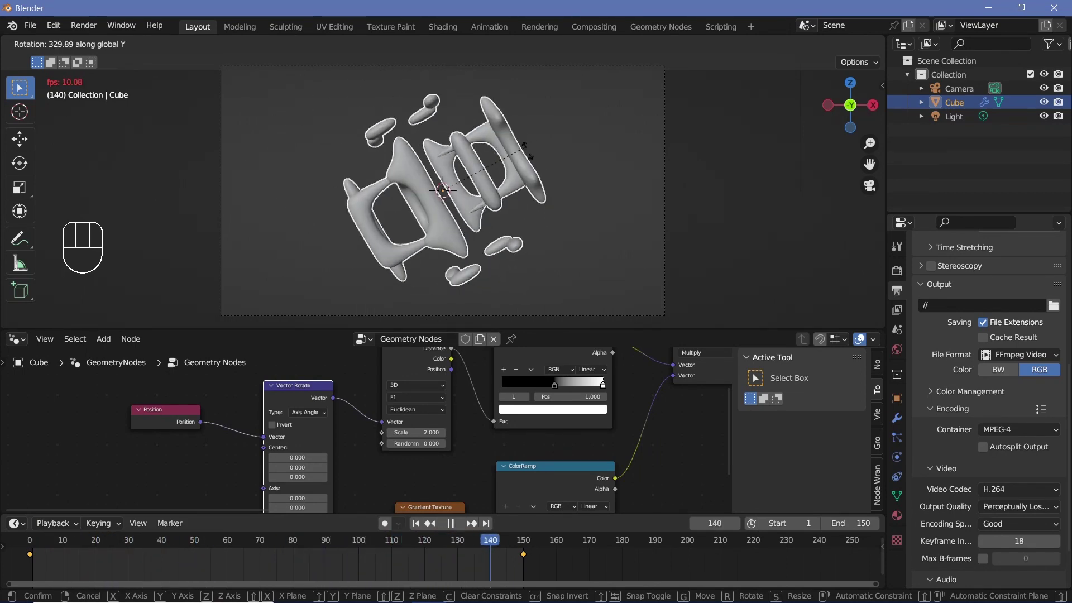
{"action": "key", "text": "r"}
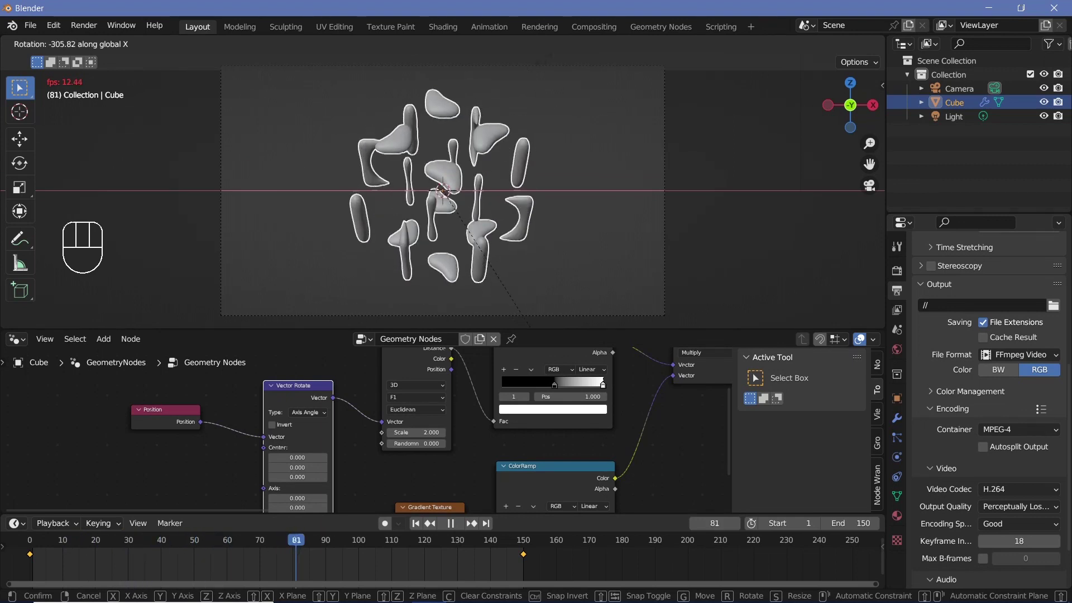
{"action": "key", "text": "space"}
- Key the blob's rotation at frame 0, then rotate it and key again at frame 150
{"action": "left_click", "coordinate": [33, 542]}
{"action": "key", "text": "i"}
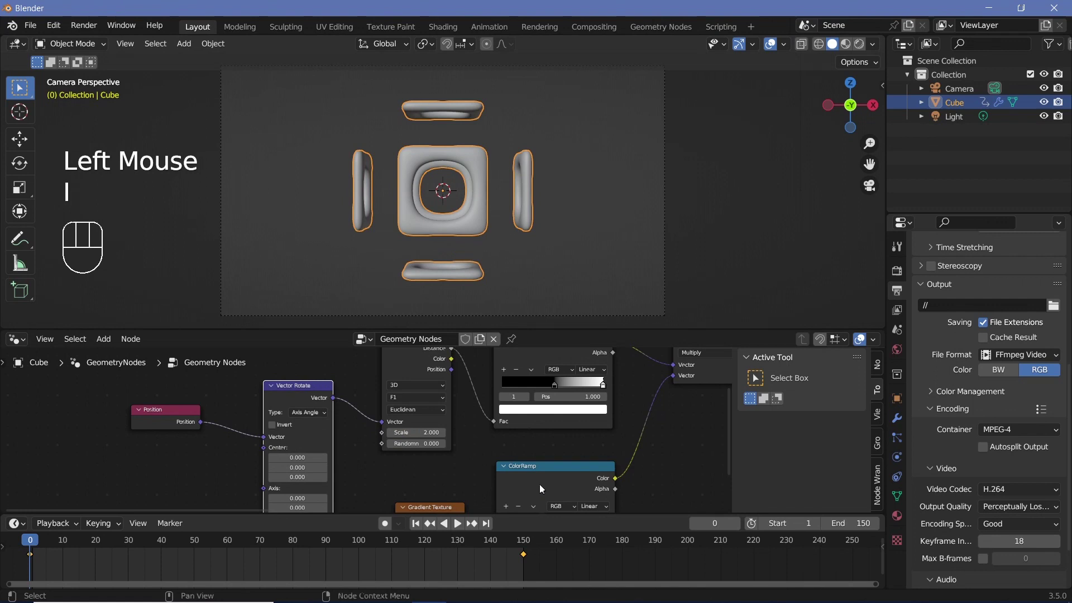
{"action": "left_click", "coordinate": [528, 545]}
{"action": "key", "text": "r"}
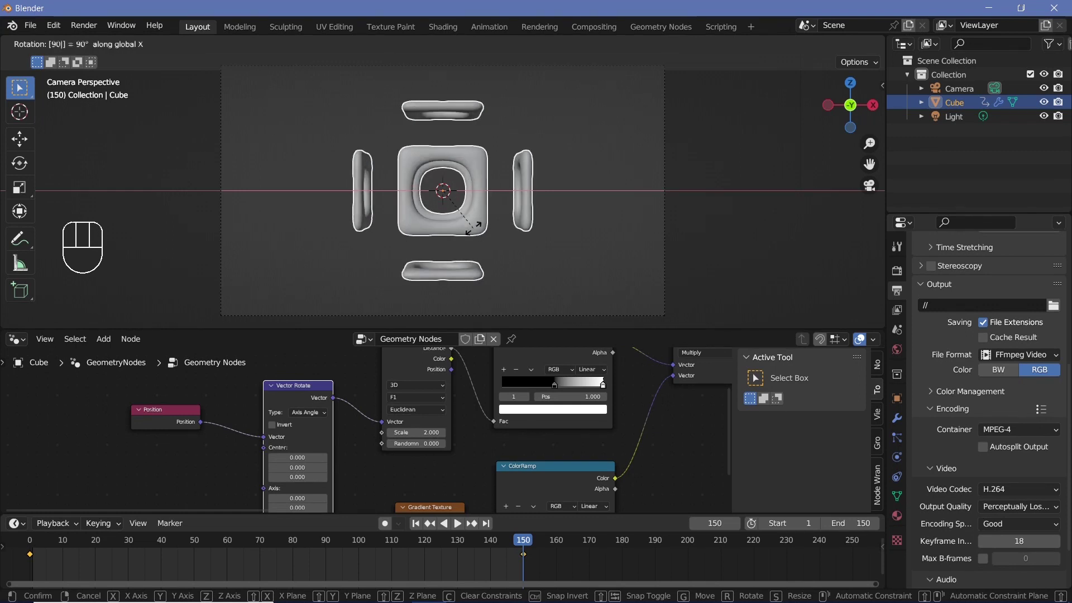
{"action": "key", "text": "i"}
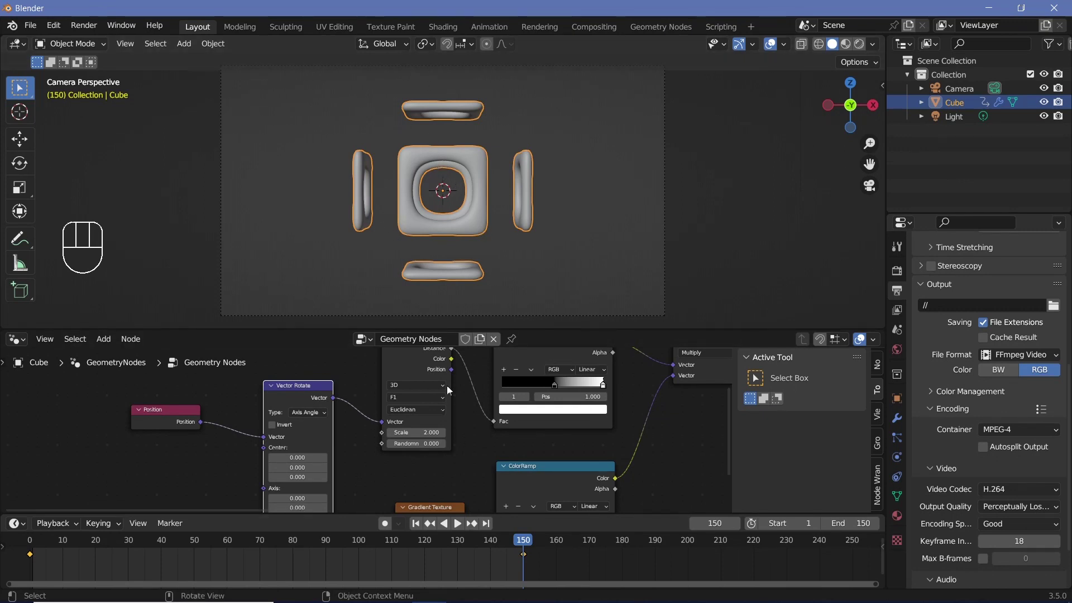
- Change the rotation keyframes' interpolation and play back the turn
{"action": "key", "text": "t"}
{"action": "key", "text": "space"}
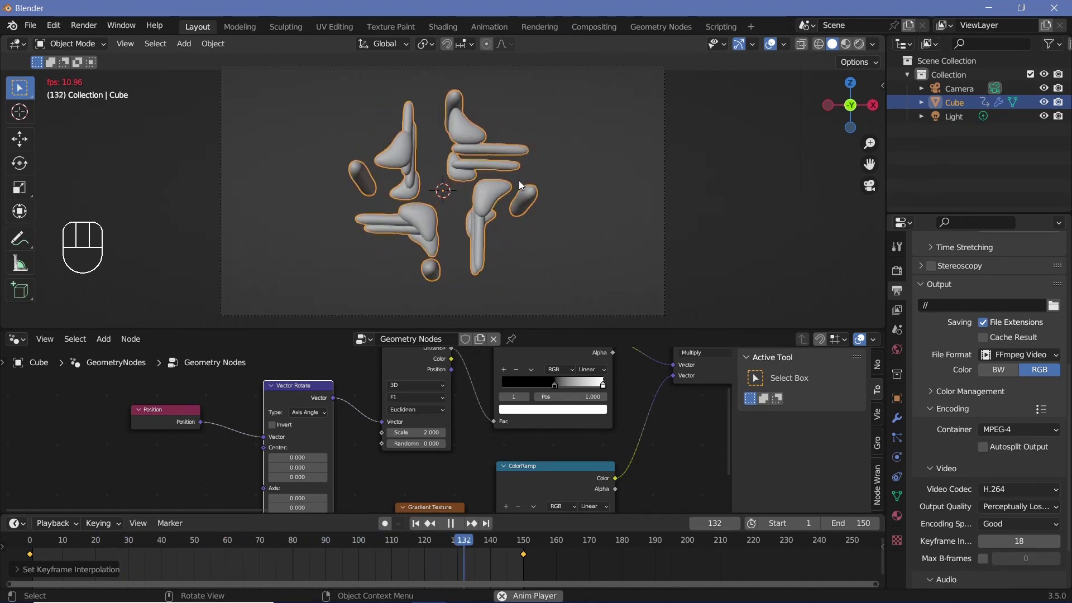
- Halt playback near frame 41 with the blob showing as tall rounded ribs
{"action": "key", "text": "space"}
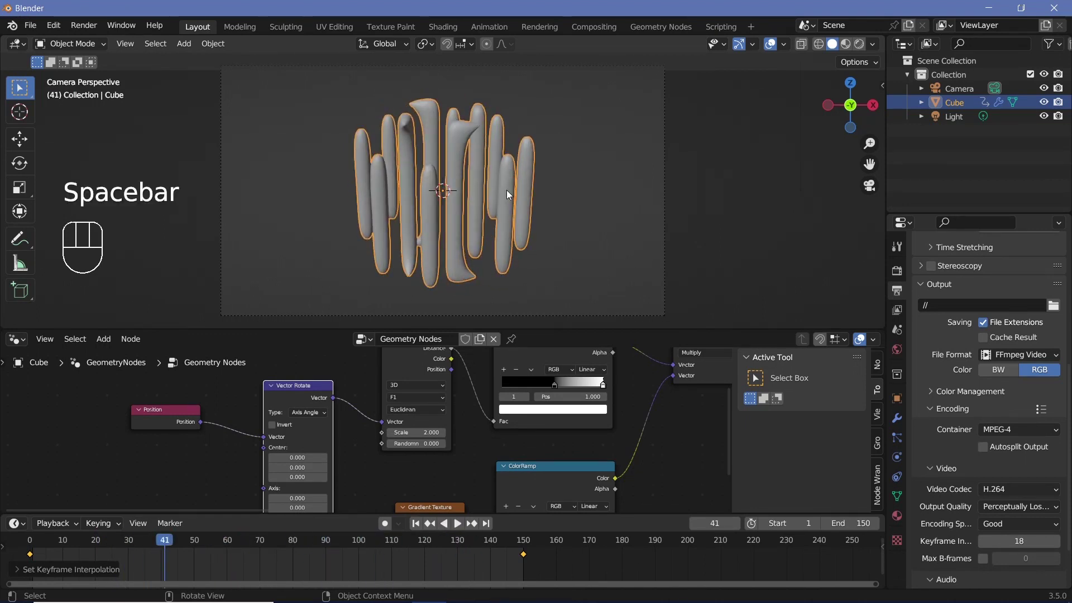
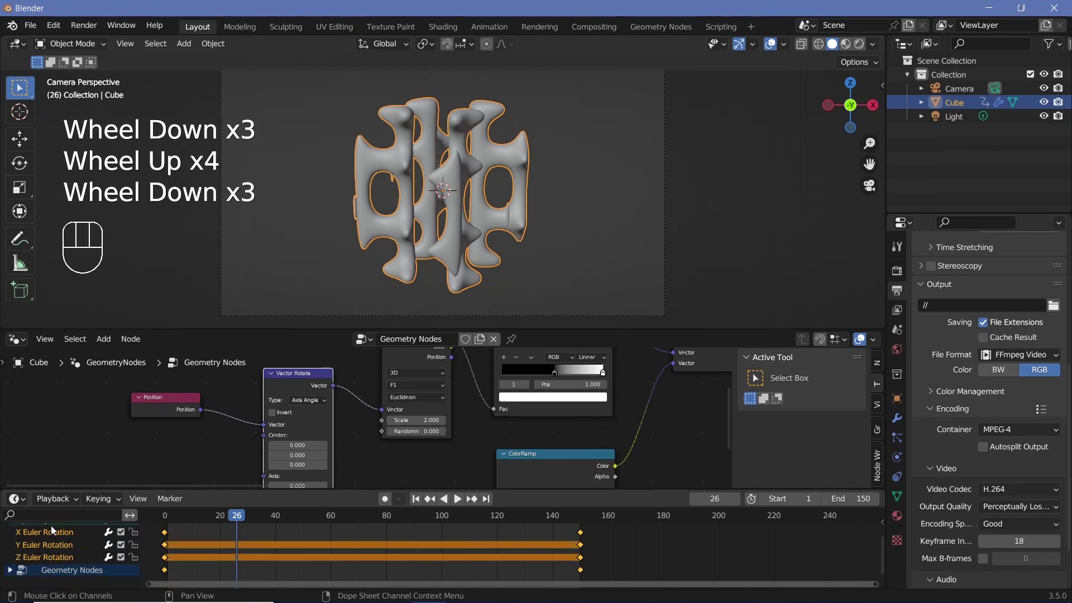
- Pick through the timeline keyframes and delete the unwanted rotation keys
{"action": "left_click", "coordinate": [73, 547]}
{"action": "left_click", "coordinate": [66, 559]}
{"action": "left_click", "coordinate": [63, 547]}
{"action": "left_click", "coordinate": [171, 547]}
{"action": "left_click", "coordinate": [583, 548]}
{"action": "key", "text": "x"}
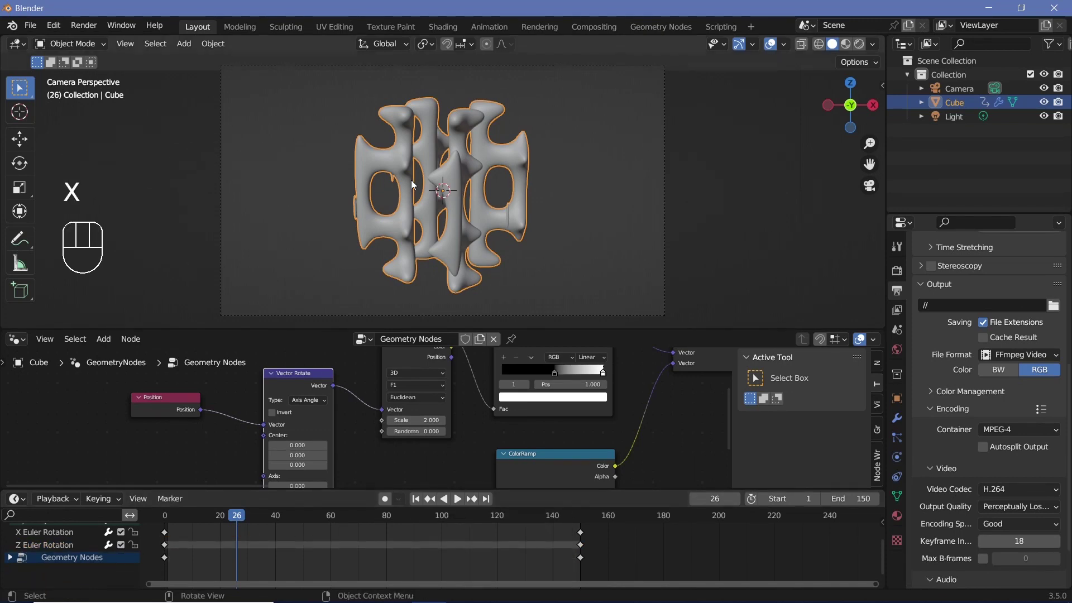
- Tilt the blob with a new rotation and play the animation to check it
{"action": "key", "text": "r"}
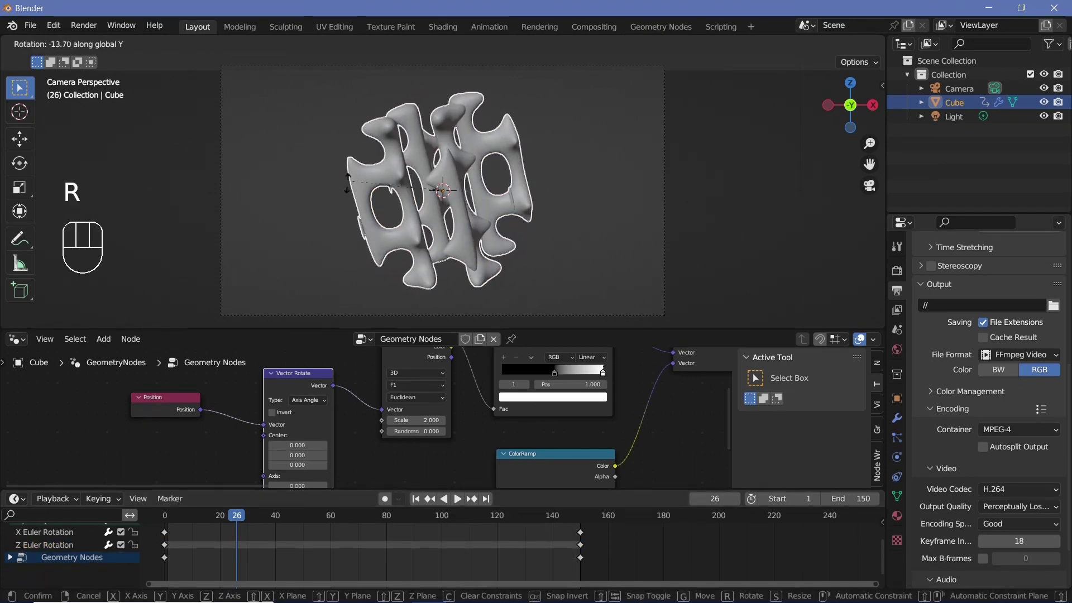
{"action": "key", "text": "space"}
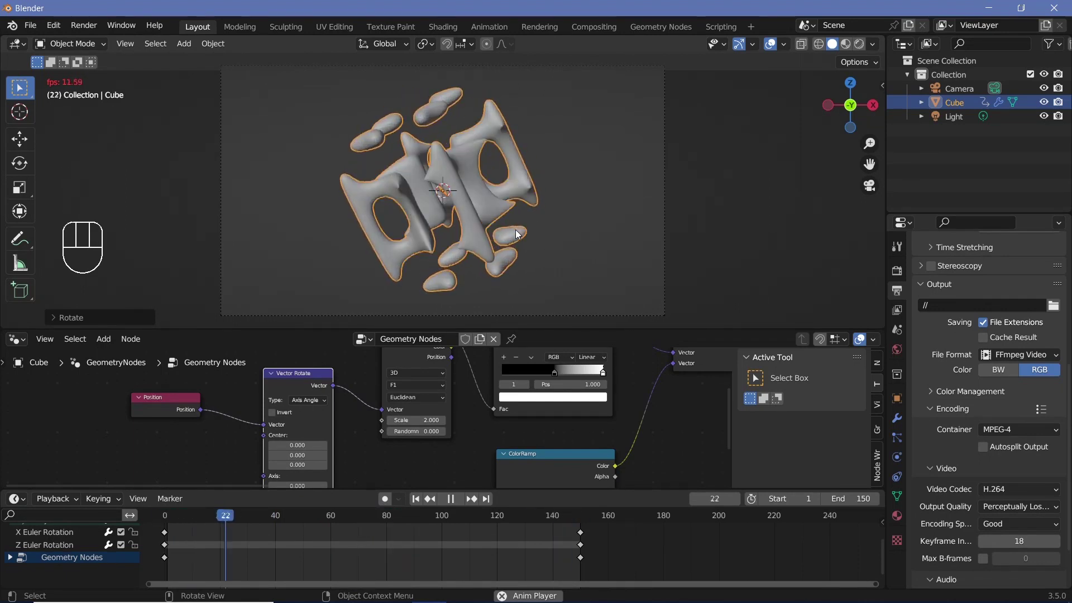
{"action": "key", "text": "space"}
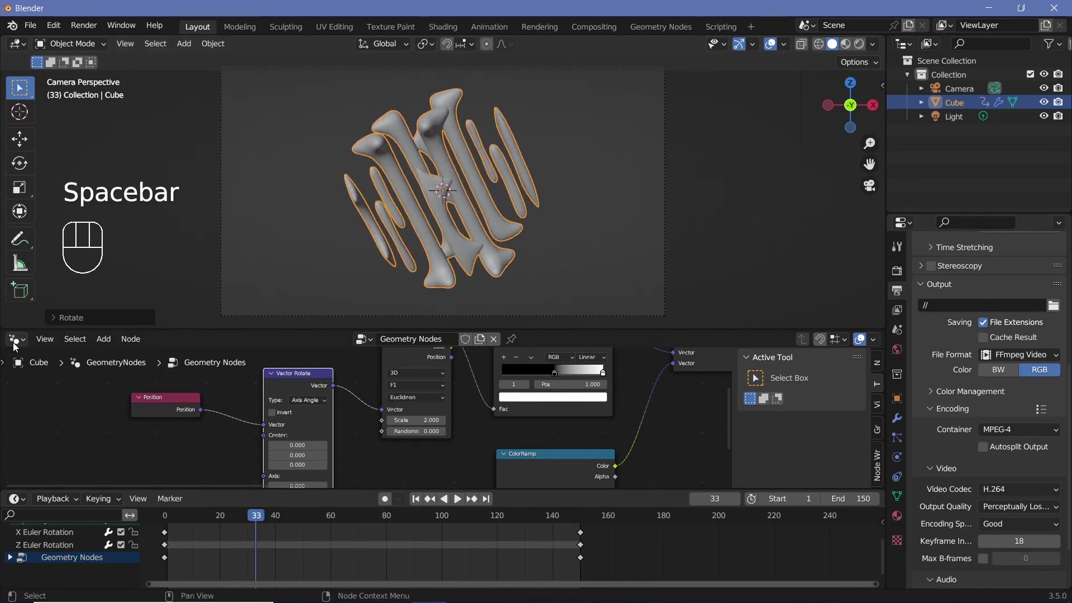
- Switch the lower editor to the Shader Editor and frame the blob's material nodes
{"action": "left_click", "coordinate": [23, 350]}
{"action": "left_click_drag", "start_coordinate": [21, 347], "coordinate": [304, 425]}
{"action": "middle_click", "coordinate": [304, 425]}
{"action": "scroll", "scroll_direction": "down", "scroll_amount": 3}
{"action": "scroll", "scroll_direction": "up", "scroll_amount": 3}
{"action": "left_click", "coordinate": [440, 380]}
{"action": "key", "text": "x"}
- Add a Glass BSDF feeding the Material Output surface and preview with rendered shading
{"action": "key", "text": "shift+a"}
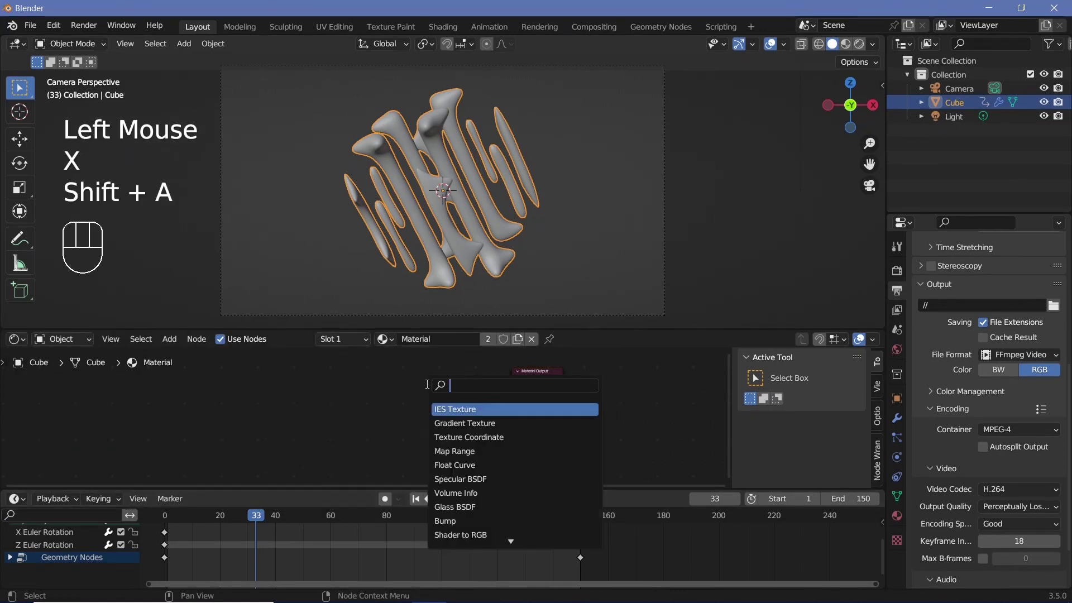
{"action": "key", "text": "s"}
{"action": "left_click_drag", "start_coordinate": [473, 390], "coordinate": [512, 391]}
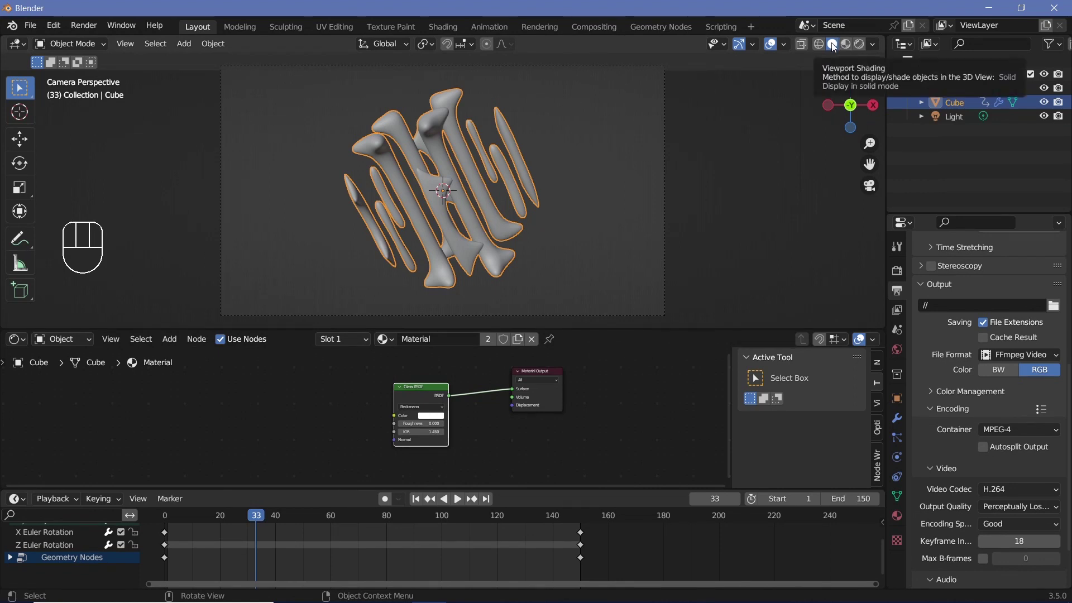
{"action": "left_click", "coordinate": [857, 43]}
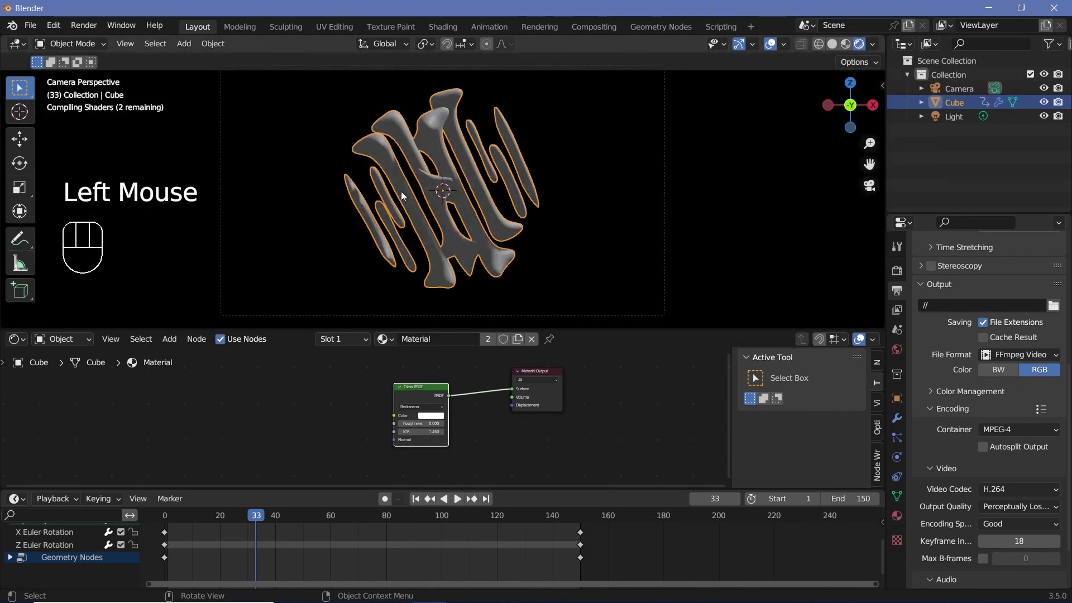
- Set the glass material to Alpha Blend with Show Backface and Screen Space Refraction on
{"action": "scroll", "scroll_direction": "down", "scroll_amount": 3}
{"action": "left_click", "coordinate": [902, 516]}
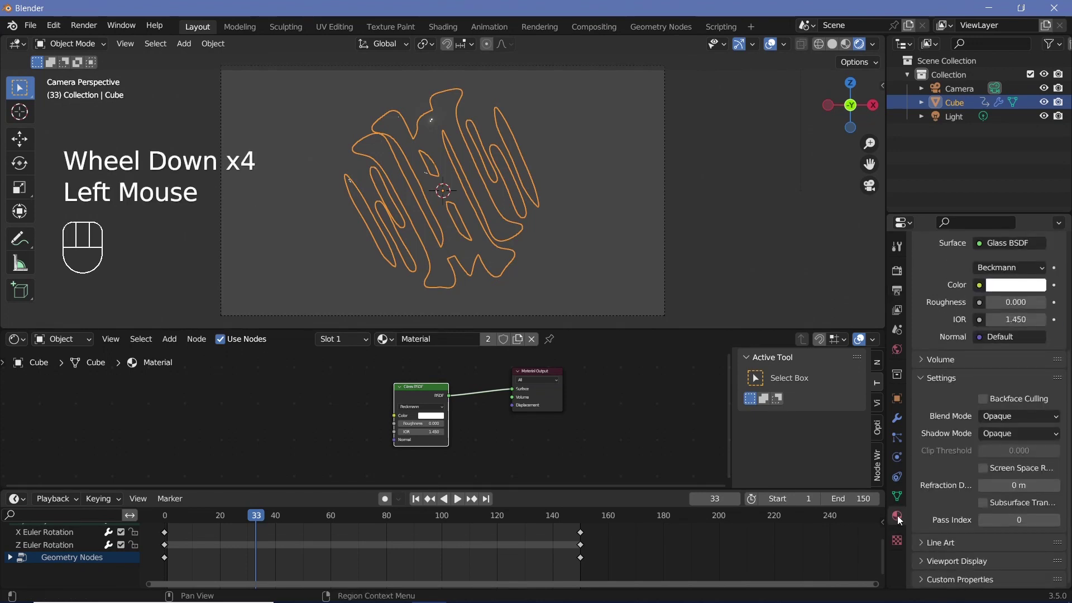
{"action": "scroll", "scroll_direction": "down", "scroll_amount": 3}
{"action": "scroll", "scroll_direction": "up", "scroll_amount": 3}
{"action": "scroll", "scroll_direction": "down", "scroll_amount": 3}
{"action": "left_click_drag", "start_coordinate": [1002, 424], "coordinate": [983, 495]}
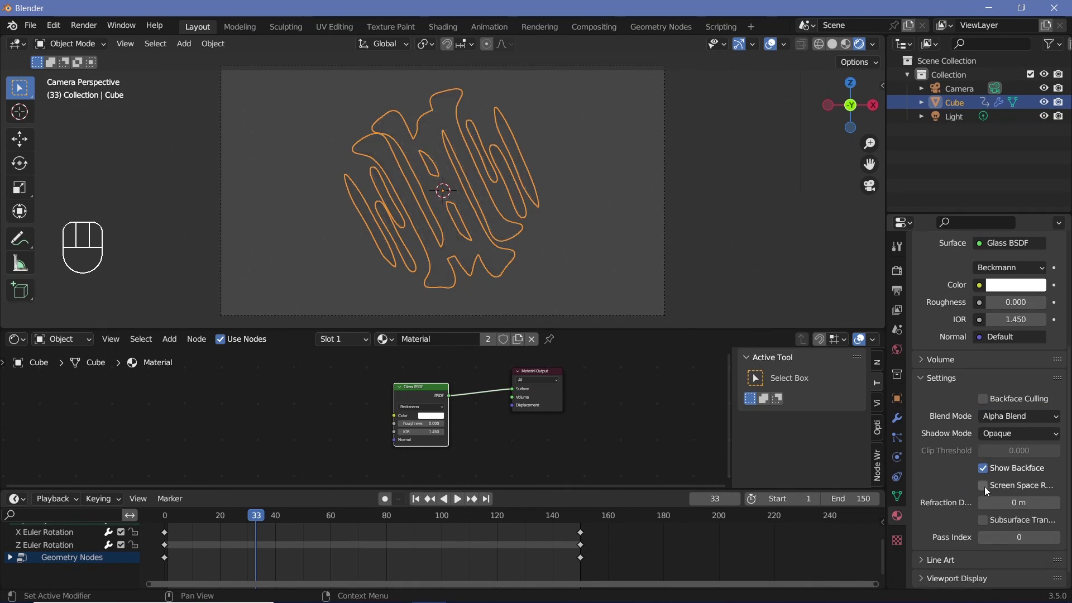
{"action": "left_click", "coordinate": [990, 490]}
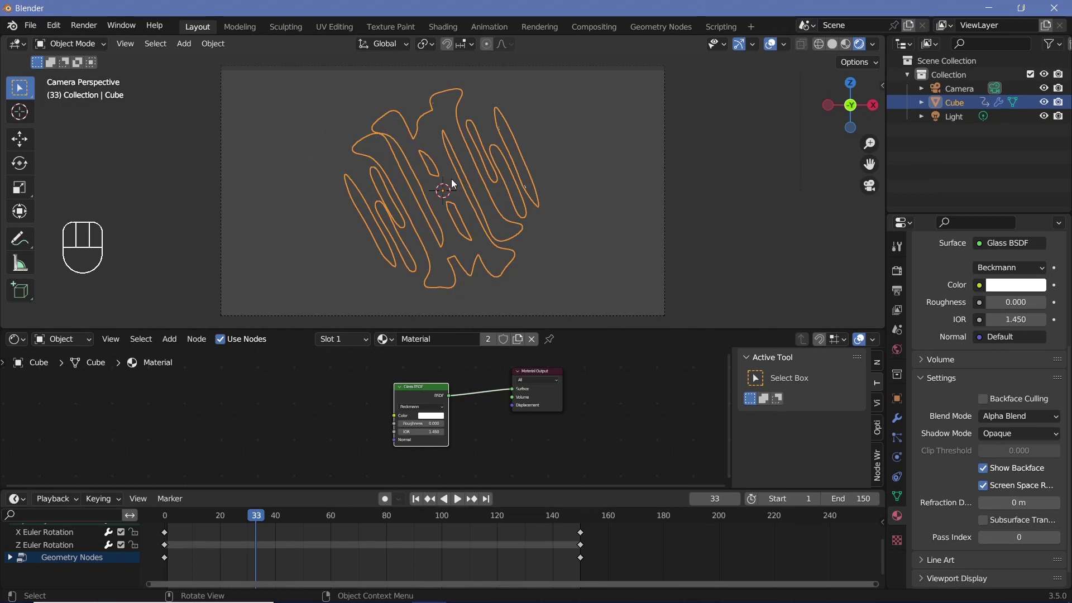
- Add a Point light to the scene
{"action": "key", "text": "shift+a"}
{"action": "left_click", "coordinate": [475, 237]}
- Move the point light to the blob's centre and reselect the blob's glass material
{"action": "key", "text": "g"}
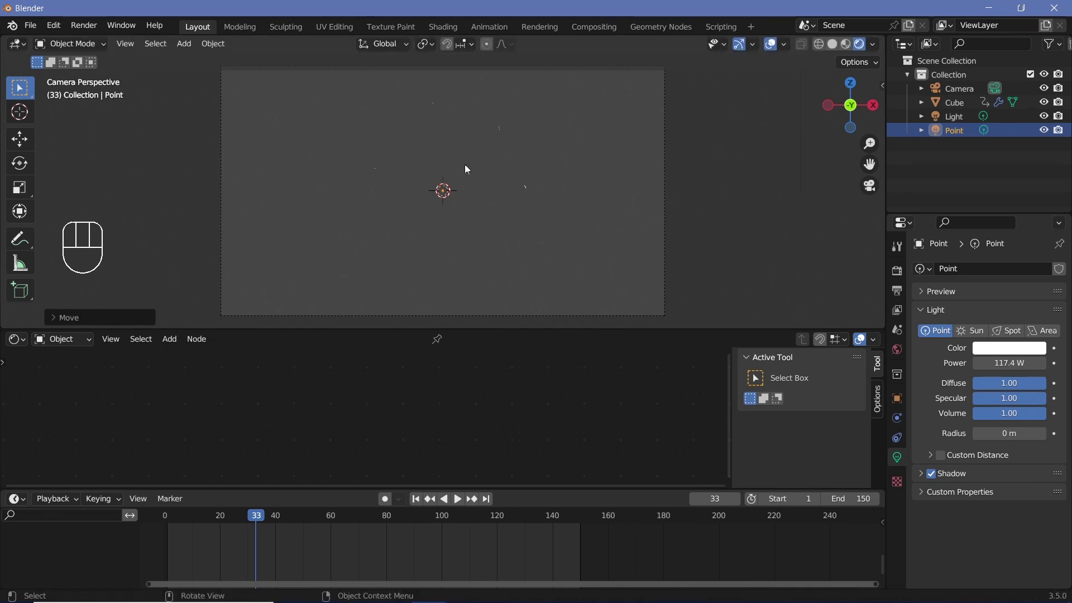
{"action": "left_click", "coordinate": [502, 138]}
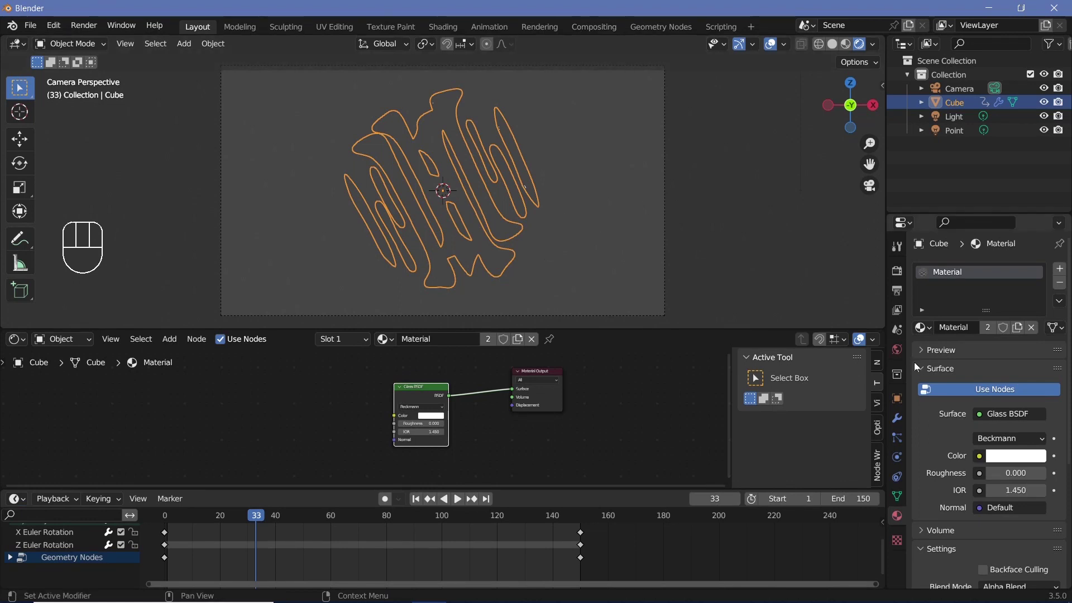
- Set the World colour to an Environment Texture, load the HDRI image and play the animation
{"action": "left_click", "coordinate": [903, 355]}
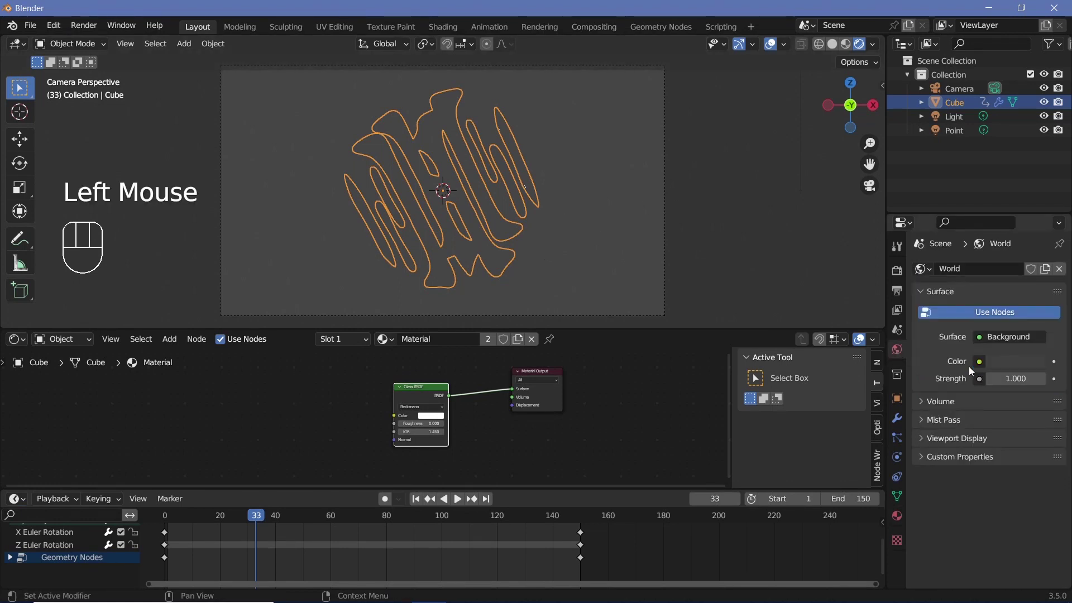
{"action": "left_click_drag", "start_coordinate": [984, 366], "coordinate": [706, 422]}
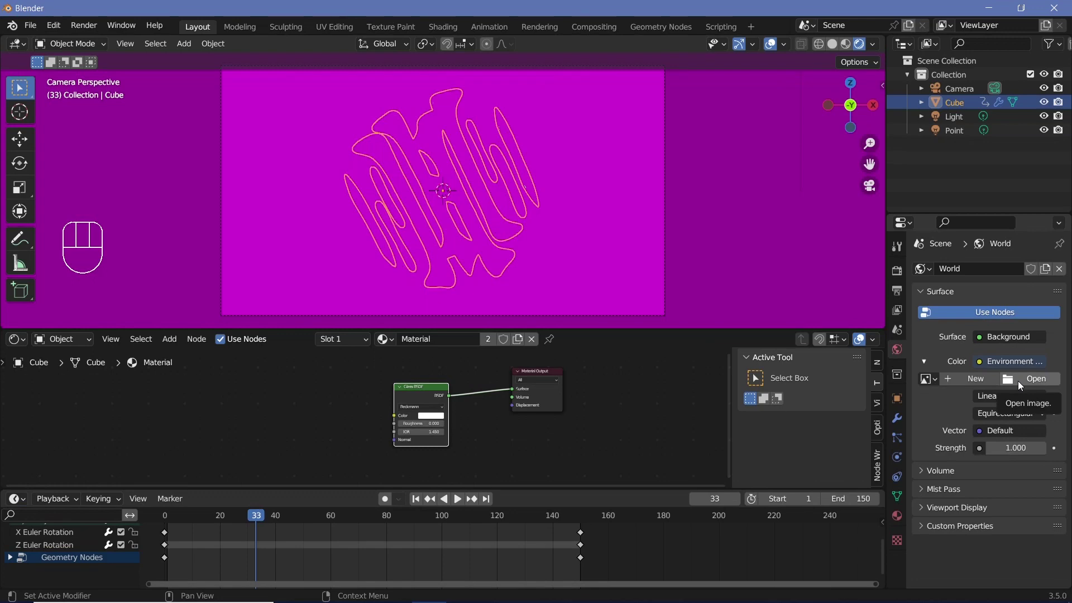
{"action": "left_click", "coordinate": [1023, 385]}
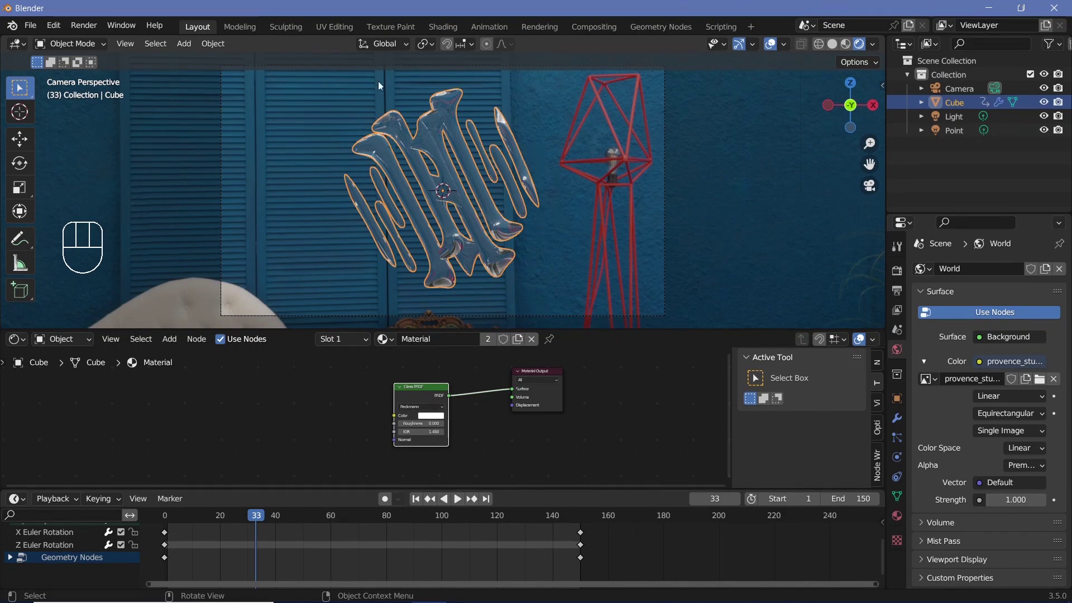
{"action": "key", "text": "space"}
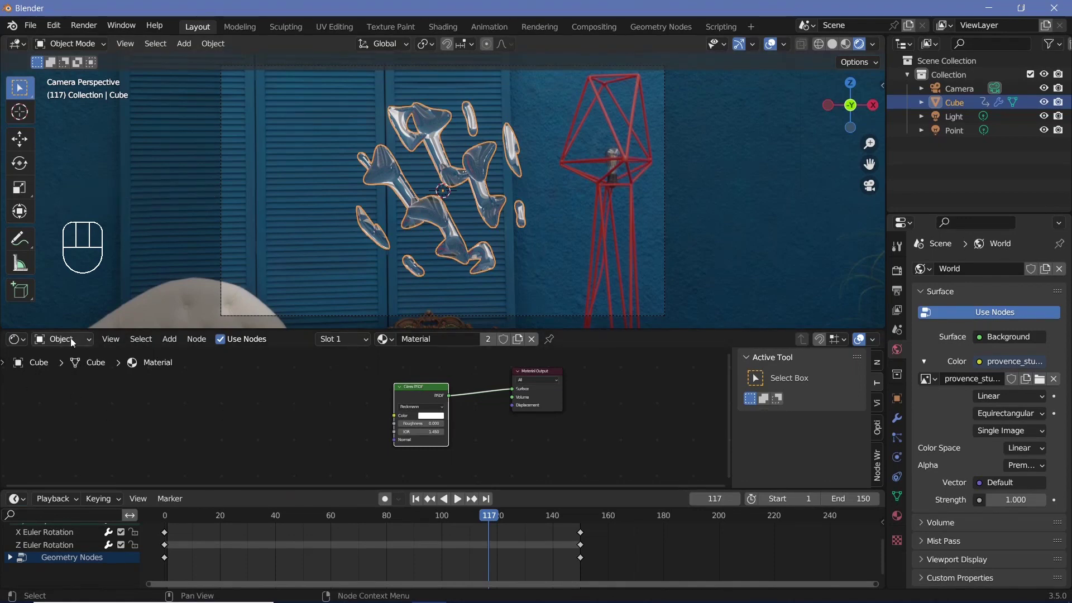
- Add a Mix Shader to the world nodes and feed a duplicated Background into it
{"action": "left_click_drag", "start_coordinate": [75, 340], "coordinate": [84, 370]}
{"action": "middle_click", "coordinate": [363, 402]}
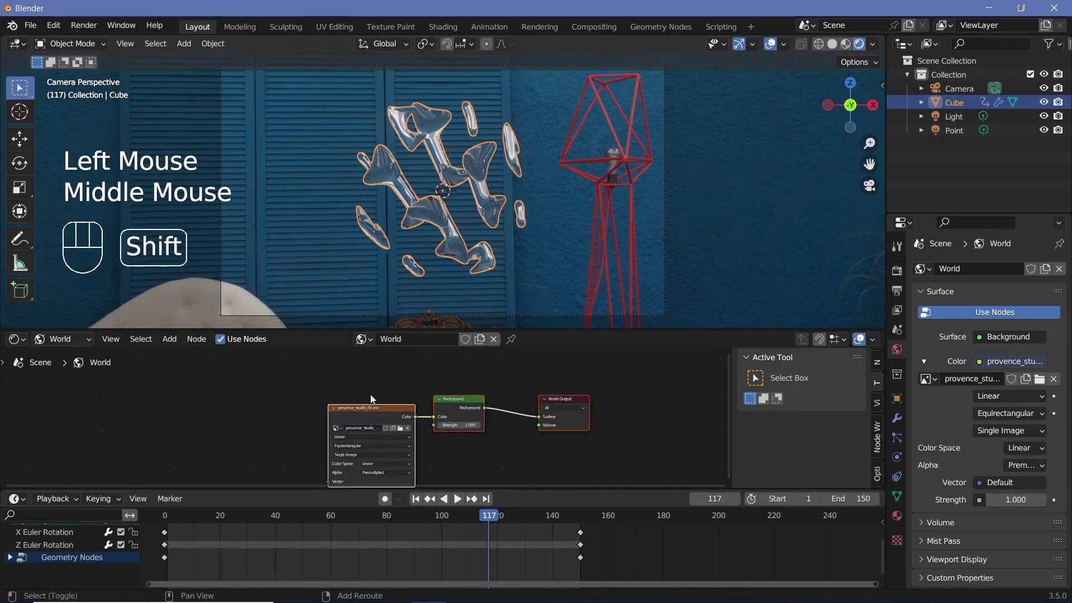
{"action": "key", "text": "shift+a"}
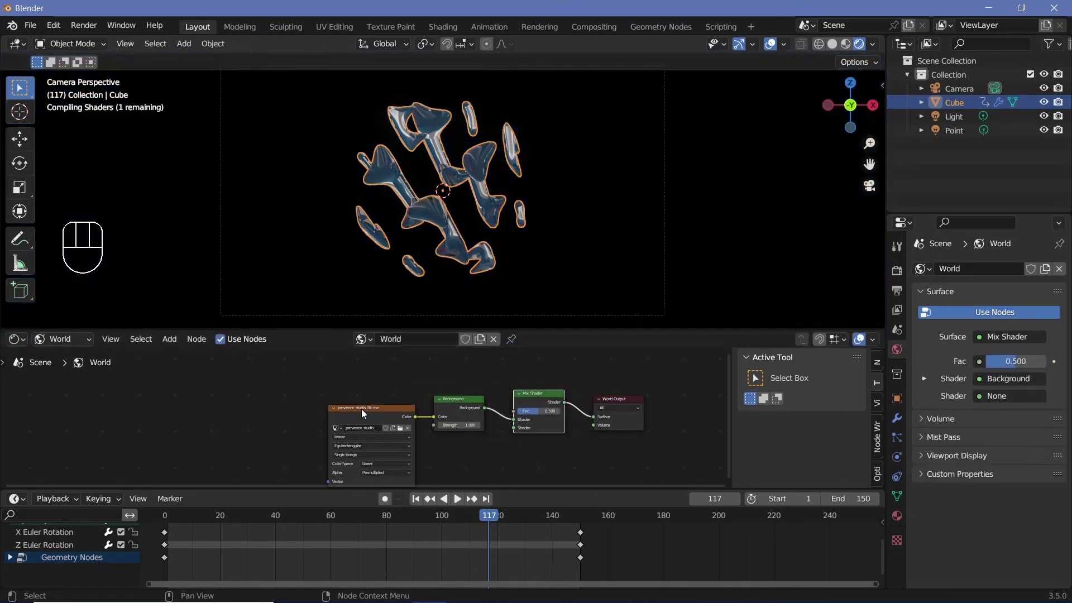
{"action": "left_click", "coordinate": [456, 400]}
{"action": "key", "text": "shift+d"}
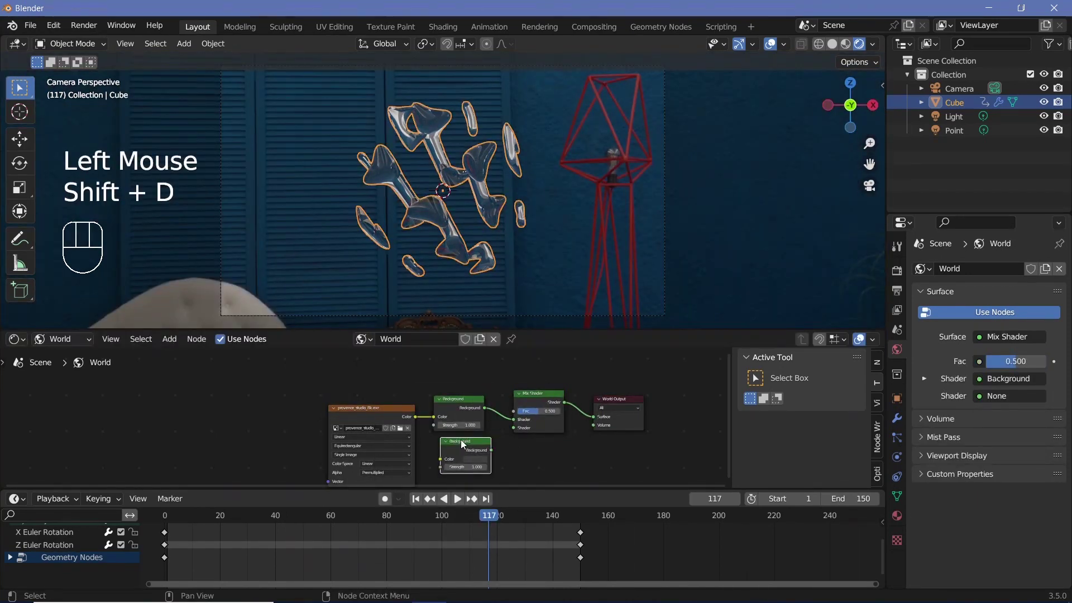
{"action": "left_click_drag", "start_coordinate": [494, 451], "coordinate": [416, 390]}
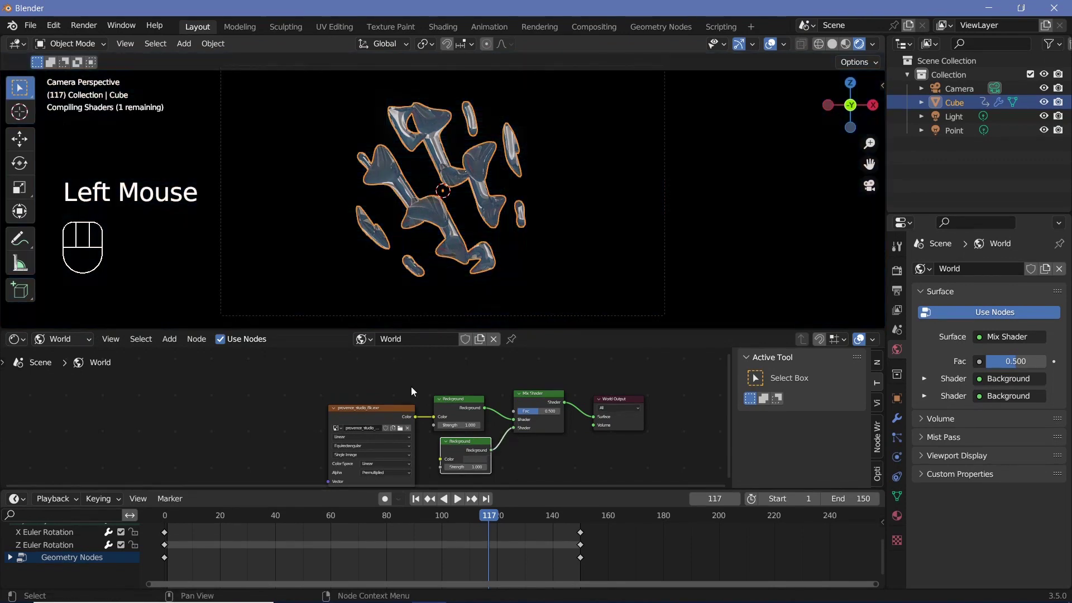
- Add a Light Path node and link its ray output to the Mix Shader factor
{"action": "middle_click", "coordinate": [432, 388]}
{"action": "key", "text": "shift+a"}
{"action": "key", "text": "BackSpace"}
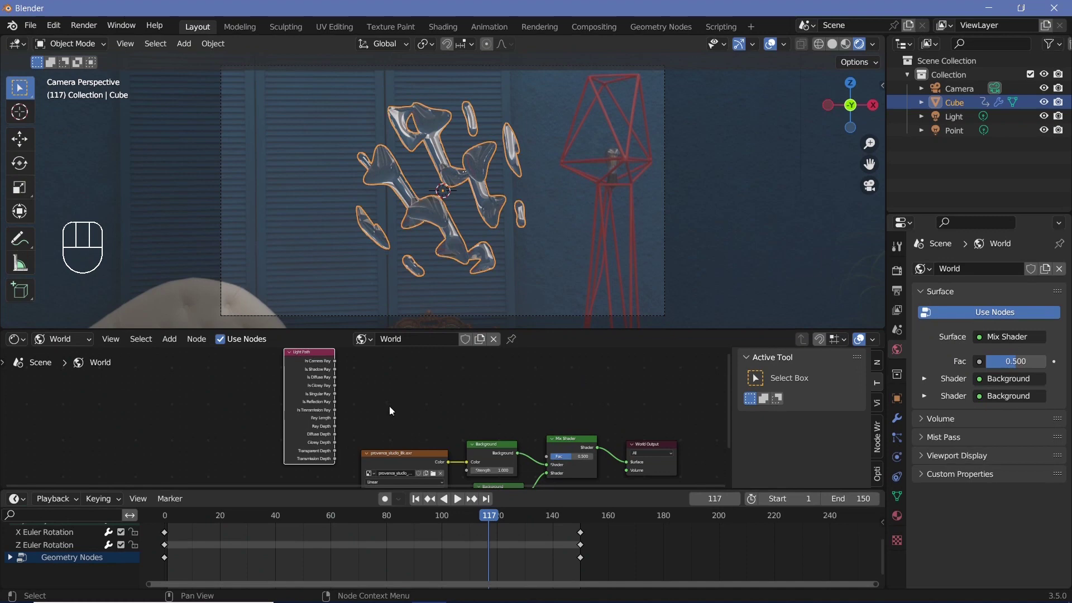
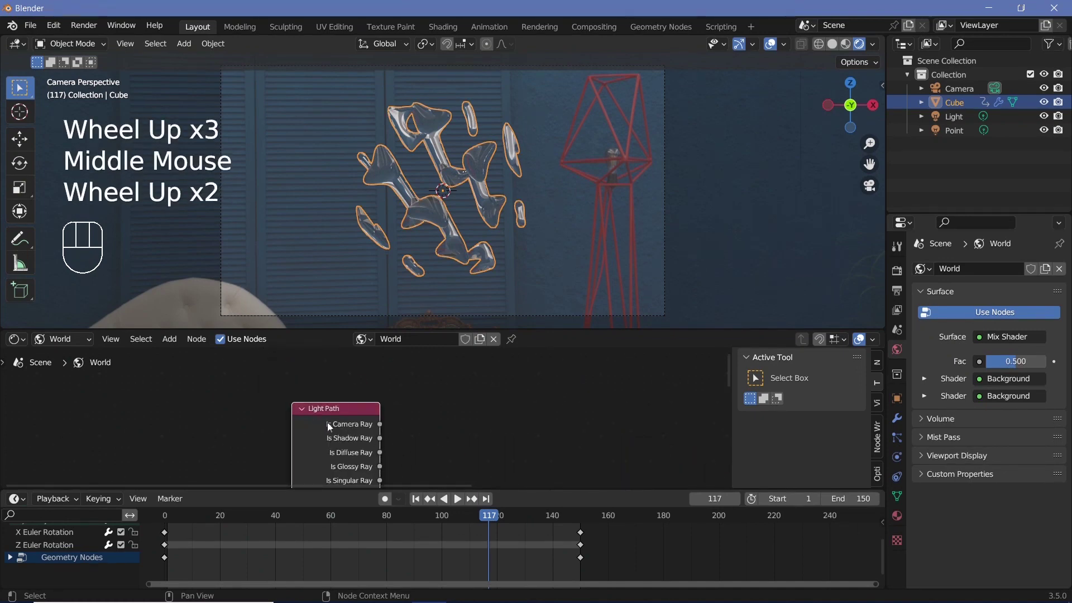
{"action": "scroll", "scroll_direction": "down", "scroll_amount": 3}
{"action": "middle_click", "coordinate": [376, 375]}
{"action": "left_click_drag", "start_coordinate": [479, 439], "coordinate": [531, 419]}
{"action": "left_click_drag", "start_coordinate": [531, 418], "coordinate": [523, 540]}
- Pick a colour for the plain Background and adjust options in the properties panel
{"action": "left_click", "coordinate": [499, 438]}
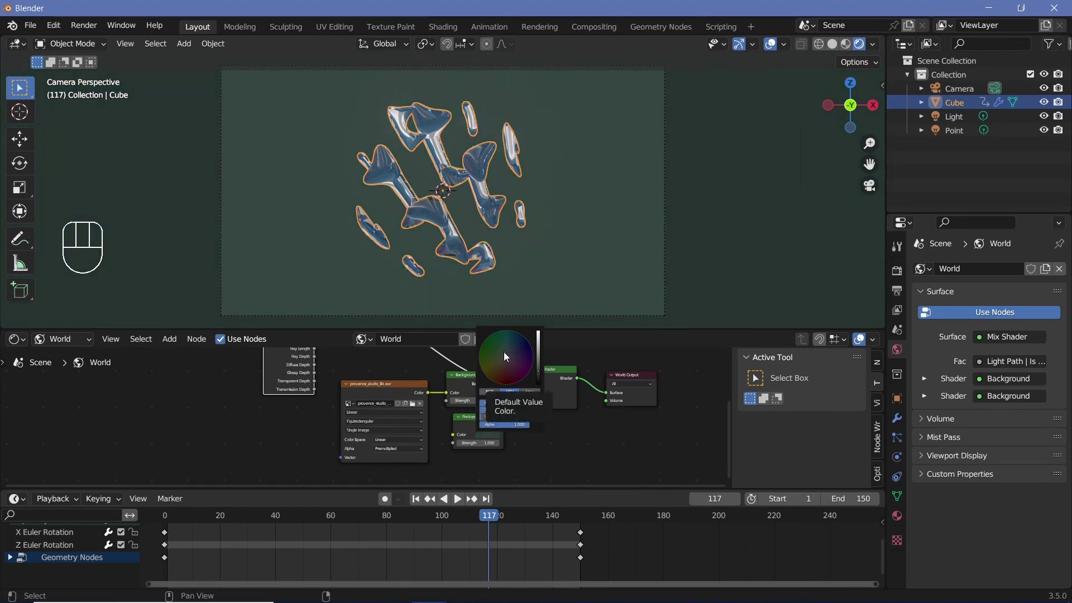
{"action": "left_click_drag", "start_coordinate": [491, 429], "coordinate": [489, 443]}
{"action": "left_click", "coordinate": [901, 298]}
{"action": "scroll", "scroll_direction": "up", "scroll_amount": 3}
{"action": "left_click", "coordinate": [898, 269]}
{"action": "scroll", "scroll_direction": "down", "scroll_amount": 3}
{"action": "left_click", "coordinate": [934, 499]}
{"action": "left_click", "coordinate": [938, 509]}
- Set the plain backdrop to black and preview the animation against it
{"action": "scroll", "scroll_direction": "down", "scroll_amount": 3}
{"action": "left_click", "coordinate": [981, 488]}
{"action": "left_click", "coordinate": [981, 488]}
{"action": "left_click", "coordinate": [937, 449]}
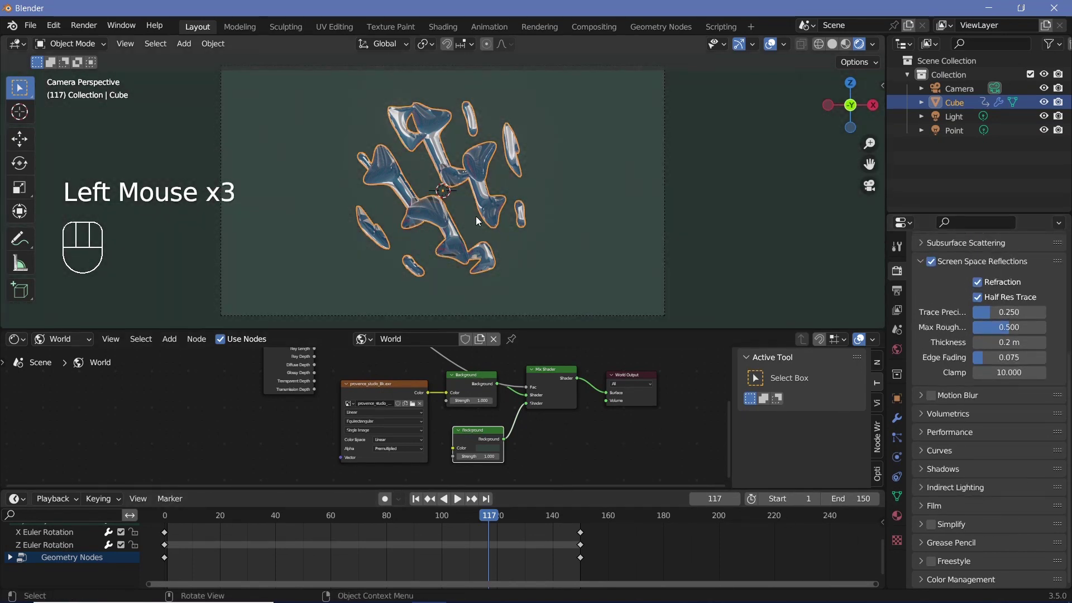
{"action": "key", "text": "space"}
{"action": "key", "text": "space"}
{"action": "left_click", "coordinate": [483, 453]}
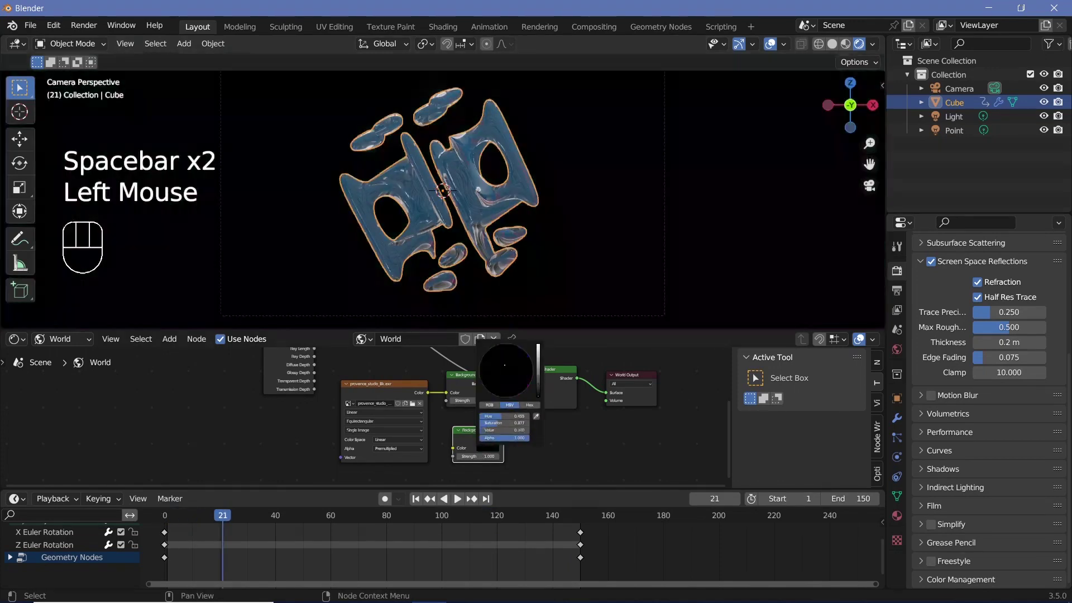
{"action": "key", "text": "space"}
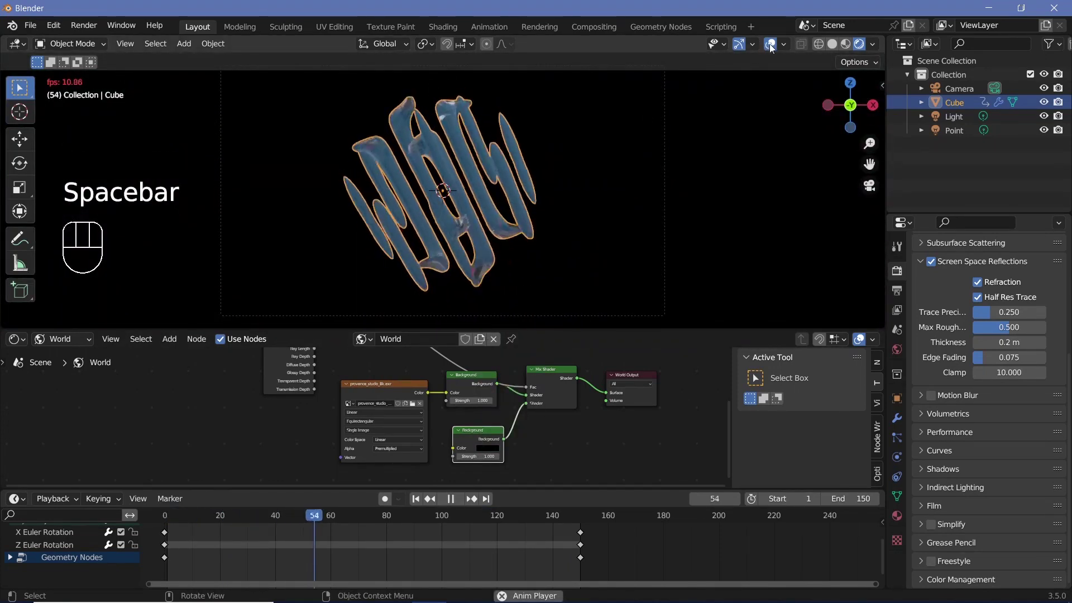
{"action": "left_click", "coordinate": [658, 121]}
{"action": "key", "text": "space"}
- Change the plain Background colour to white and play the animation
{"action": "left_click", "coordinate": [501, 449]}
{"action": "key", "text": "space"}
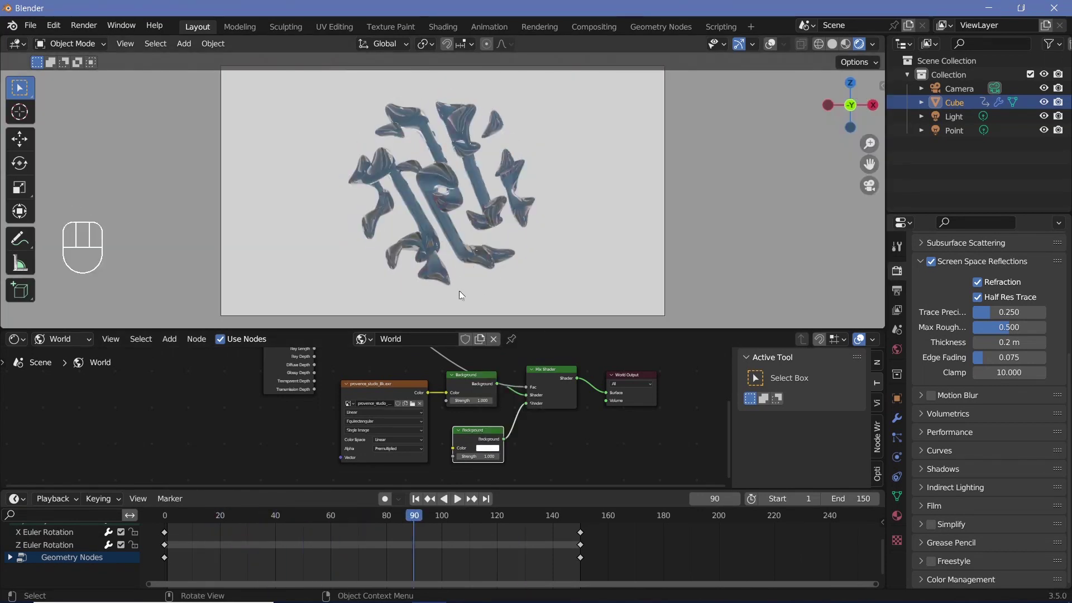
- Link the HDRI Background straight to World Output and add an enlarged floor plane under the blob
{"action": "left_click_drag", "start_coordinate": [516, 413], "coordinate": [491, 393]}
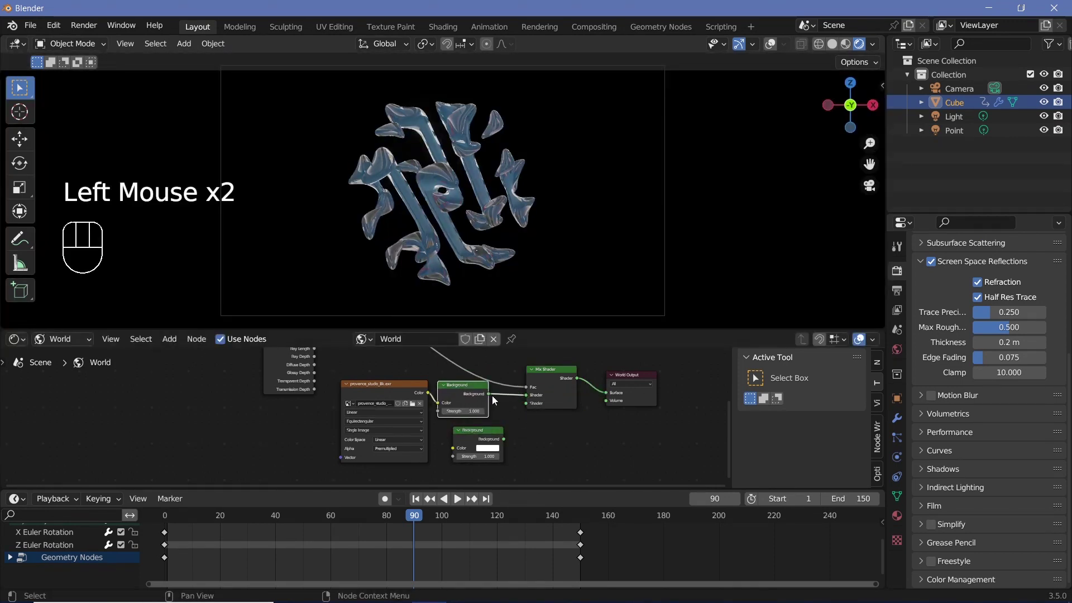
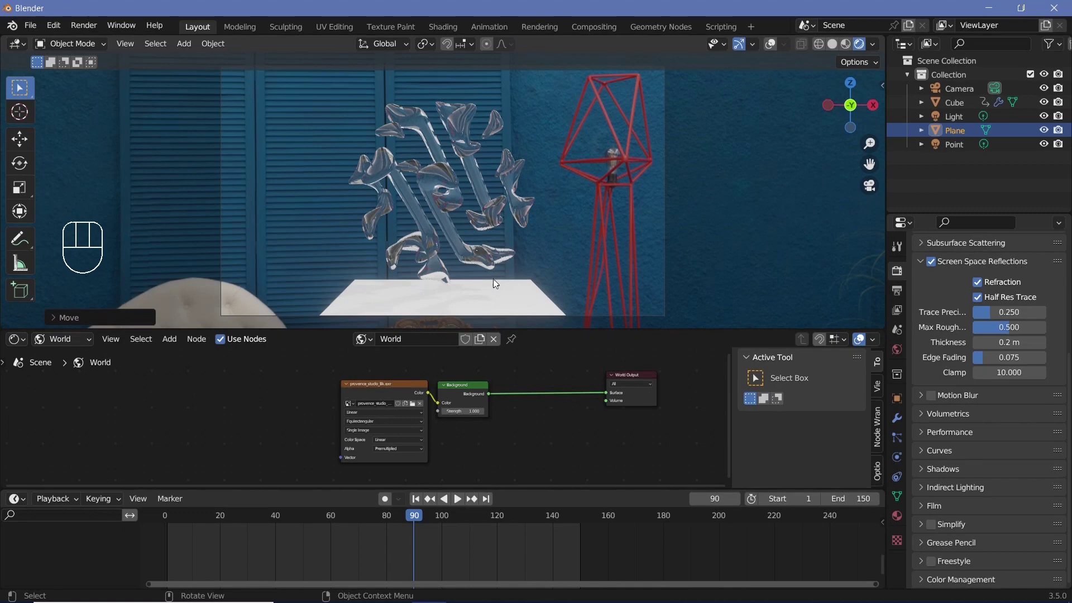
{"action": "key", "text": "s"}
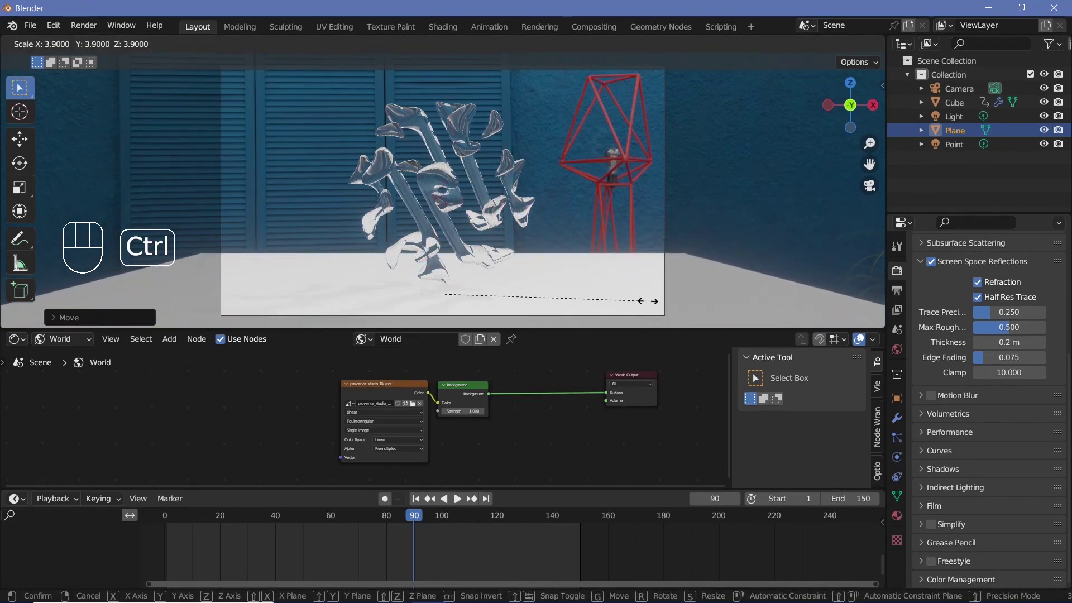
{"action": "key", "text": "Tab"}
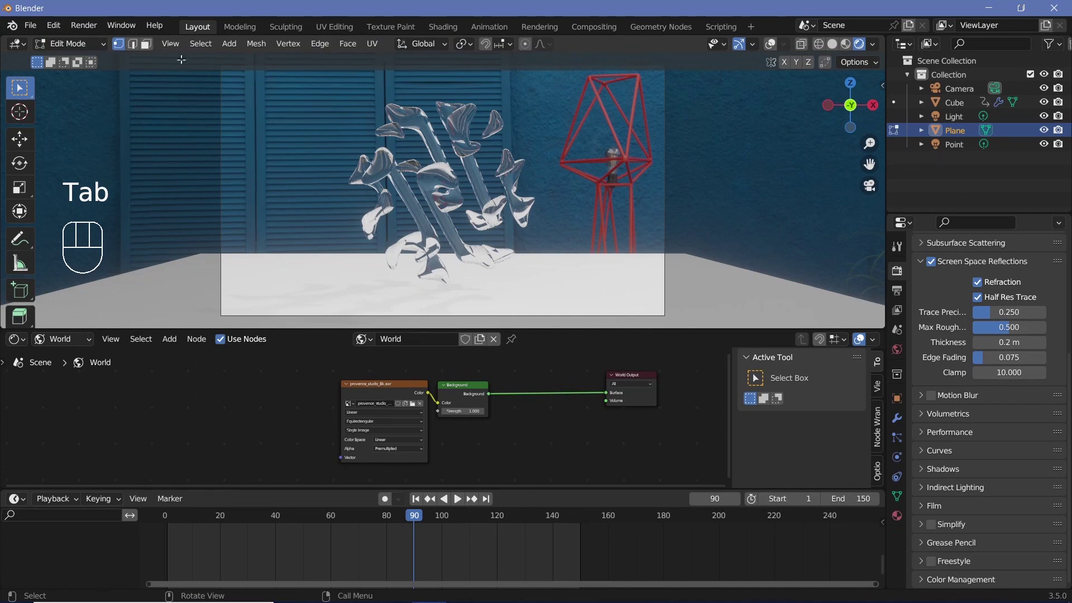
{"action": "double_click", "coordinate": [767, 45]}
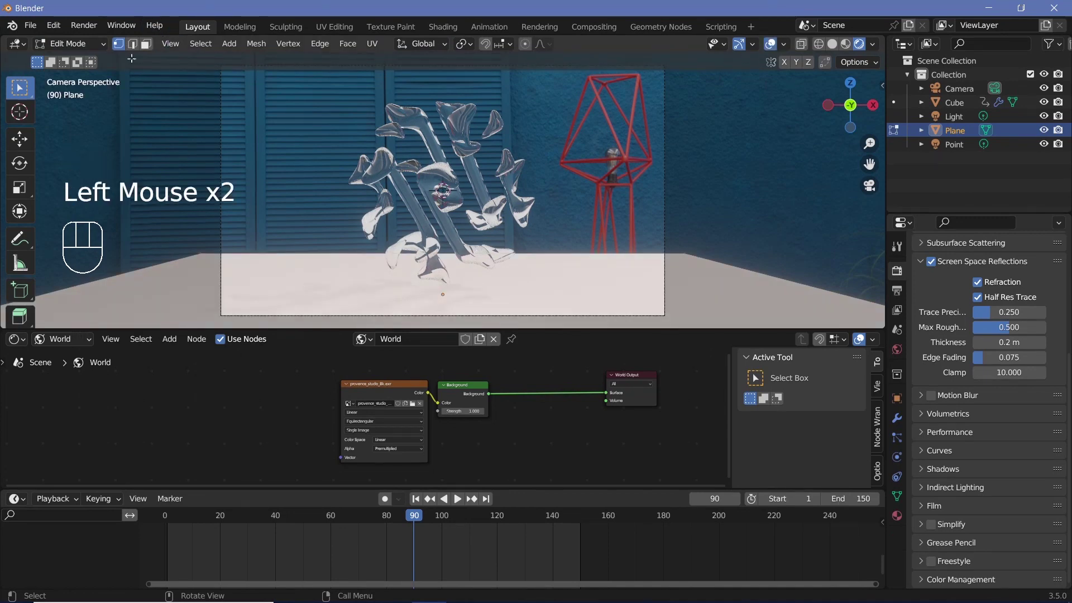
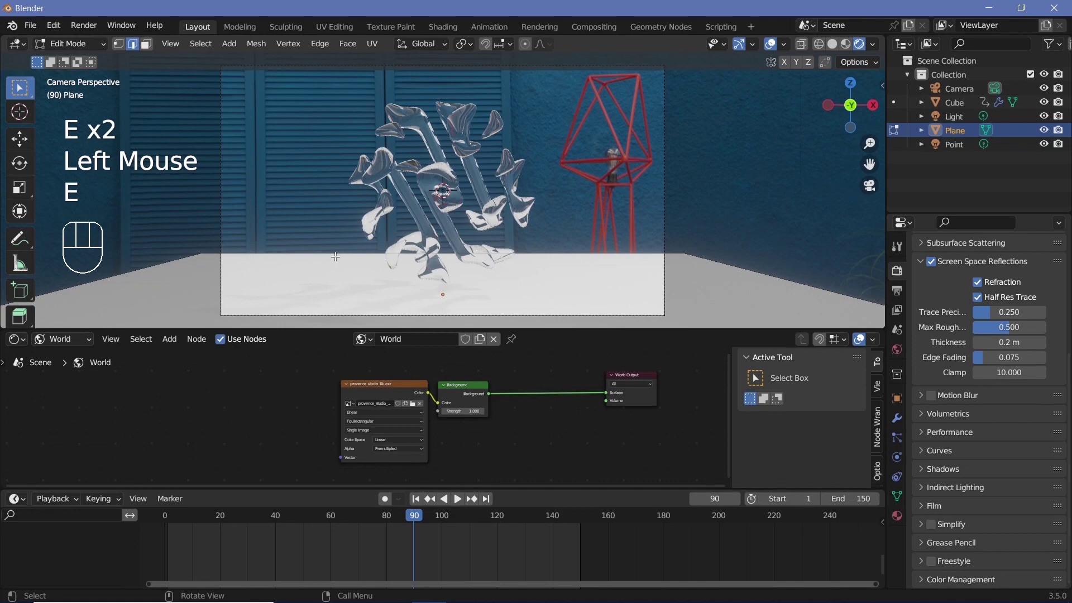
- Extrude the plane's back edge up along Z into a wall and bevel the corner round
{"action": "key", "text": "KP_0"}
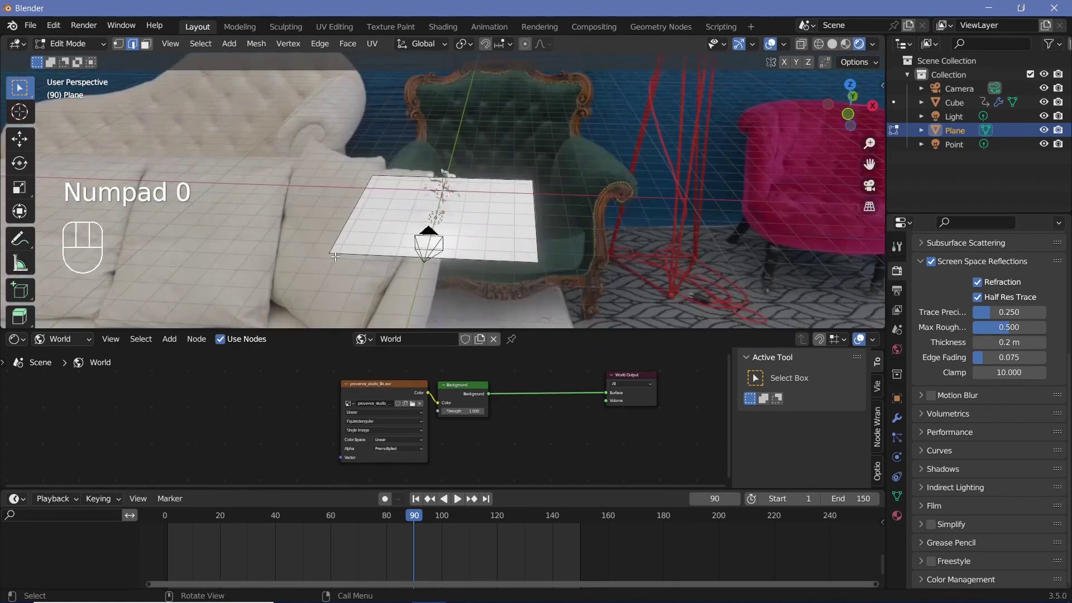
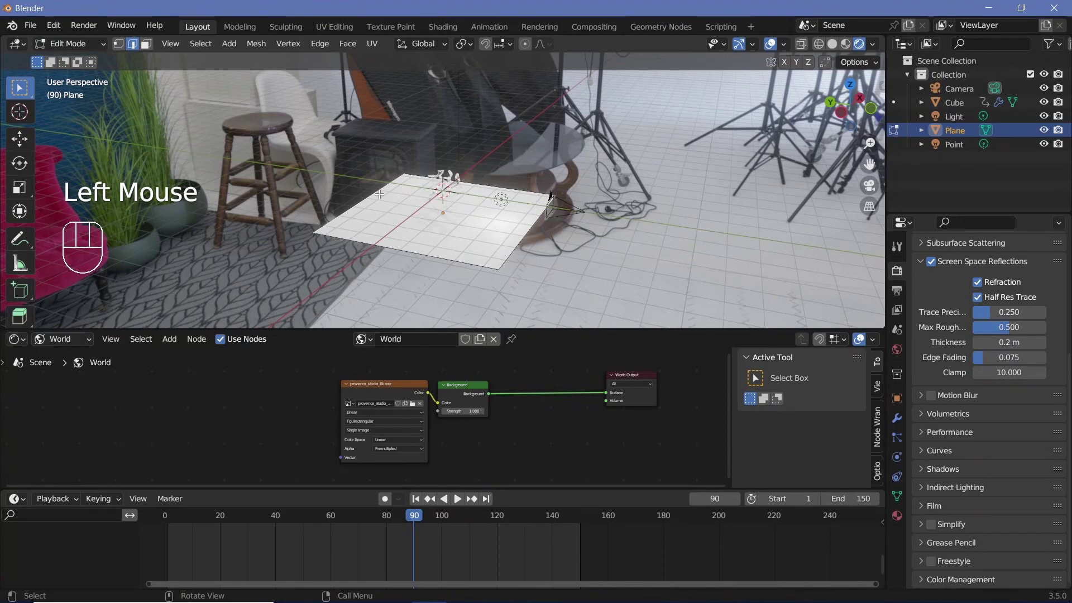
{"action": "key", "text": "e"}
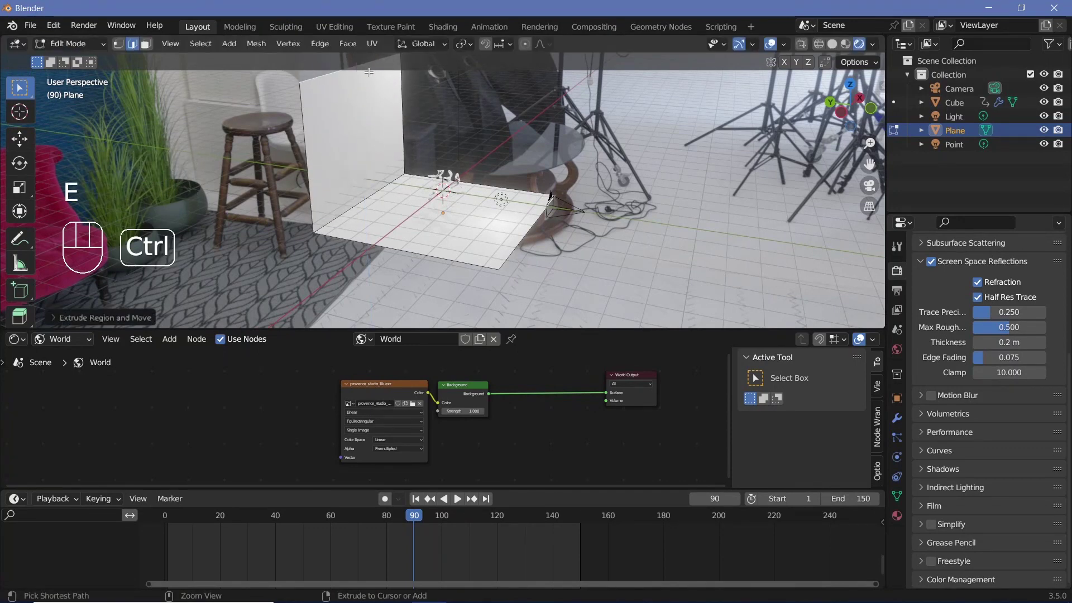
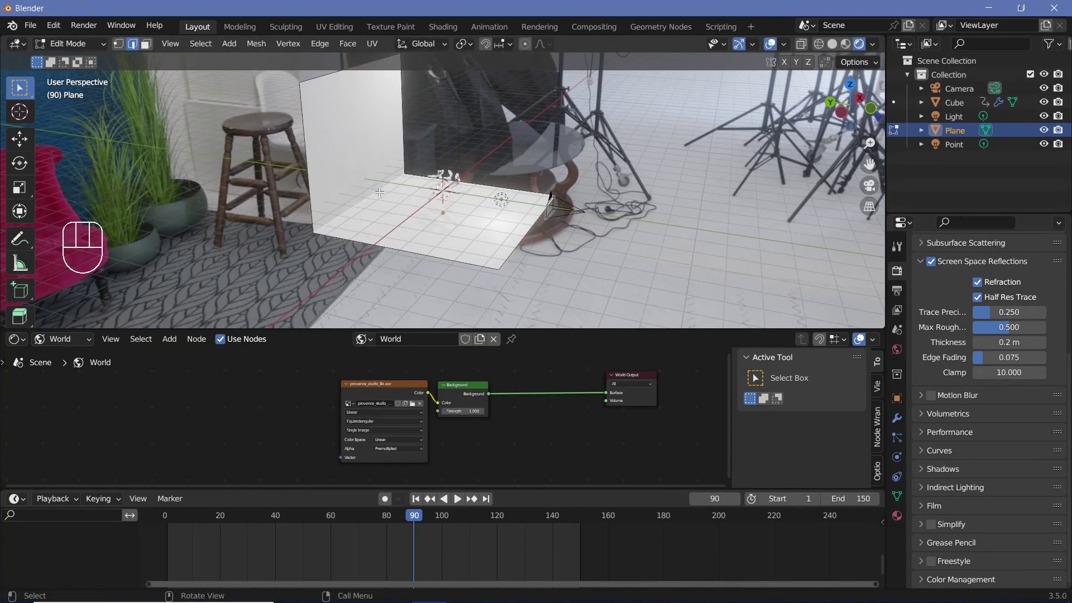
{"action": "key", "text": "ctrl+b"}
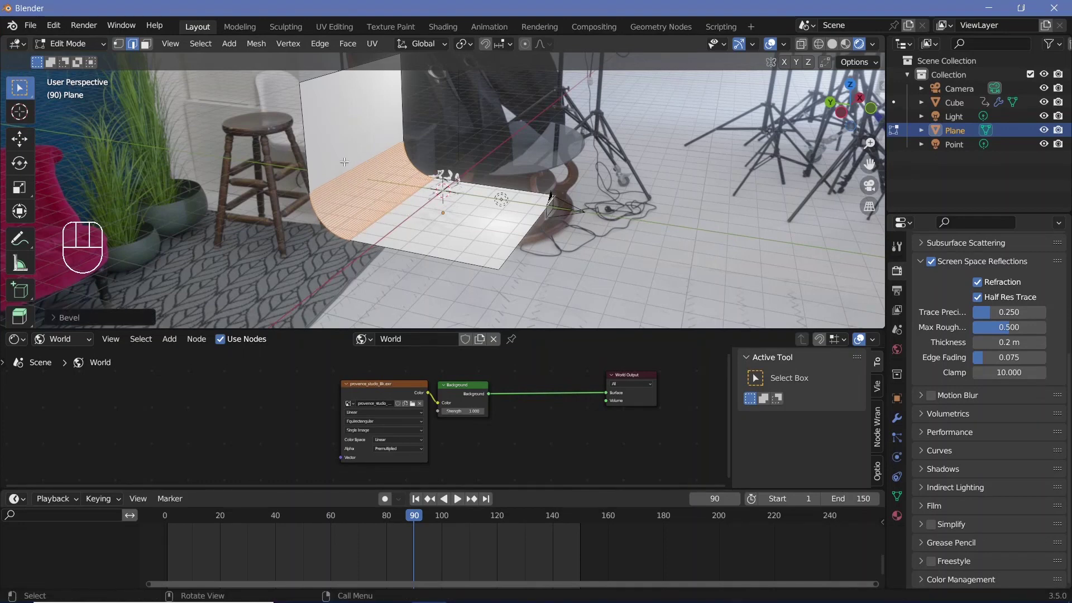
{"action": "key", "text": "Tab"}
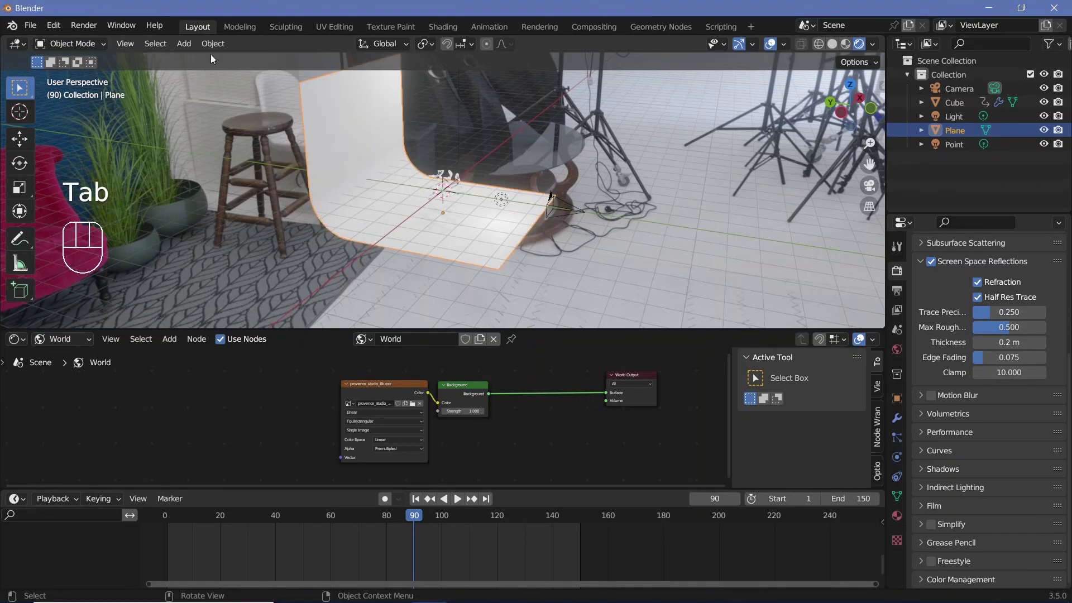
- From the camera view, move and scale the curved backdrop until it fills the frame behind the blob
{"action": "left_click_drag", "start_coordinate": [216, 45], "coordinate": [315, 345]}
{"action": "key", "text": "KP_0"}
{"action": "key", "text": "space"}
{"action": "key", "text": "space"}
{"action": "left_click", "coordinate": [685, 194]}
{"action": "key", "text": "space"}
{"action": "key", "text": "space"}
{"action": "left_click", "coordinate": [781, 40]}
{"action": "left_click", "coordinate": [667, 205]}
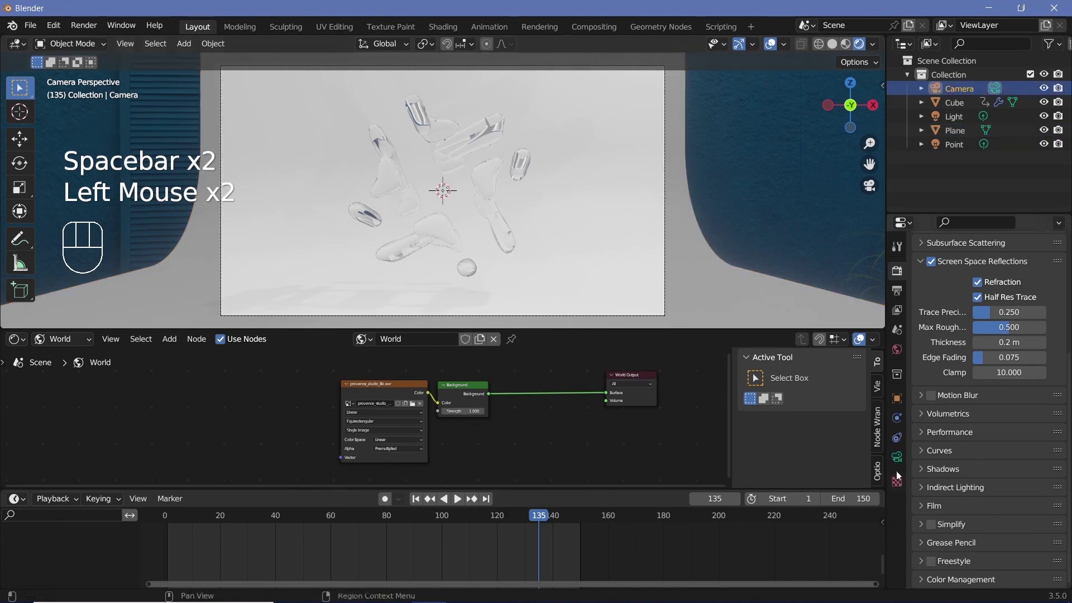
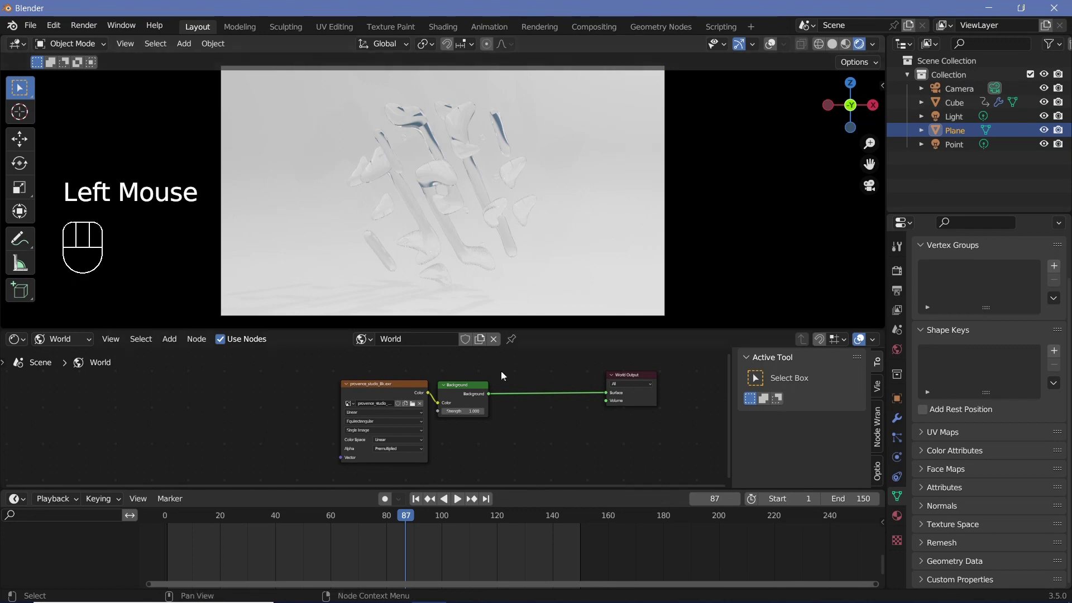
- Give the backdrop plane a new Principled material with a black base colour and preview it
{"action": "left_click_drag", "start_coordinate": [63, 338], "coordinate": [74, 360]}
{"action": "left_click", "coordinate": [483, 346]}
{"action": "left_click_drag", "start_coordinate": [656, 428], "coordinate": [608, 435]}
{"action": "left_click_drag", "start_coordinate": [570, 451], "coordinate": [618, 452]}
{"action": "middle_click", "coordinate": [648, 444]}
{"action": "left_click_drag", "start_coordinate": [604, 453], "coordinate": [554, 427]}
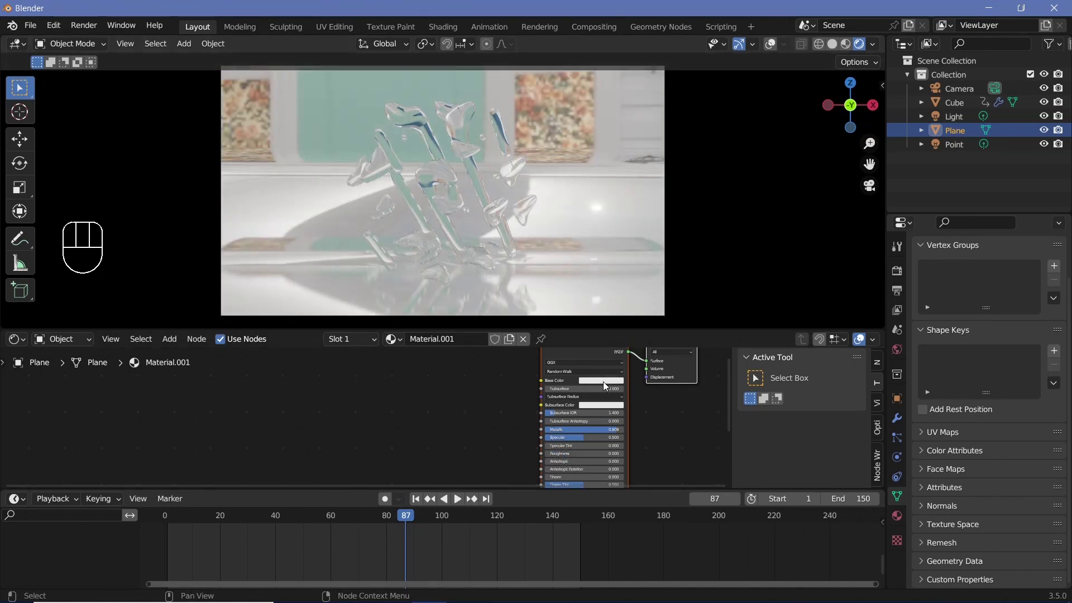
{"action": "left_click", "coordinate": [607, 384]}
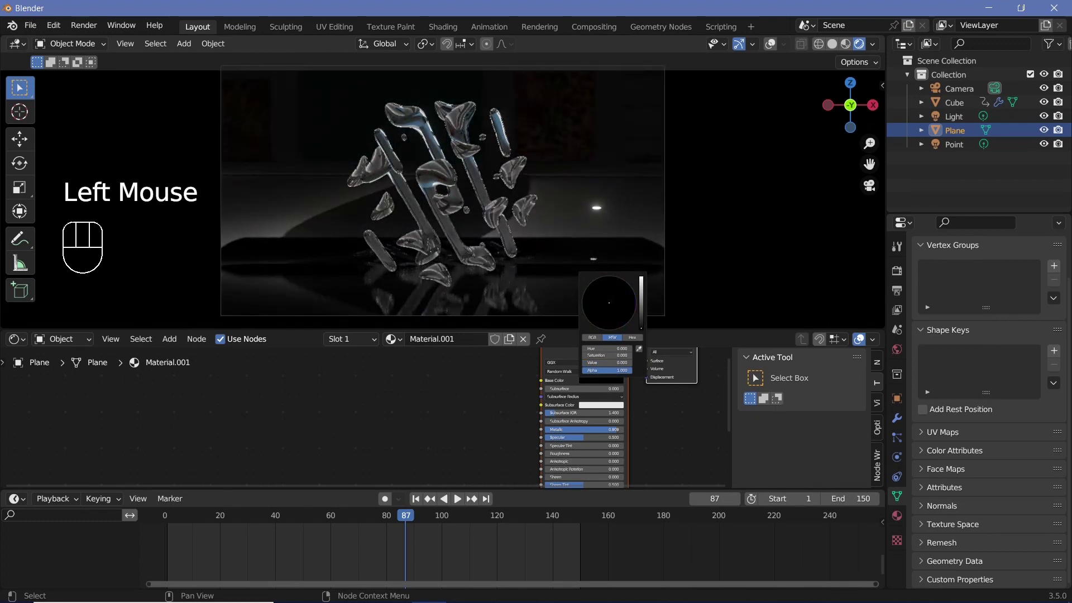
{"action": "key", "text": "space"}
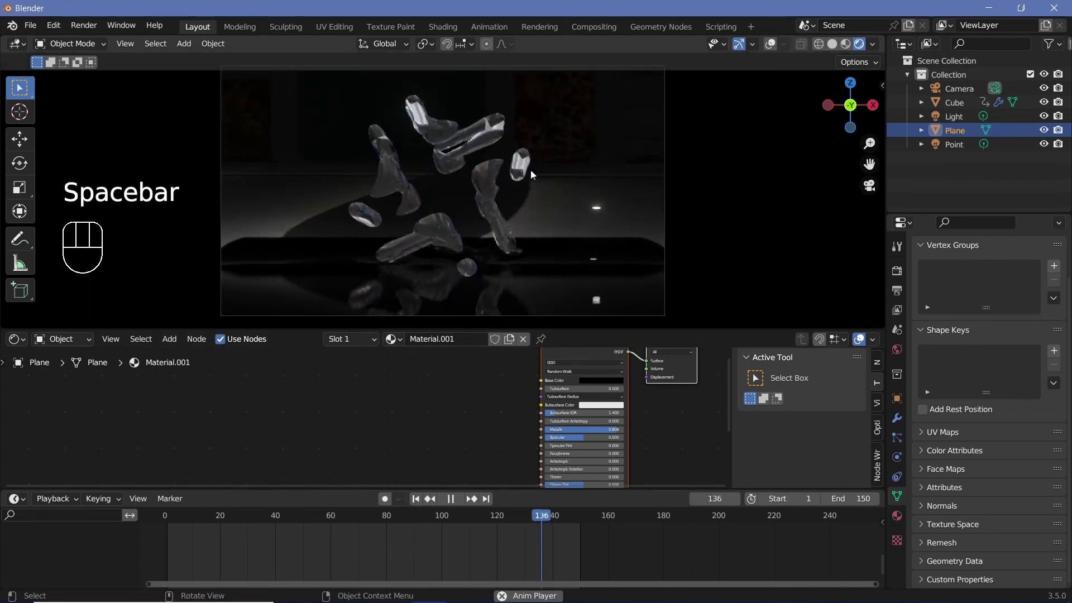
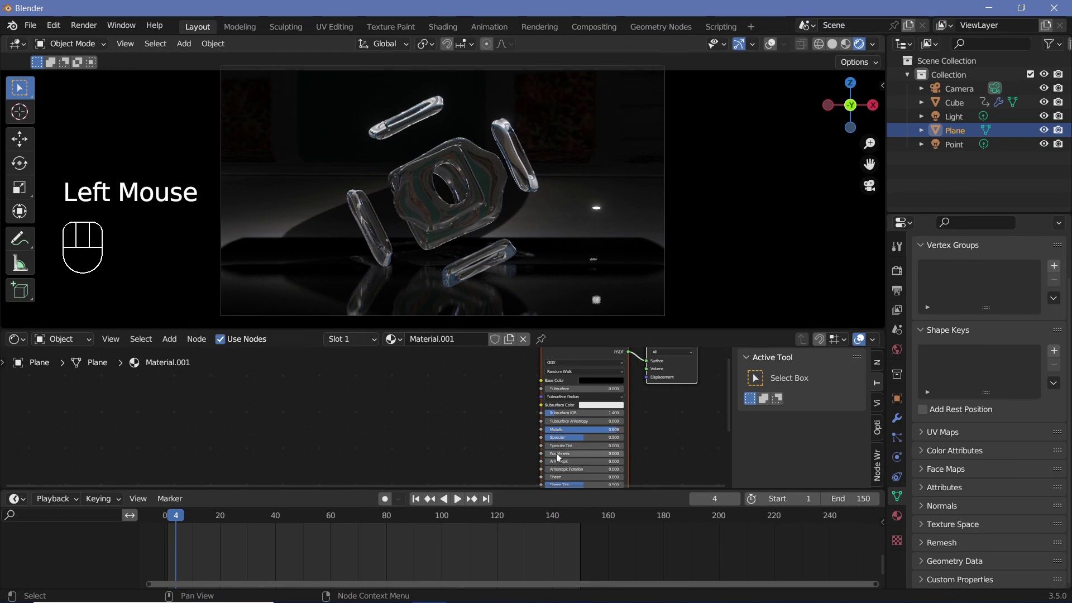
{"action": "left_click_drag", "start_coordinate": [559, 456], "coordinate": [639, 218]}
{"action": "key", "text": "space"}
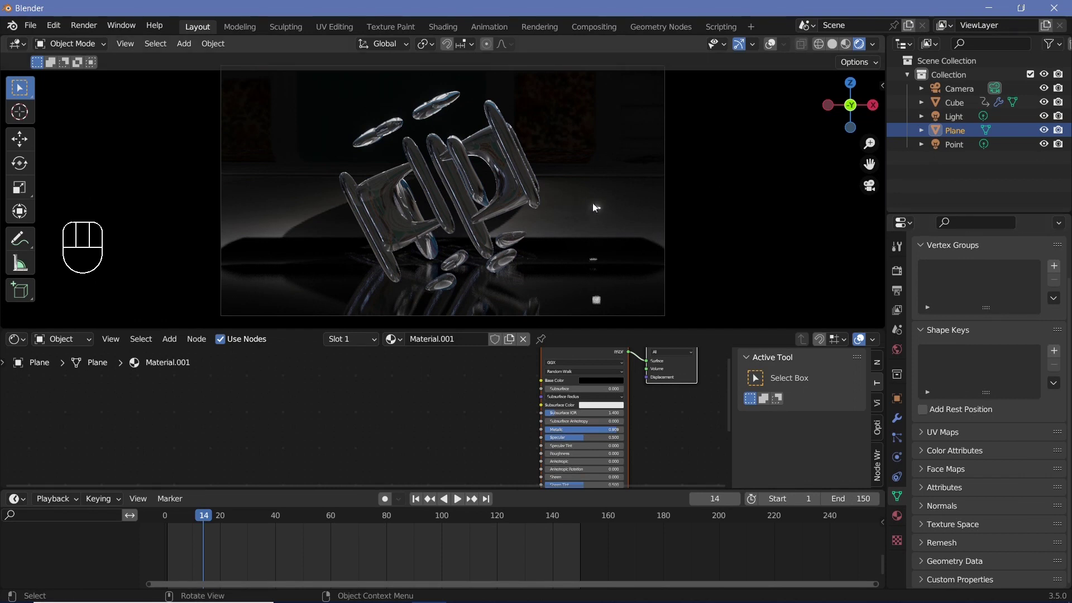
- Select the Light and Point lamps in the Outliner for removal
{"action": "left_click", "coordinate": [1026, 121]}
{"action": "left_click", "coordinate": [1012, 124]}
{"action": "left_click_drag", "start_coordinate": [1011, 149], "coordinate": [1027, 186]}
- Delete both lamps and set the backdrop plane's base colour back to white
{"action": "key", "text": "x"}
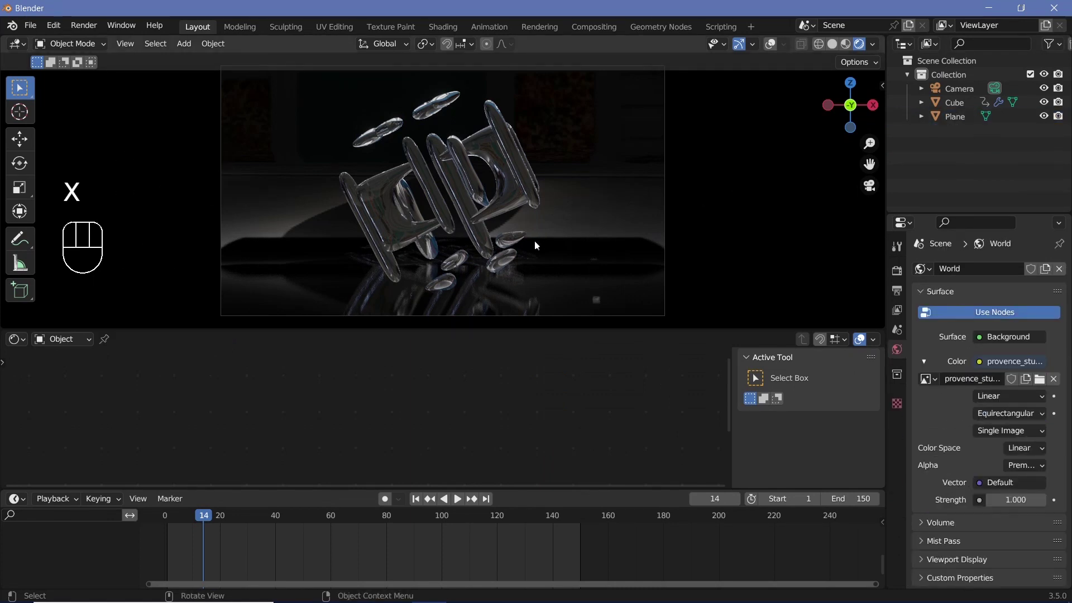
{"action": "key", "text": "space"}
{"action": "key", "text": "space"}
{"action": "left_click", "coordinate": [599, 386]}
{"action": "key", "text": "space"}
{"action": "key", "text": "space"}
{"action": "key", "text": "space"}
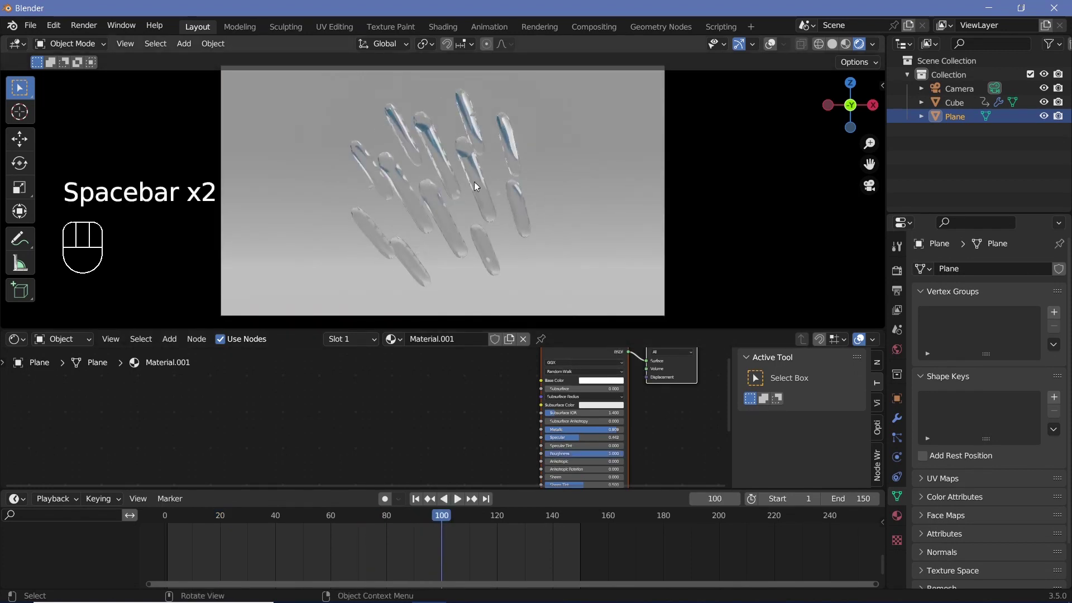
- Tint the blob's Glass BSDF colour pale cyan and play back the animation
{"action": "left_click", "coordinate": [476, 185]}
{"action": "scroll", "scroll_direction": "up", "scroll_amount": 3}
{"action": "left_click_drag", "start_coordinate": [623, 418], "coordinate": [485, 456]}
{"action": "scroll", "scroll_direction": "up", "scroll_amount": 3}
{"action": "left_click", "coordinate": [509, 421]}
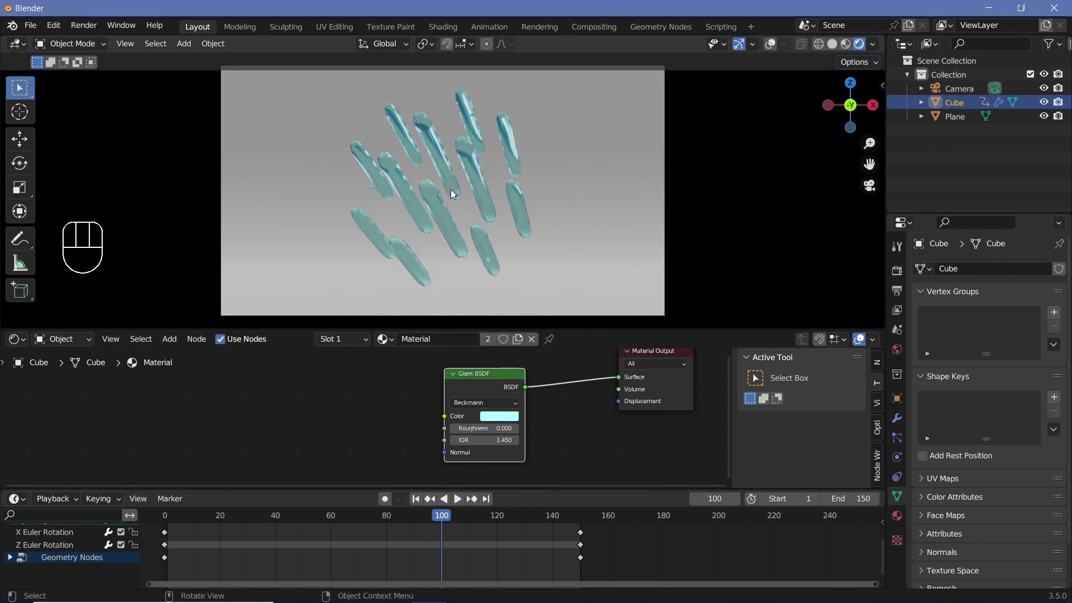
{"action": "key", "text": "space"}
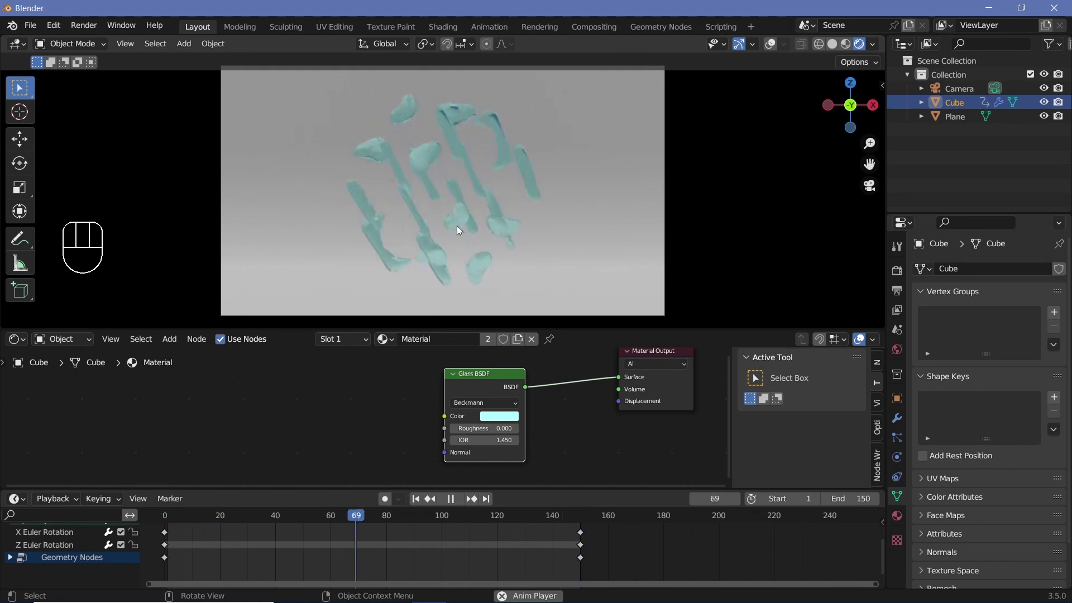